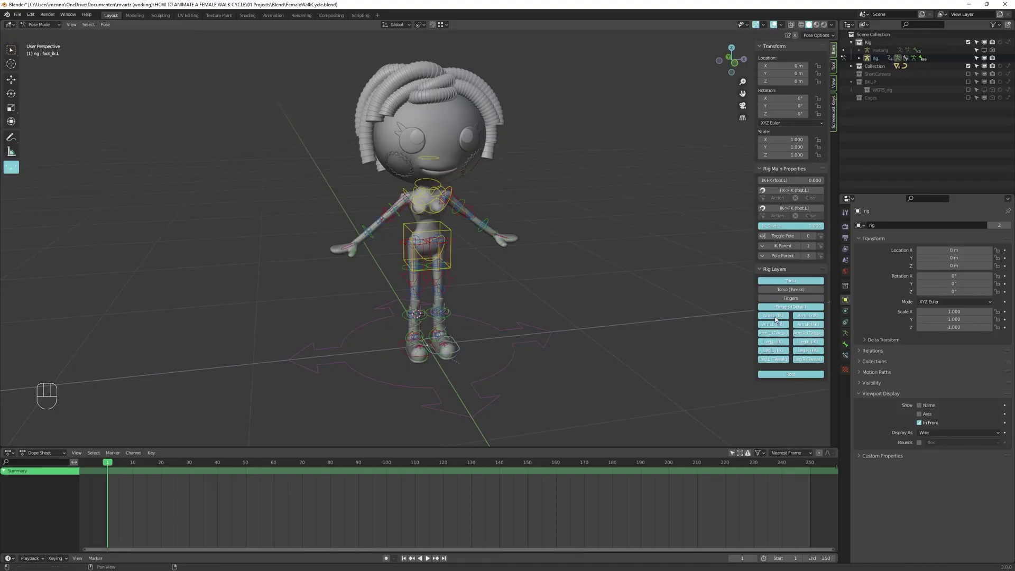
Toggle the rig's arm and leg control layers and frame the whole doll in view
left_click_drag(778, 322, 816, 317)
left_click_drag(792, 332, 657, 301)
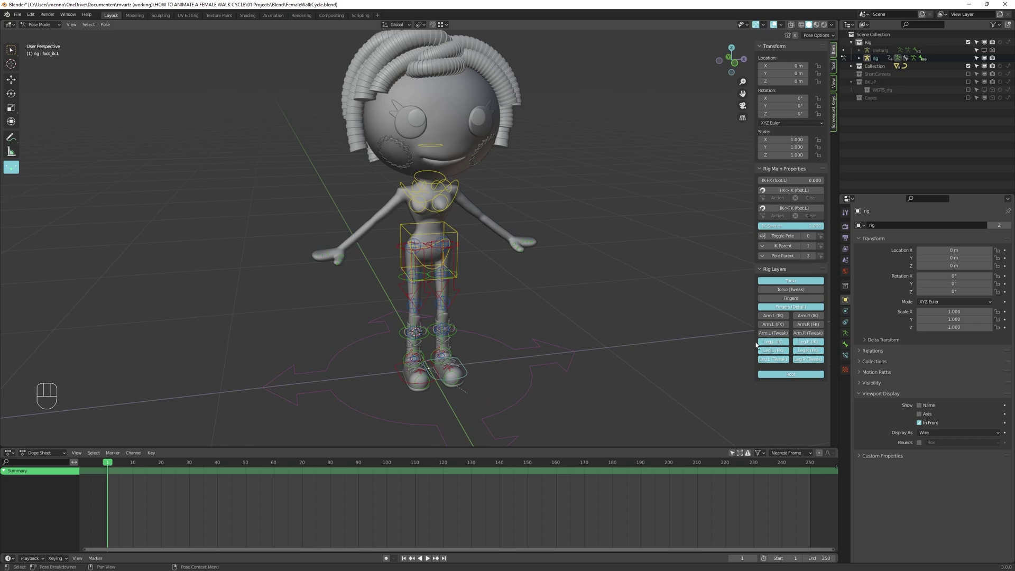
left_click(799, 356)
left_click_drag(806, 361, 778, 359)
left_click_drag(520, 330, 515, 324)
left_click_drag(448, 213, 451, 216)
Select the torso then the left foot IK control and test-move the foot
left_click(492, 229)
middle_click(491, 234)
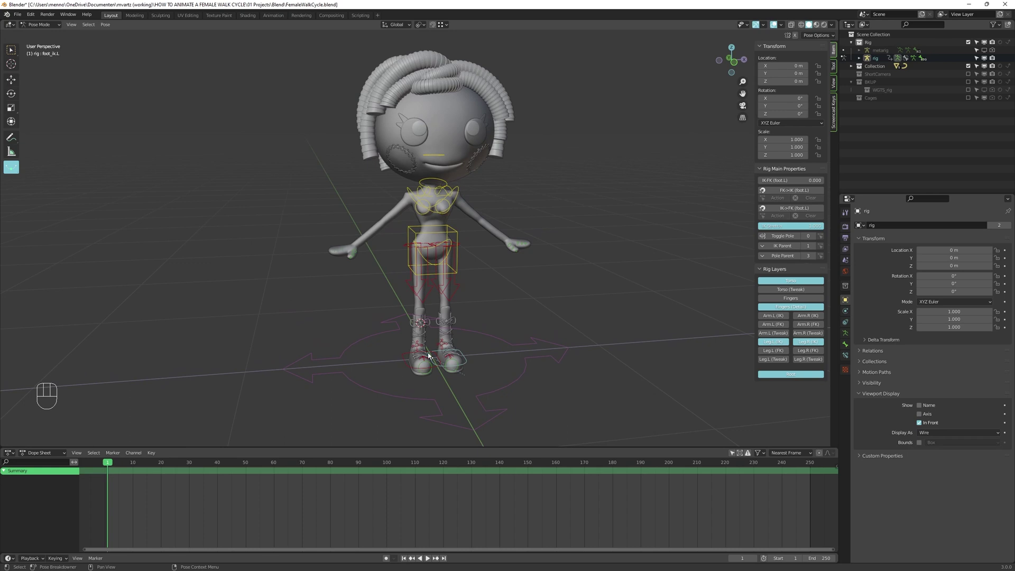
left_click_drag(471, 335, 494, 340)
left_click(470, 366)
key("g")
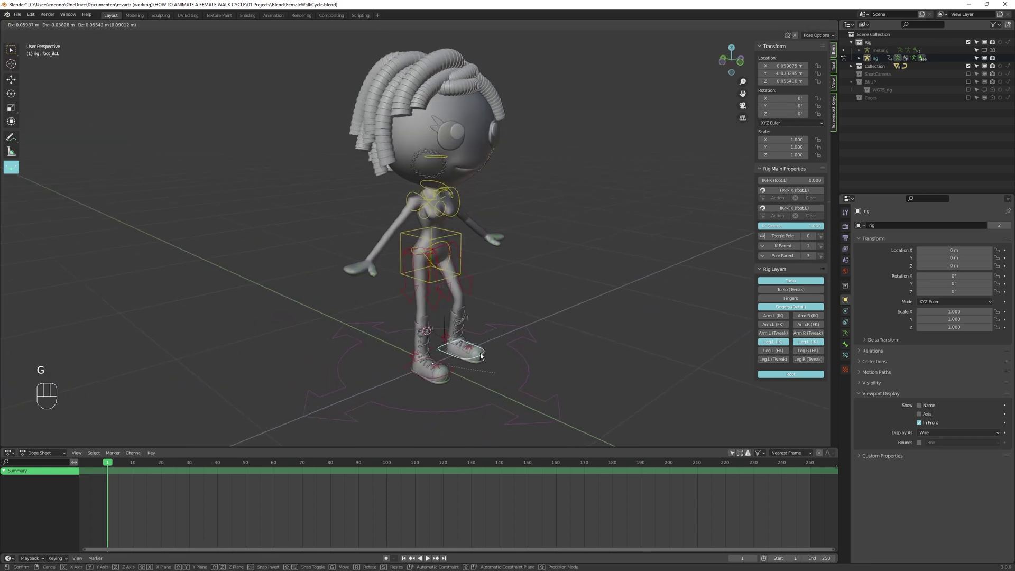
Return the torso to rest and parent the Hair 2 object to the head bone
key("g")
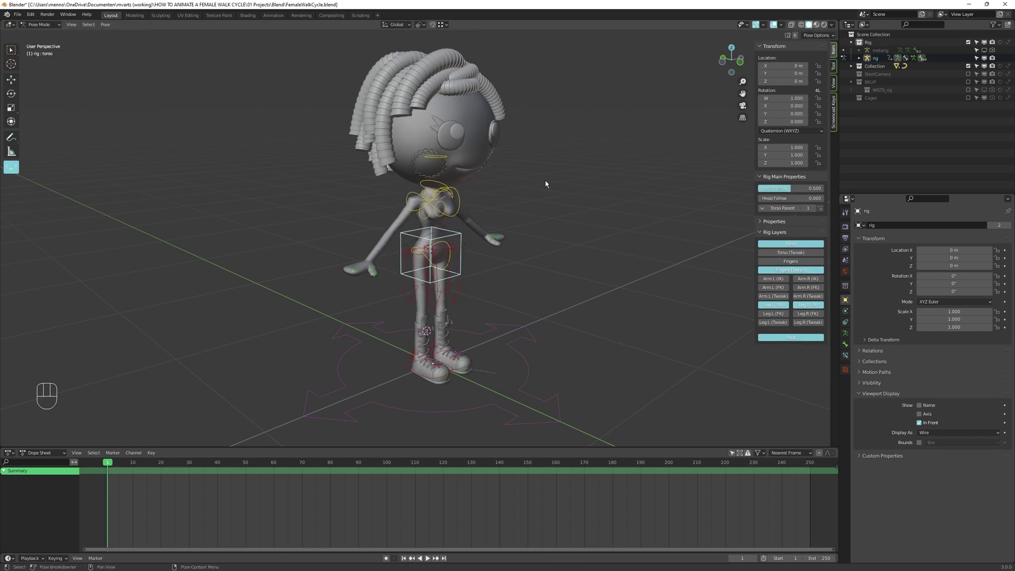
middle_click(537, 182)
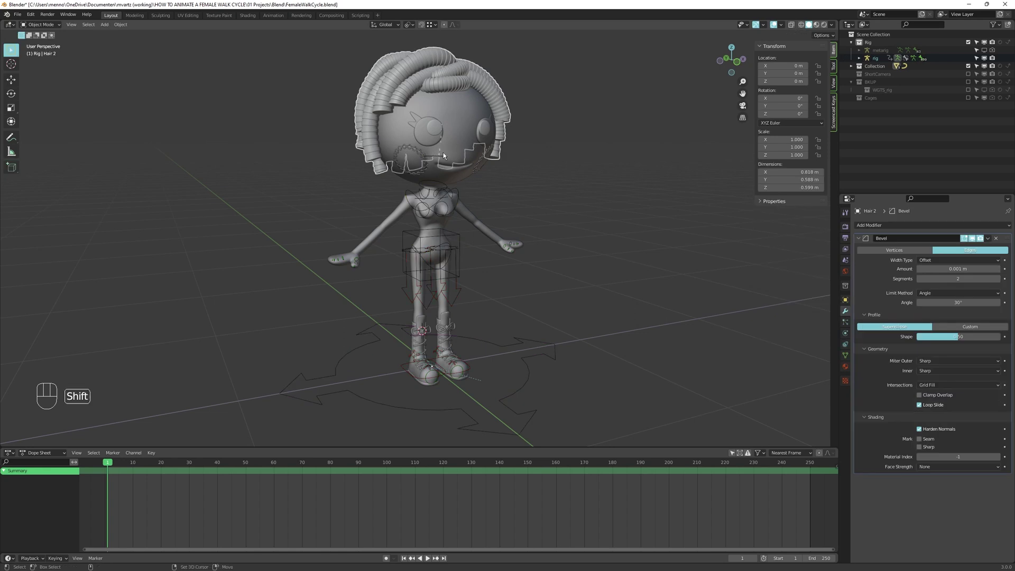
left_click(442, 158)
key("ctrl+p")
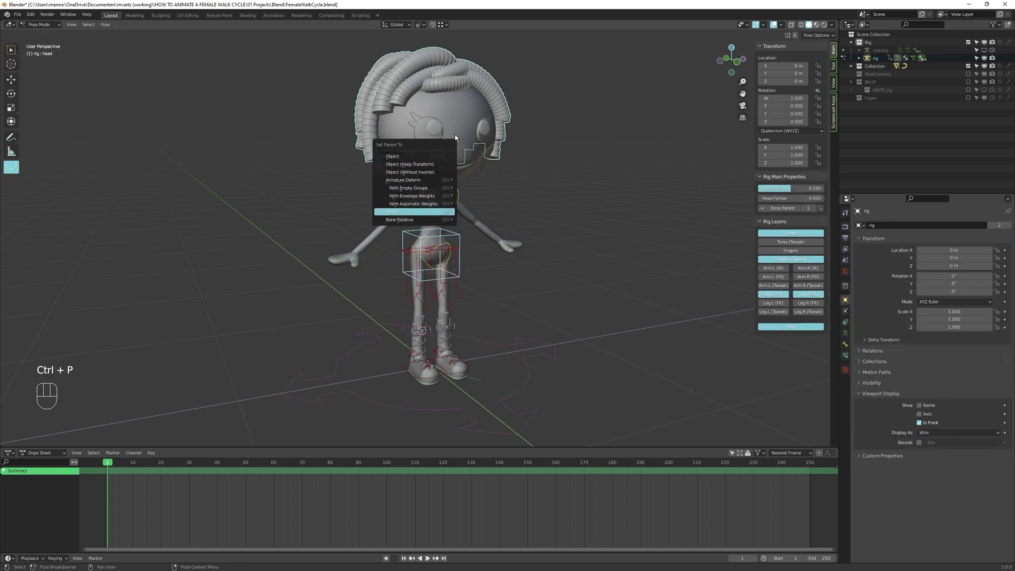
Test-rotate the head control to confirm the hair follows it
key("alt+a")
key("alt+a")
left_click(441, 158)
key("r")
key("r")
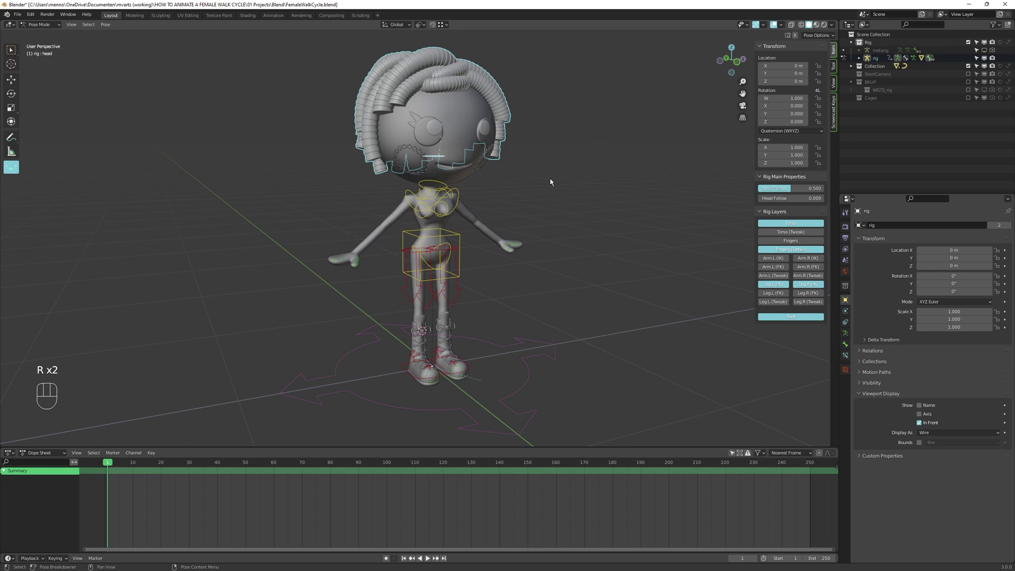
key("alt+a")
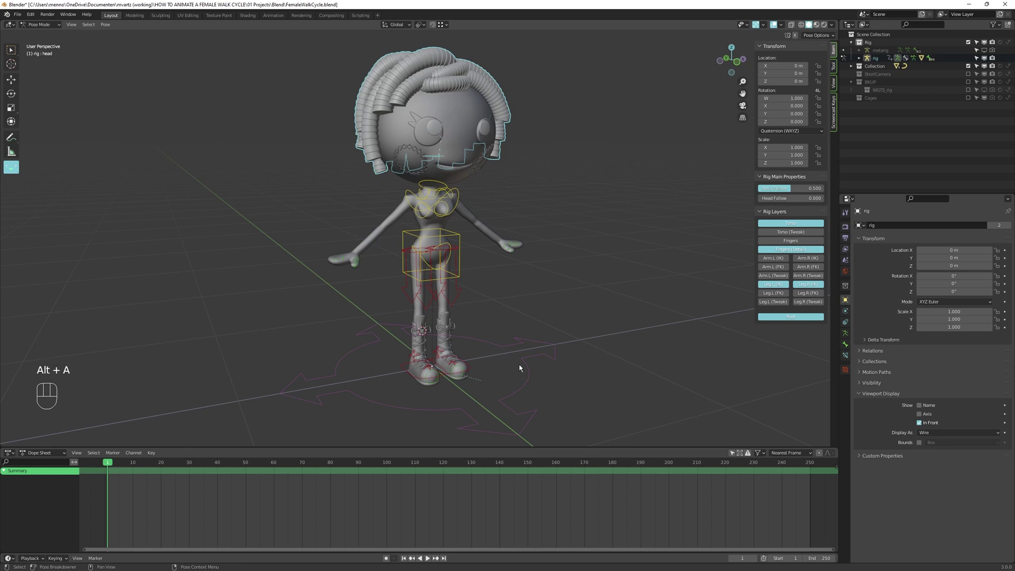
Hide the doll's hair object from the viewport
left_click(491, 89)
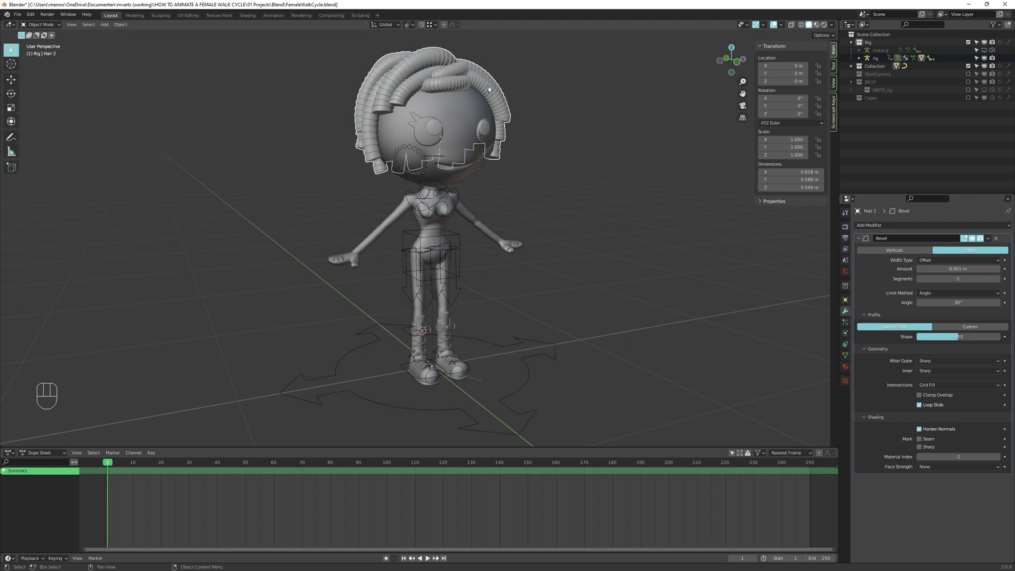
left_click(860, 239)
key("h")
Put the Lo_GirlDoll body mesh into Edit Mode with its empty vertex group list shown
left_click(461, 105)
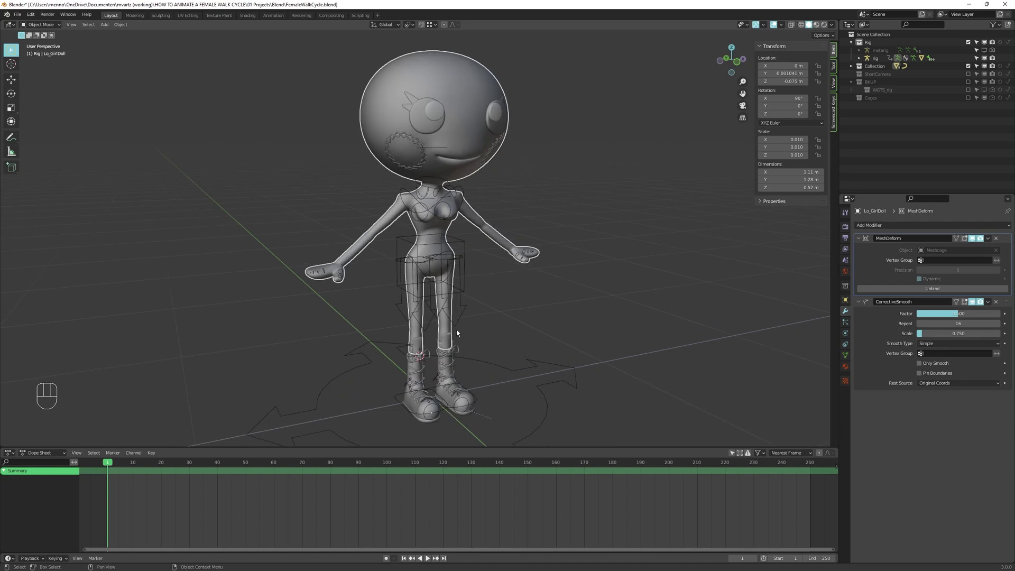
key("Tab")
key("alt+a")
Create an Arms vertex group and assign all the connected arm vertices to it
left_click(850, 357)
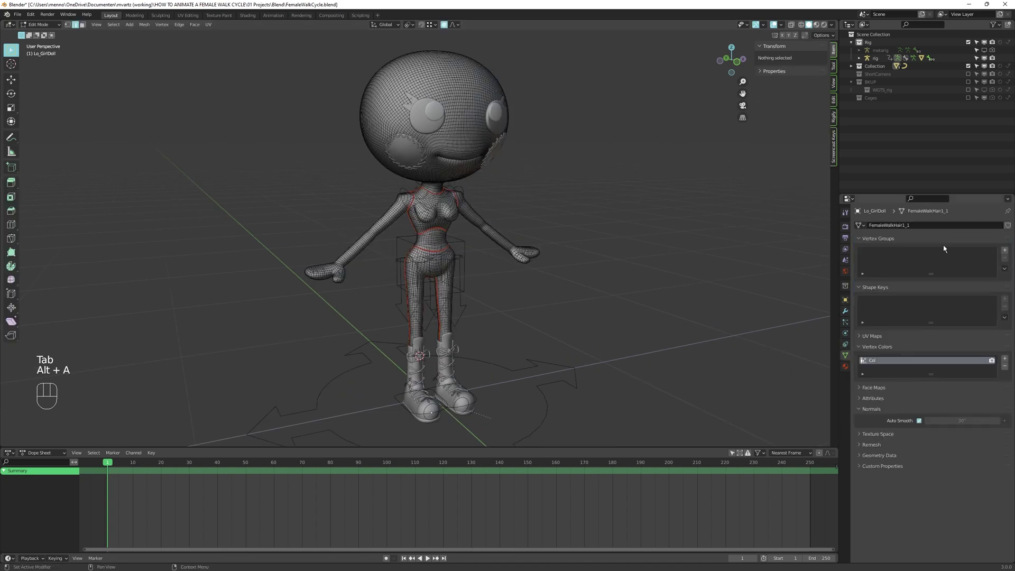
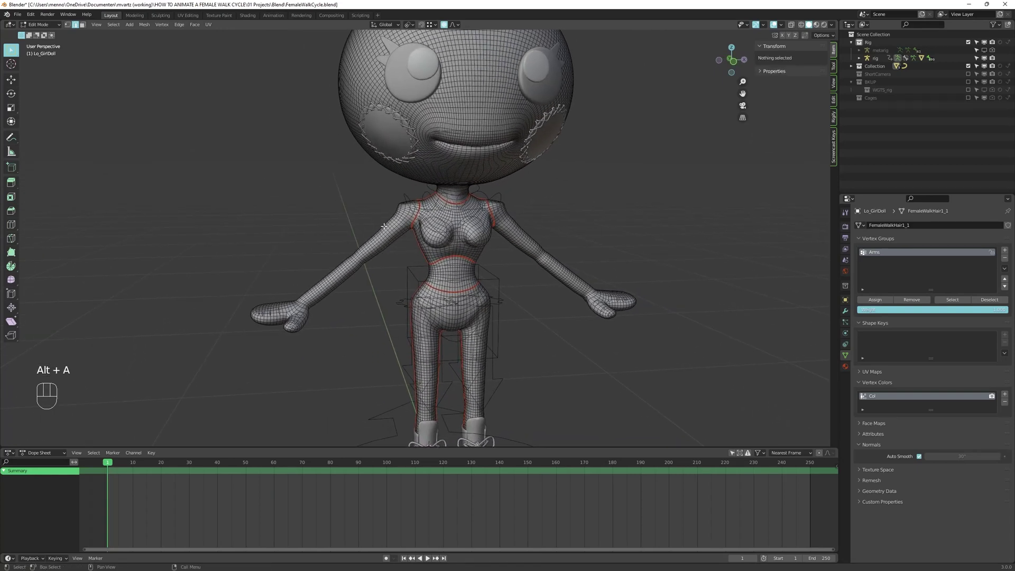
key("3")
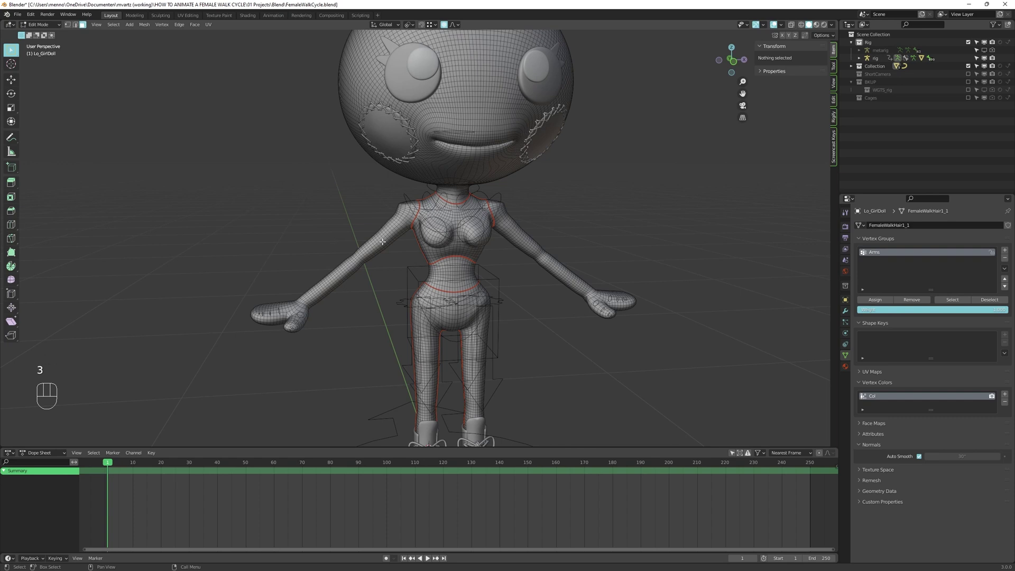
key("l")
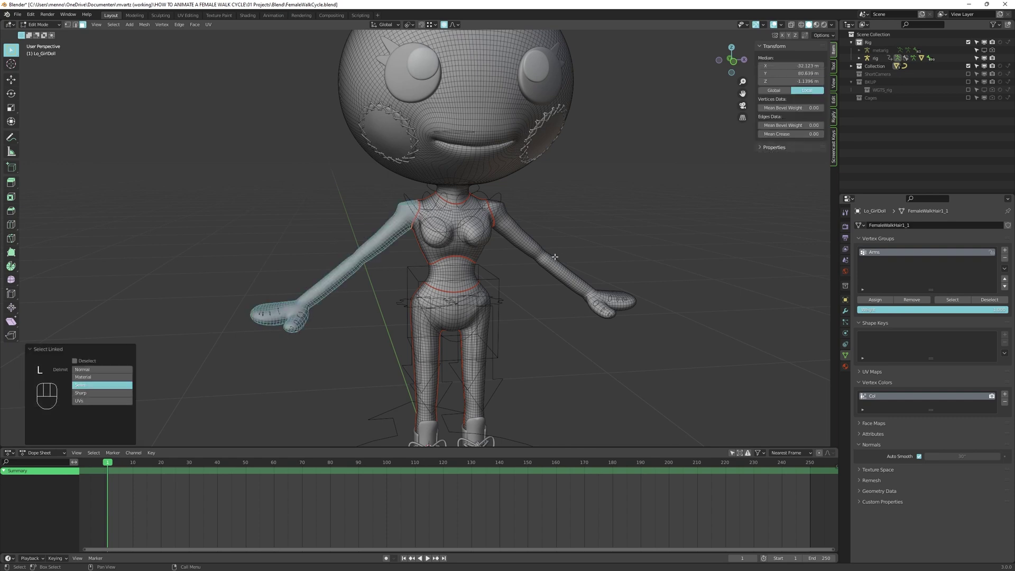
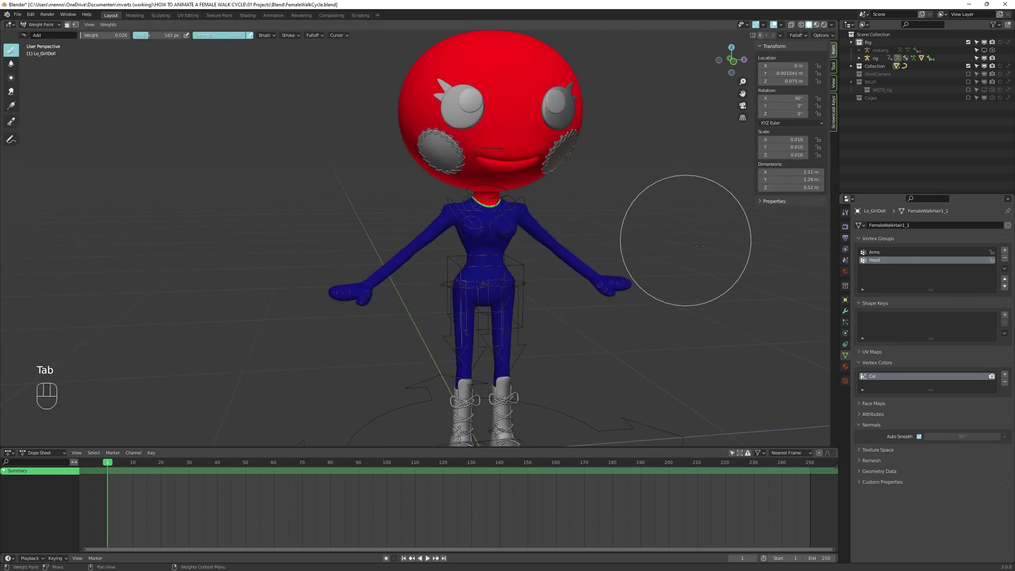
Create a Head vertex group, check its weights in Weight Paint, and return to Object Mode
key("Tab")
key("Tab")
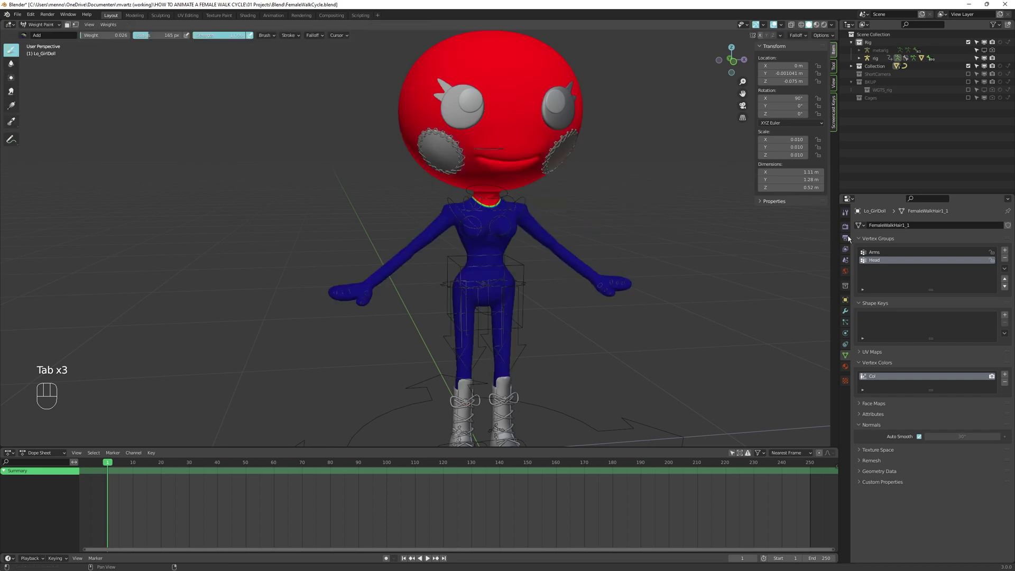
left_click(882, 250)
key("Tab")
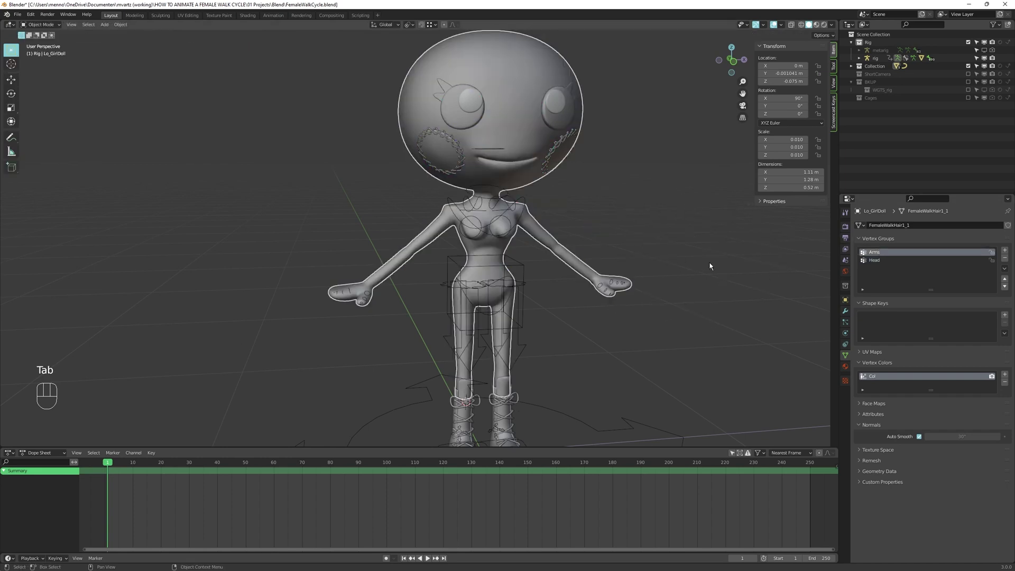
Add two inverted Mask modifiers using the Arms and Head groups to hide the arms and head
left_click(848, 310)
left_click_drag(896, 226, 871, 314)
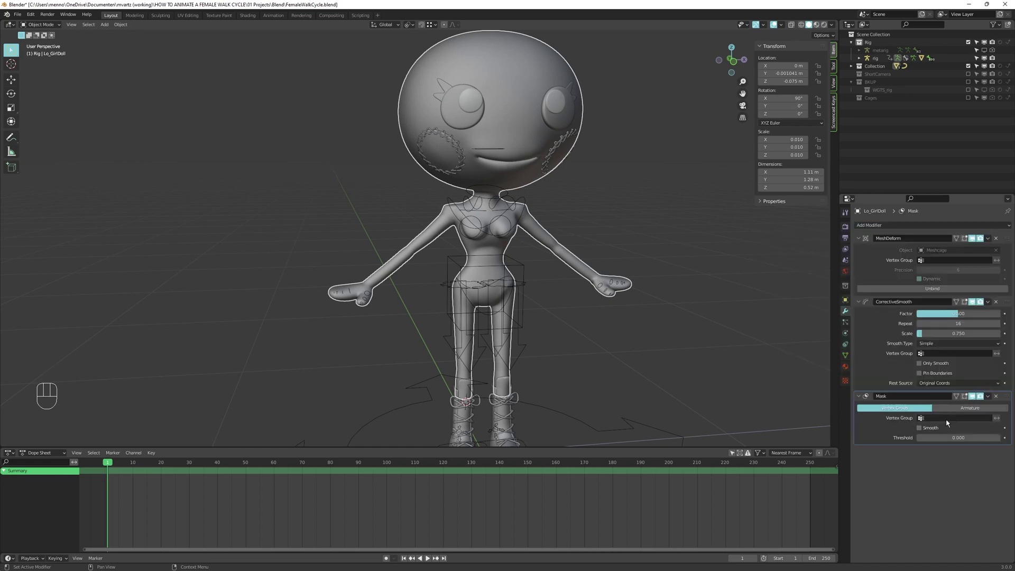
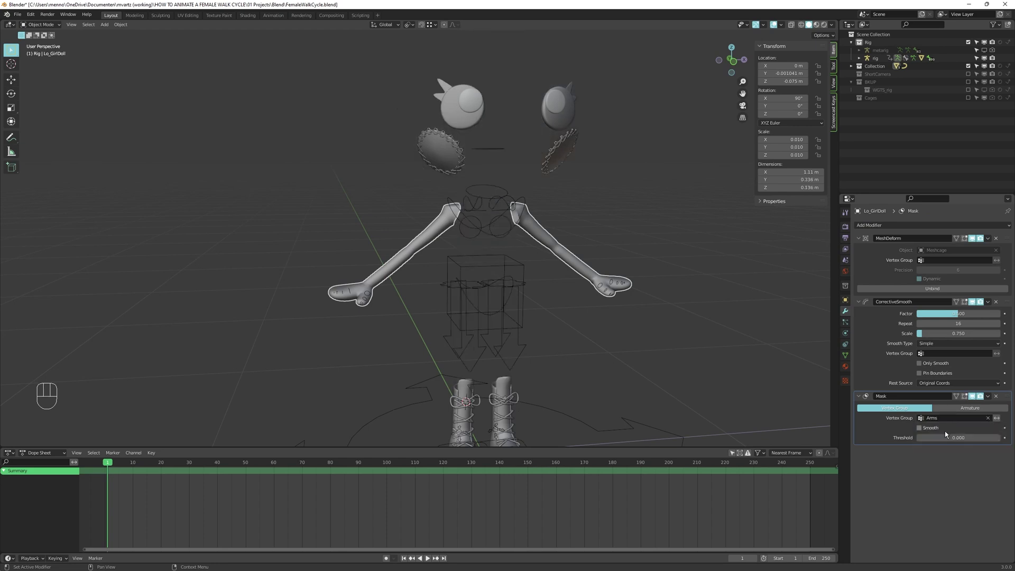
left_click(1003, 420)
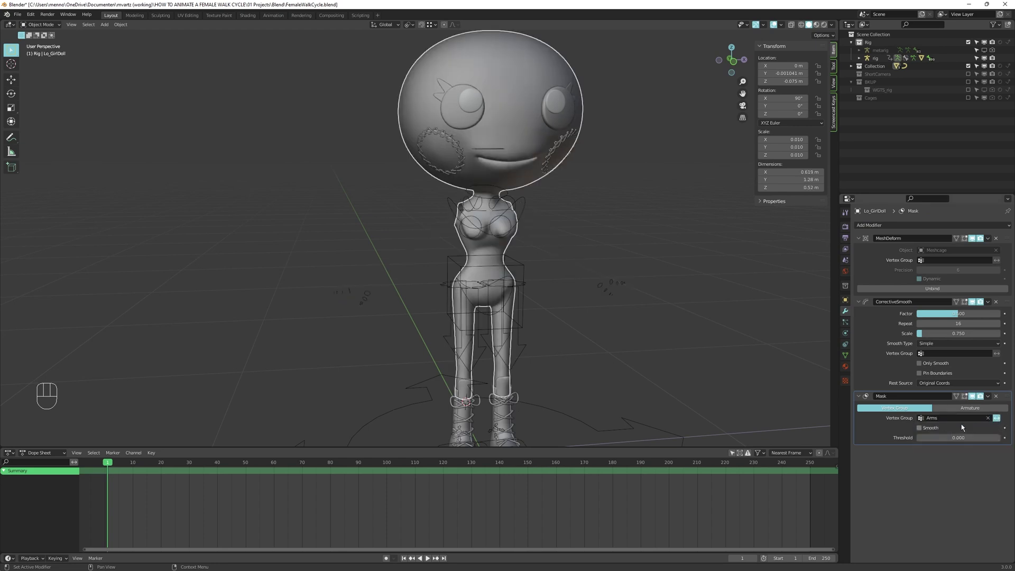
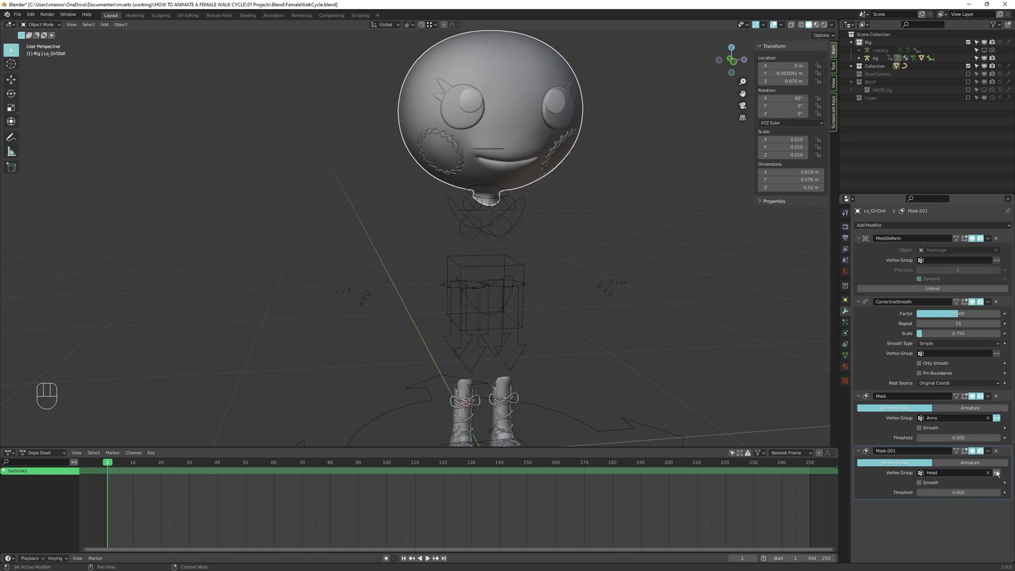
left_click(1001, 471)
Hide the floating eye pieces so only the torso and legs remain visible
key("a")
middle_click(569, 174)
left_click(572, 155)
left_click(570, 133)
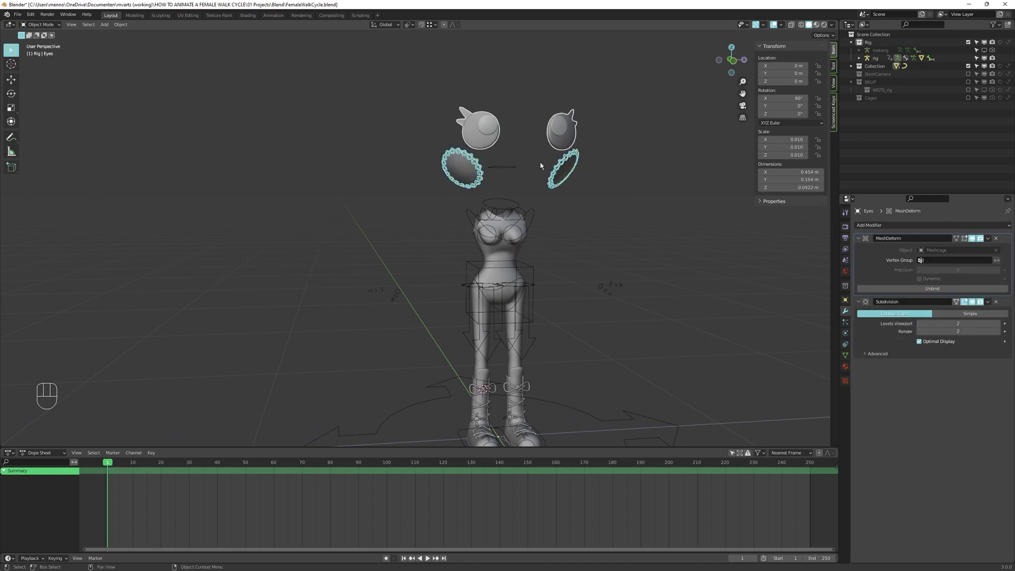
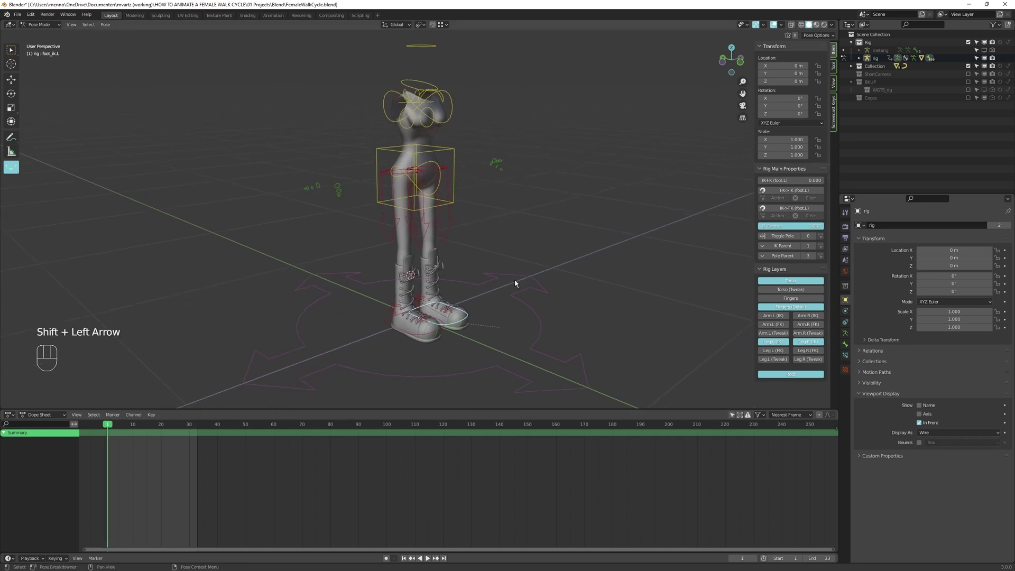
View the masked doll from the left side and give the viewport matcap shading
key("KP_3")
key("KP_9")
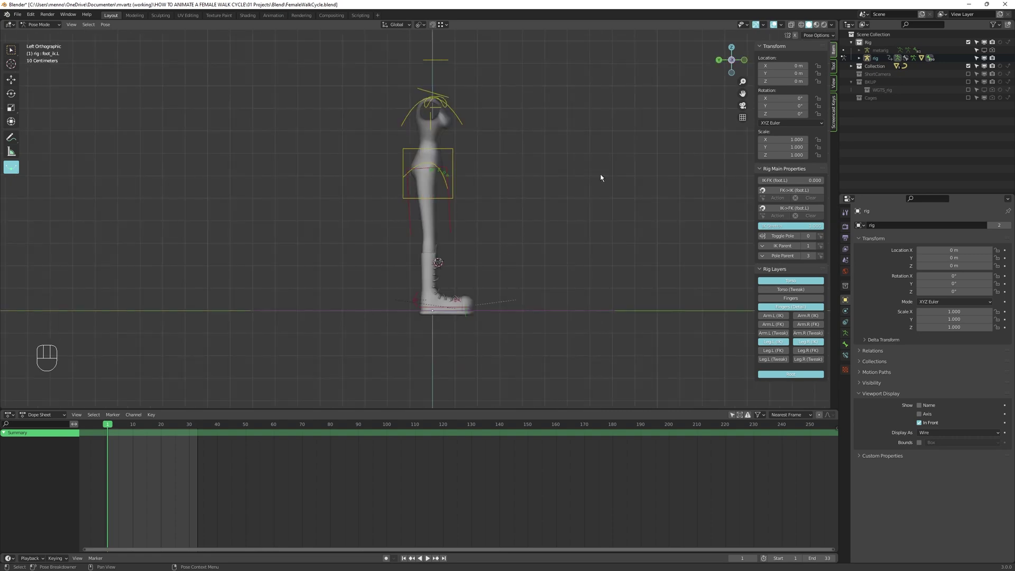
left_click_drag(835, 25, 834, 79)
Key the hips, then move the right foot back into the stride and key it
key("i")
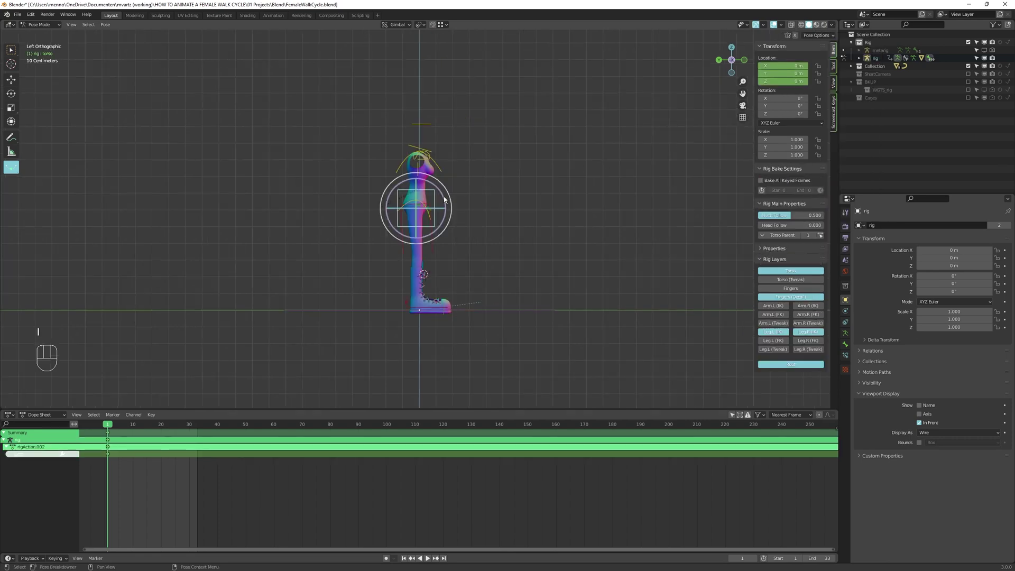
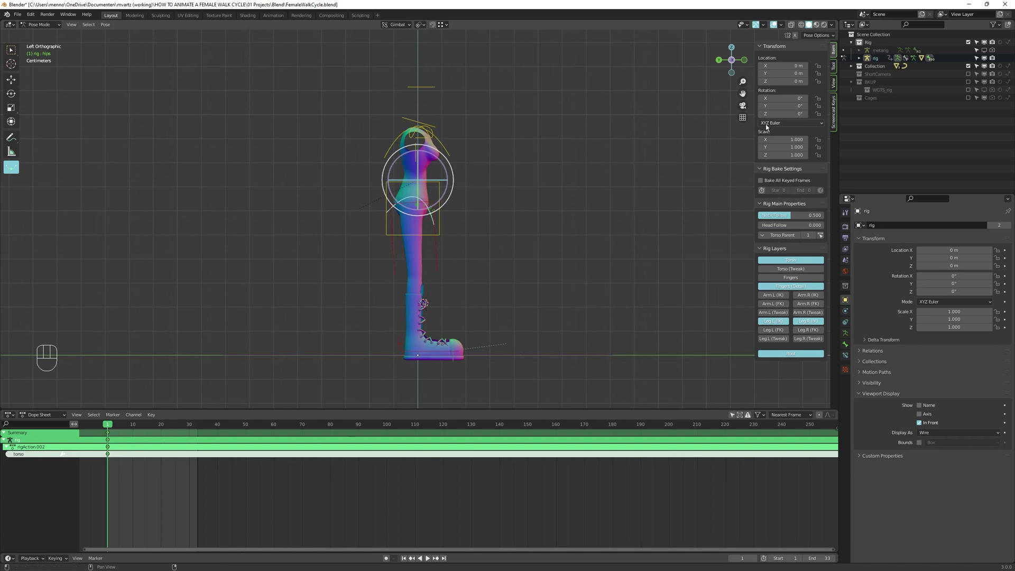
key("i")
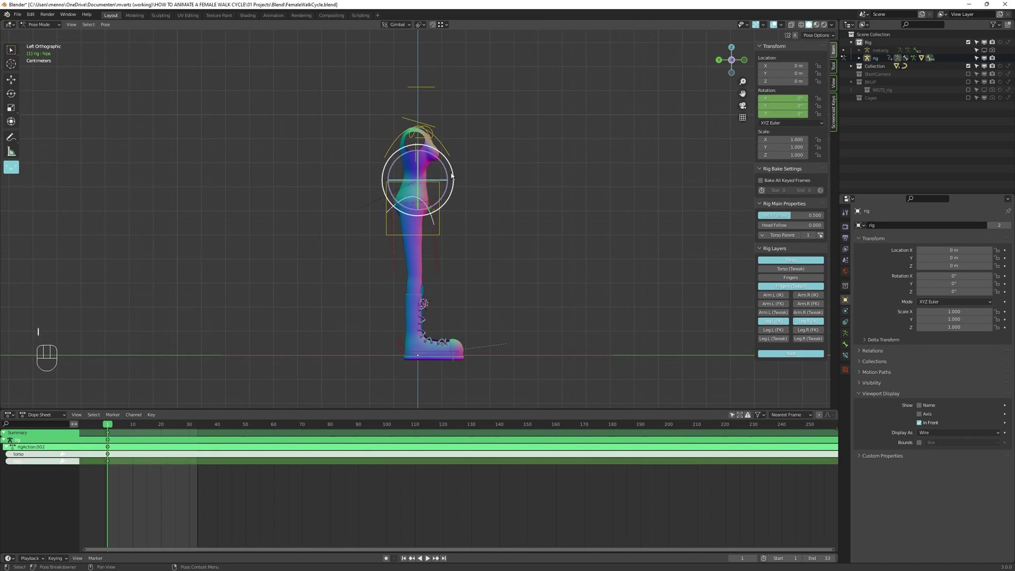
key("alt+a")
left_click(453, 351)
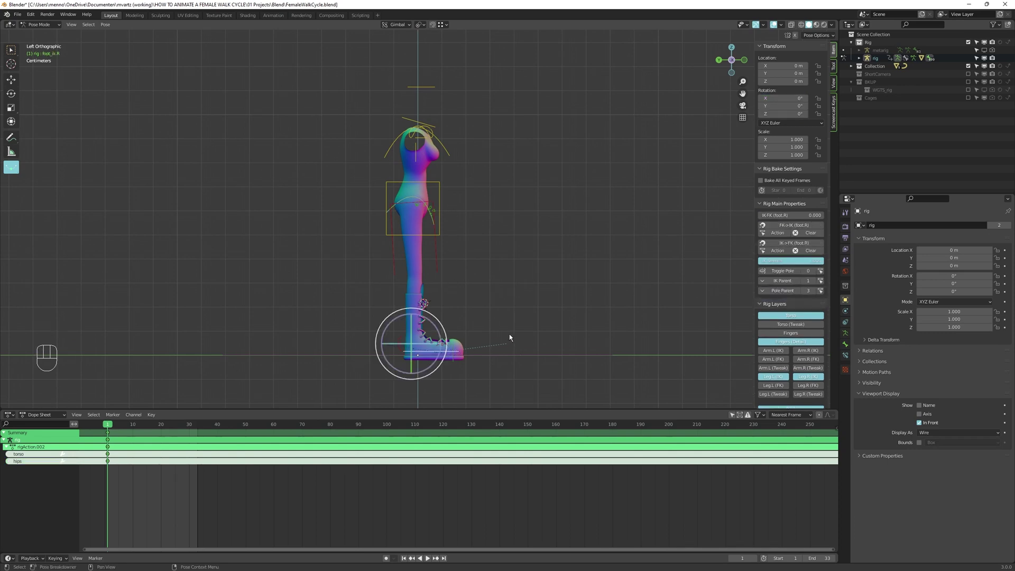
key("g")
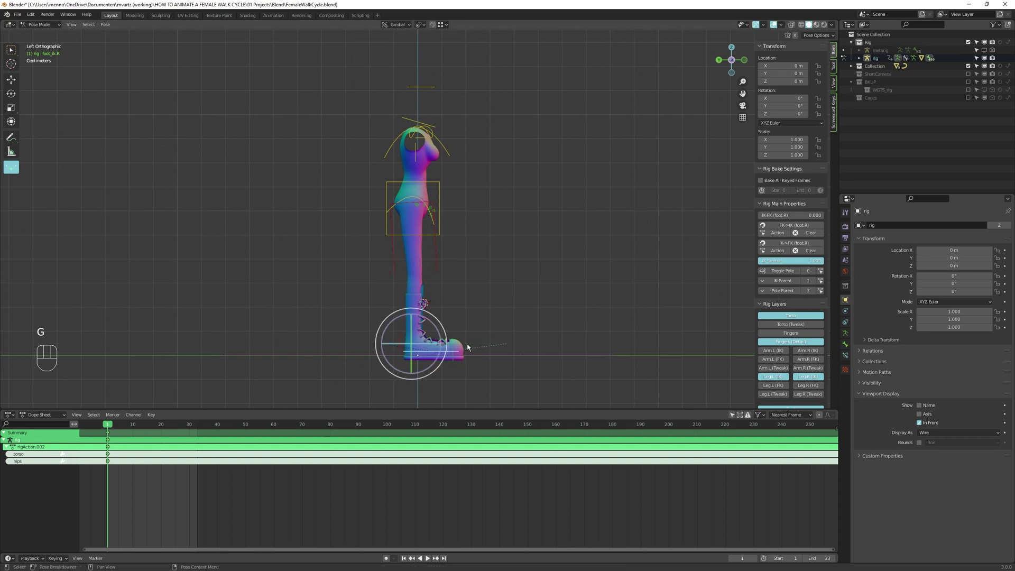
key("g")
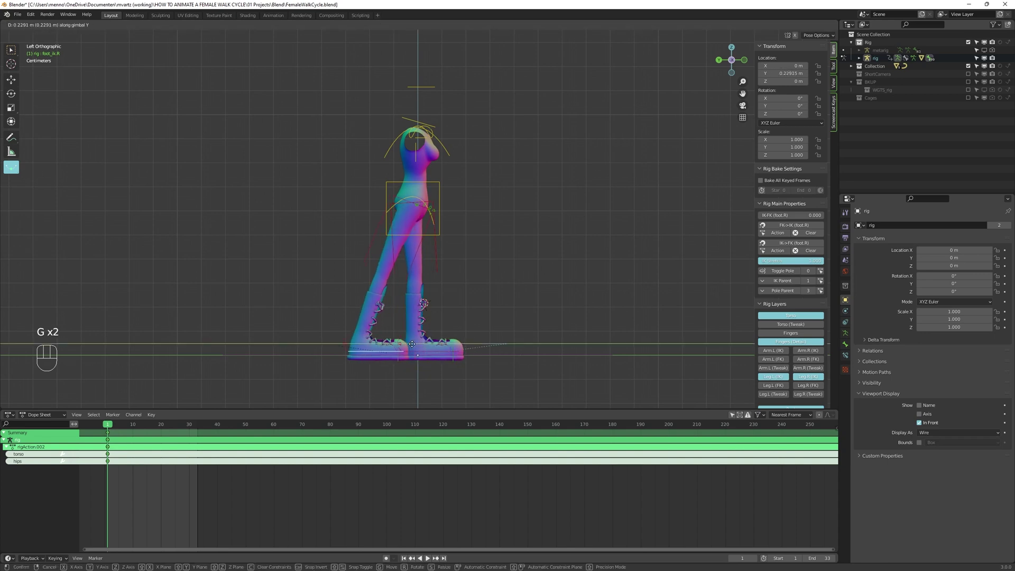
left_click(449, 352)
Slide the right foot further back and lower the torso on Z, keying both
key("g")
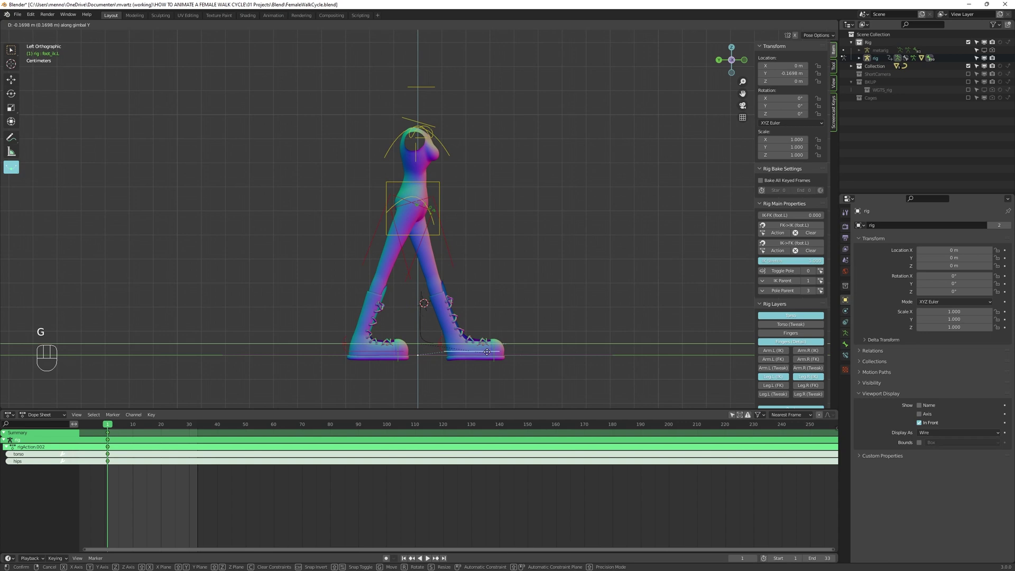
left_click(388, 353)
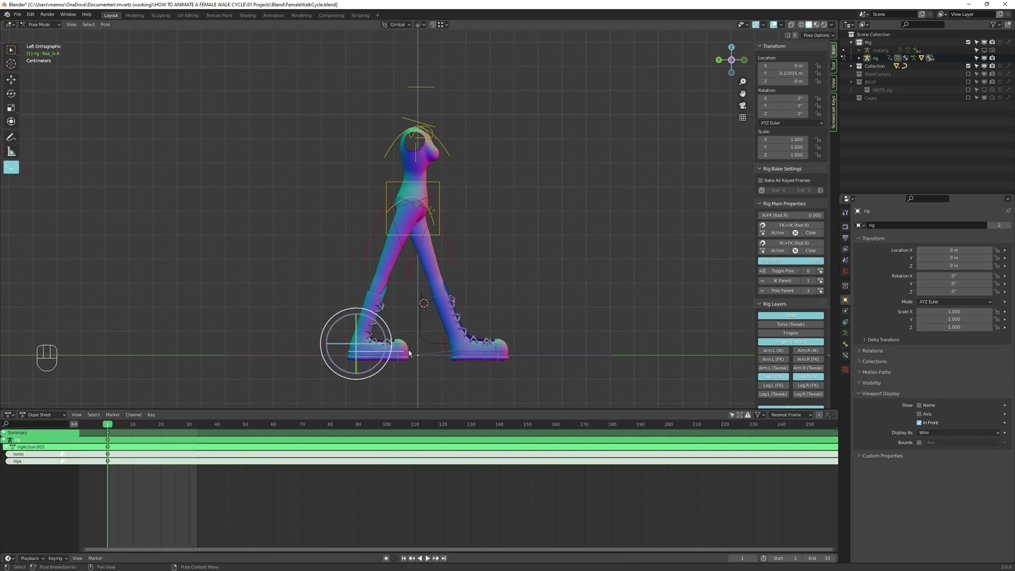
key("g")
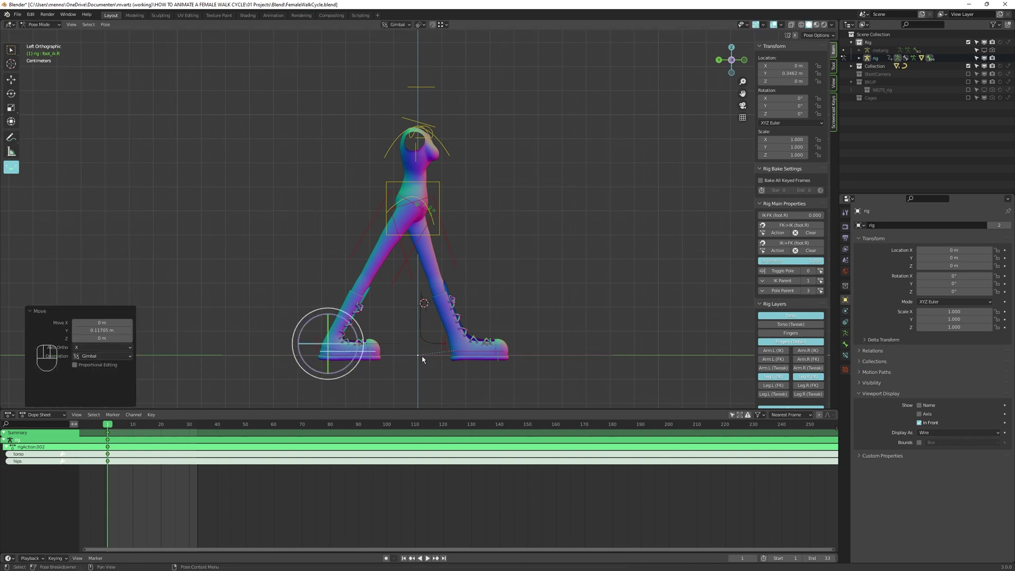
left_click(440, 186)
key("g")
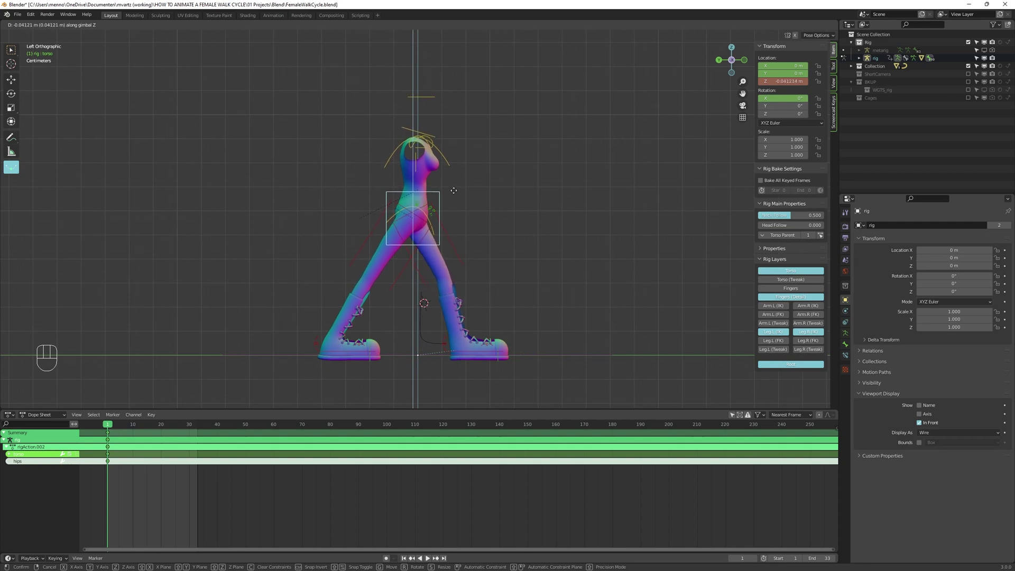
key("alt+a")
left_click(508, 229)
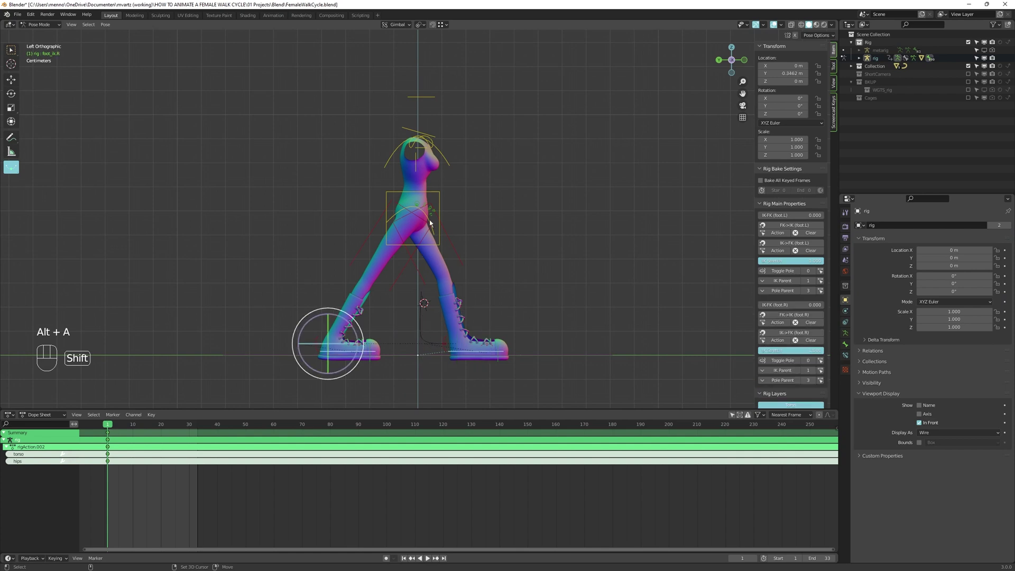
left_click(441, 198)
key("i")
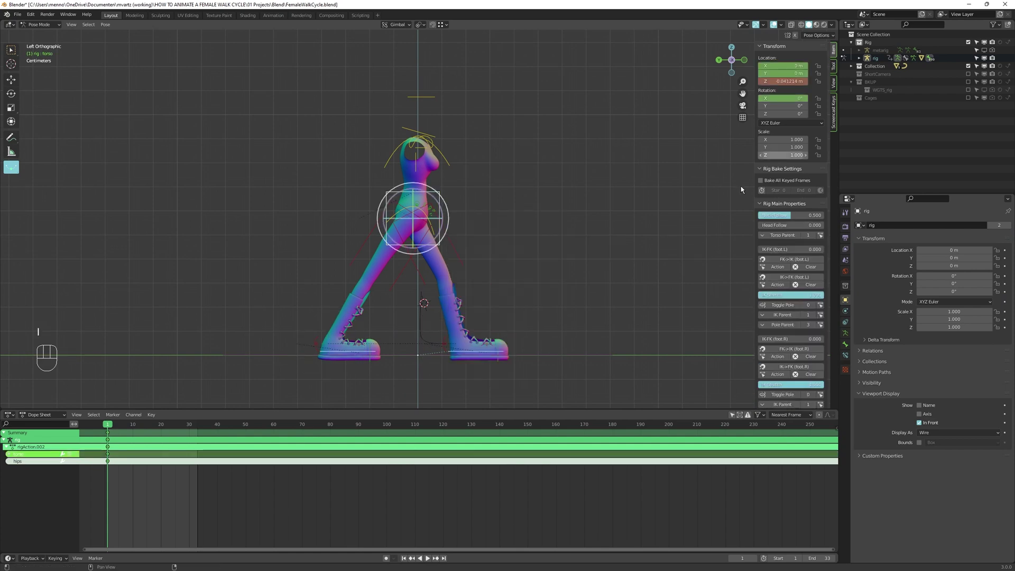
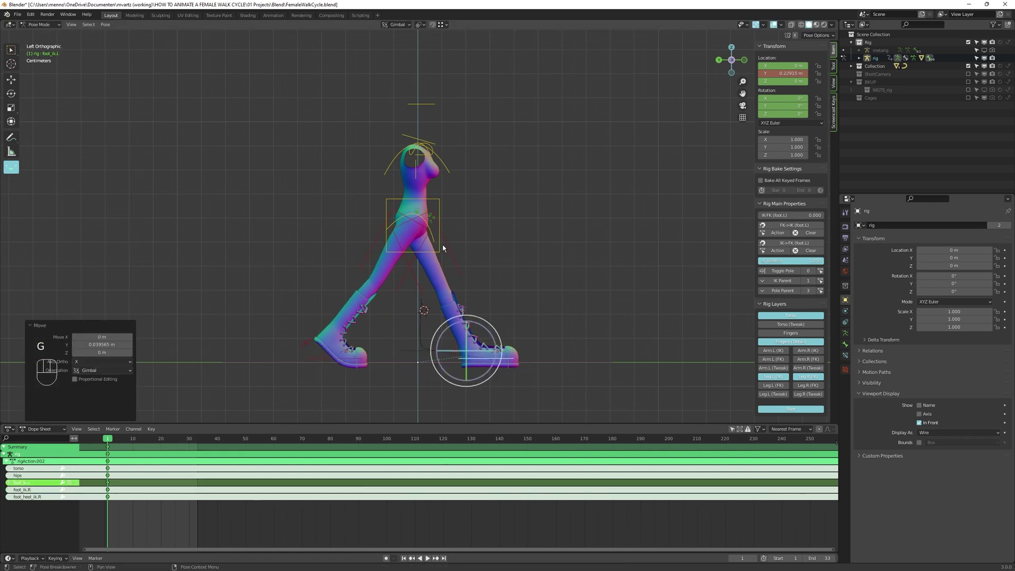
Lower the torso a touch more and key the left foot tilted toe-up
key("g")
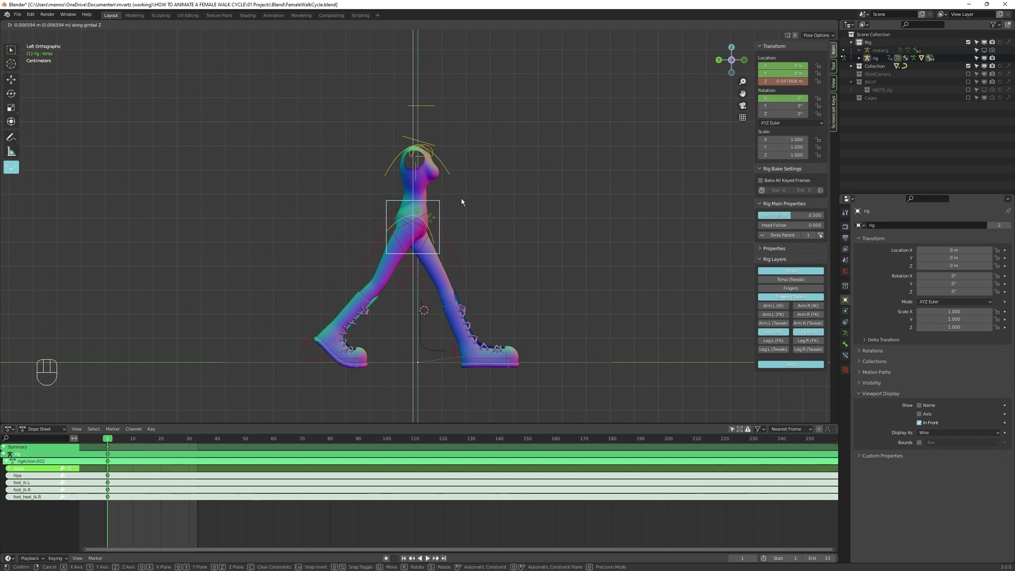
key("r")
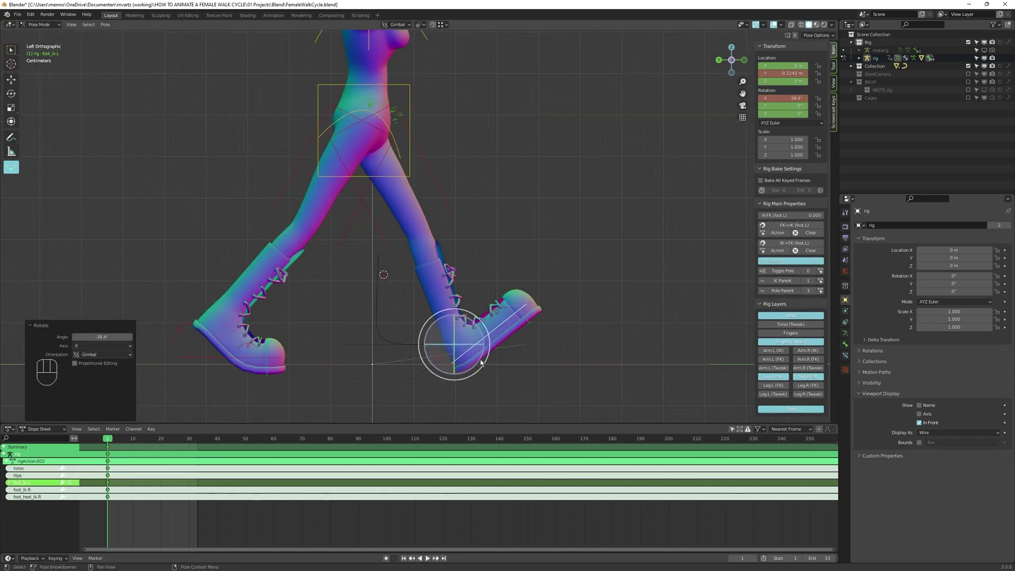
key("alt+a")
Copy the full-rig stride pose and paste it at frame 33, the cycle's last frame
key("a")
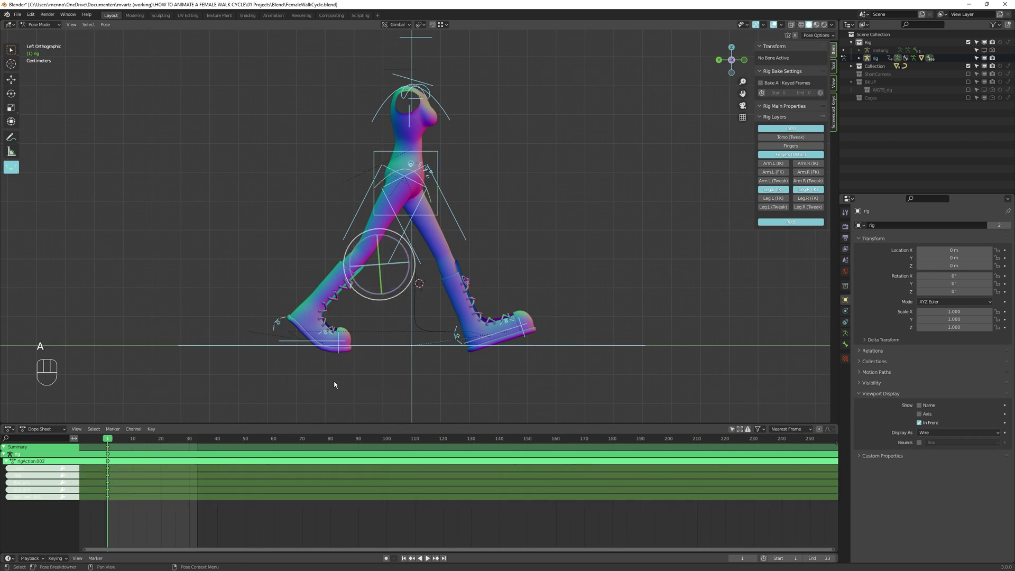
left_click(112, 445)
key("shift+d")
key("shift+Right")
key("s")
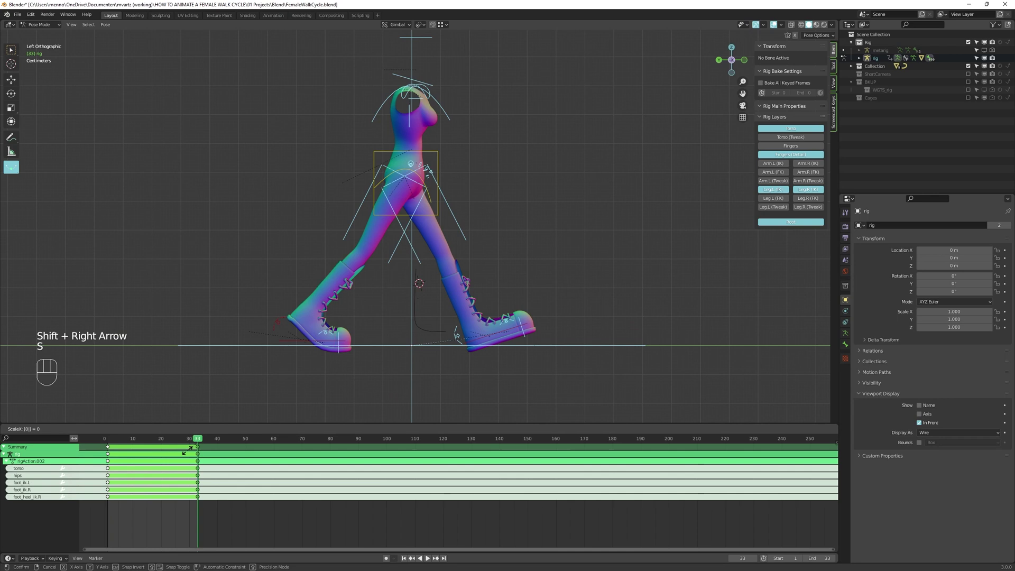
Paste the stride pose flipped at frame 17 and key the mirrored stride
key("Left")
key("alt+a")
key("a")
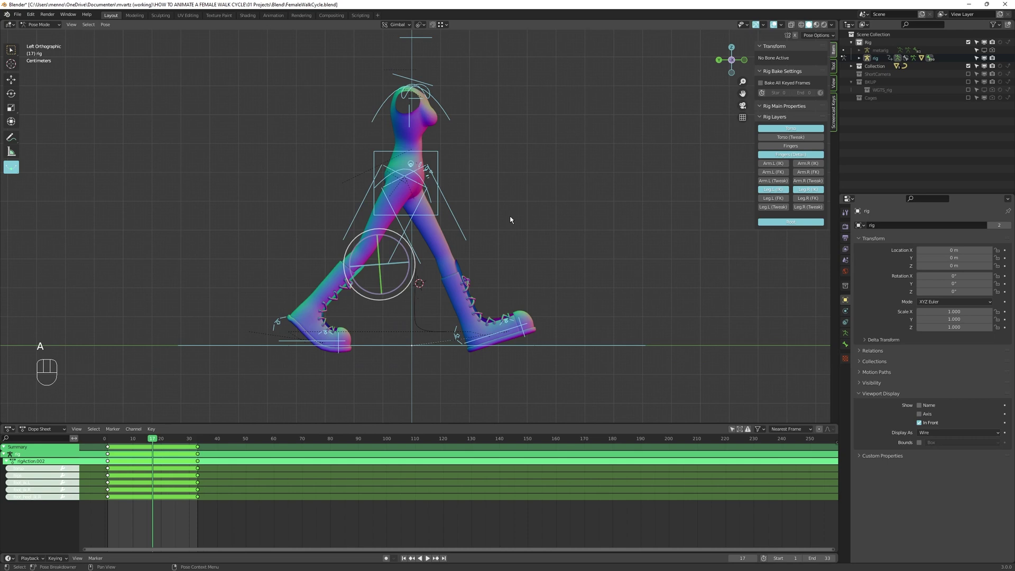
left_click_drag(515, 218, 580, 235)
key("ctrl+c")
Orbit to check the legs head-on, return to the side view and key the pose
left_click_drag(532, 244, 621, 272)
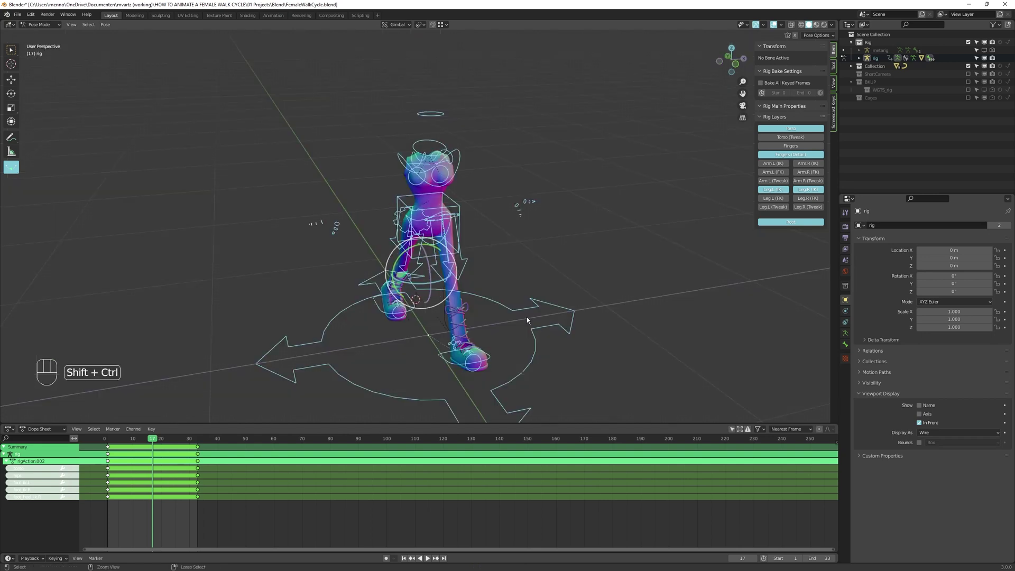
left_click_drag(531, 318, 511, 346)
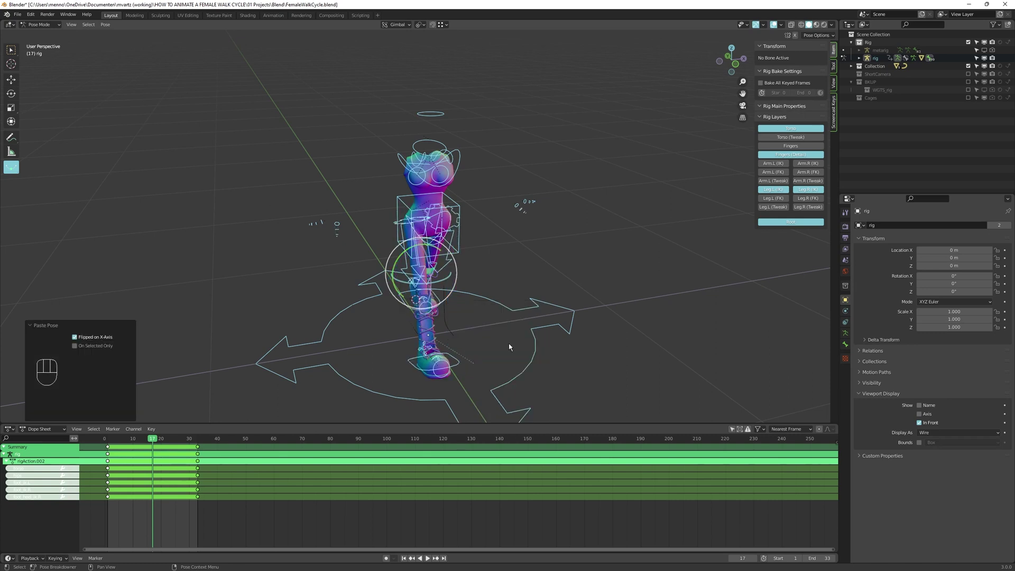
key("KP_3")
key("KP_9")
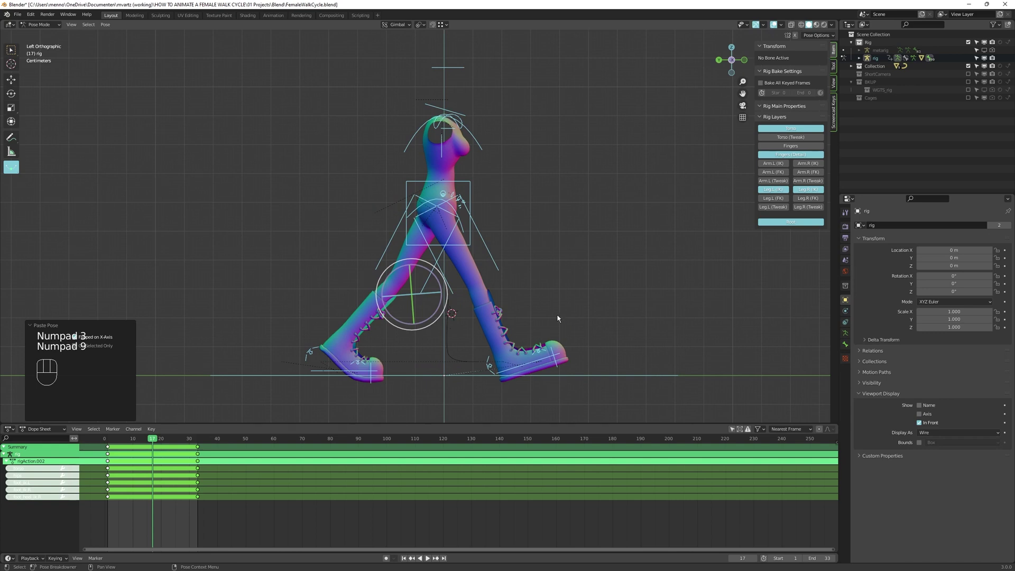
key("i")
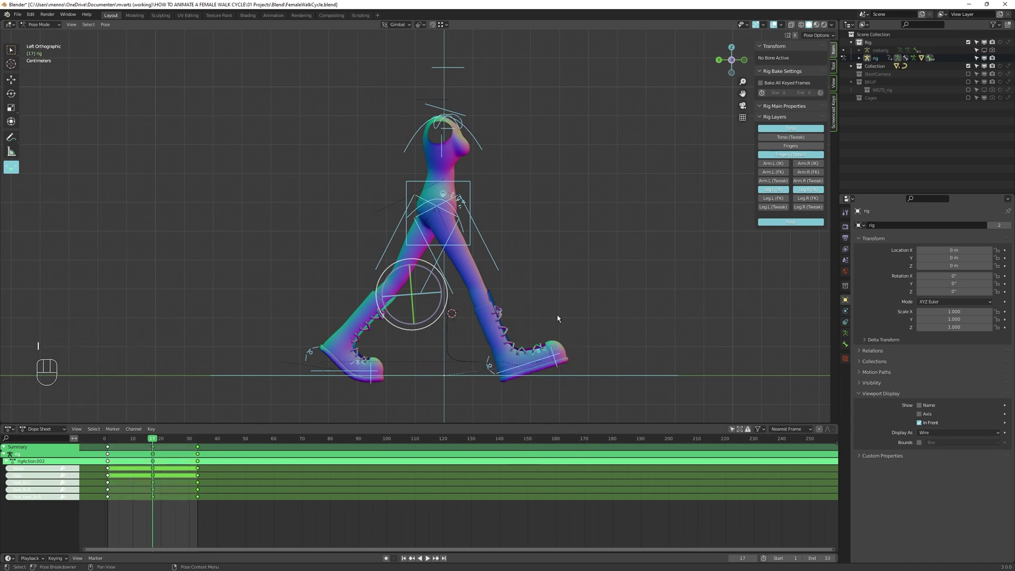
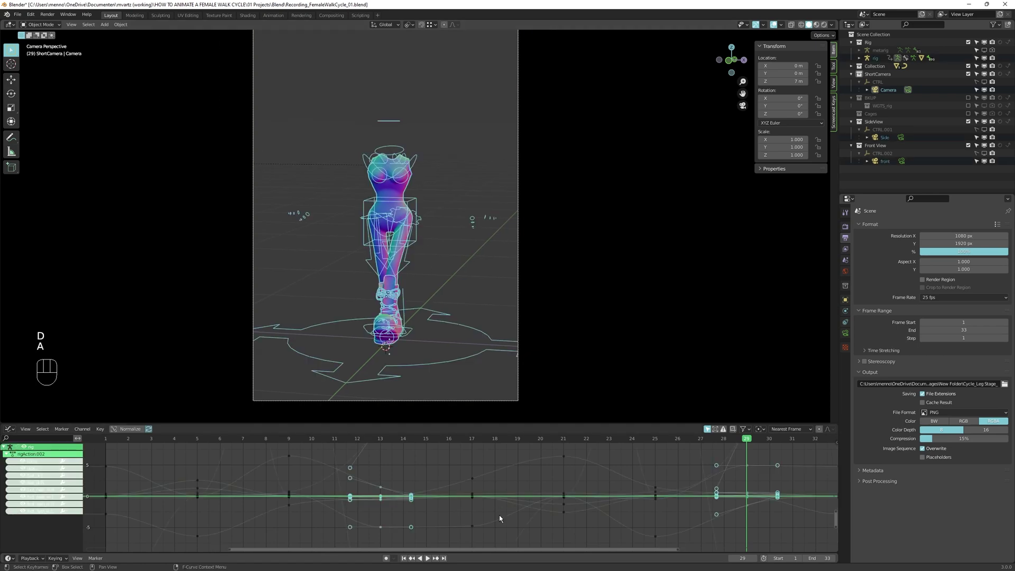
Select all the walk's keyframes and set them to Constant interpolation
key("a")
key("KP_Decimal")
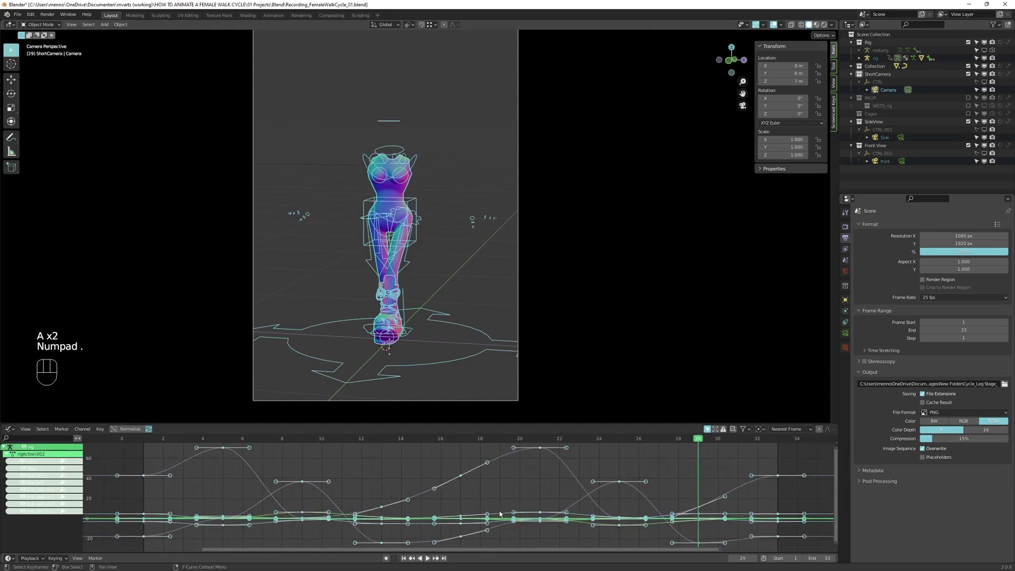
key("shift+F12")
key("t")
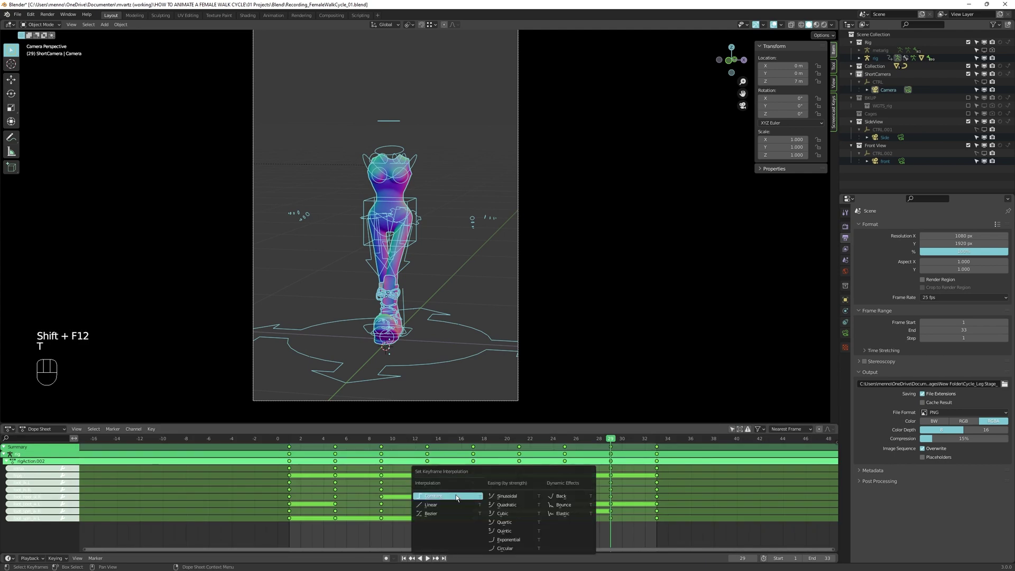
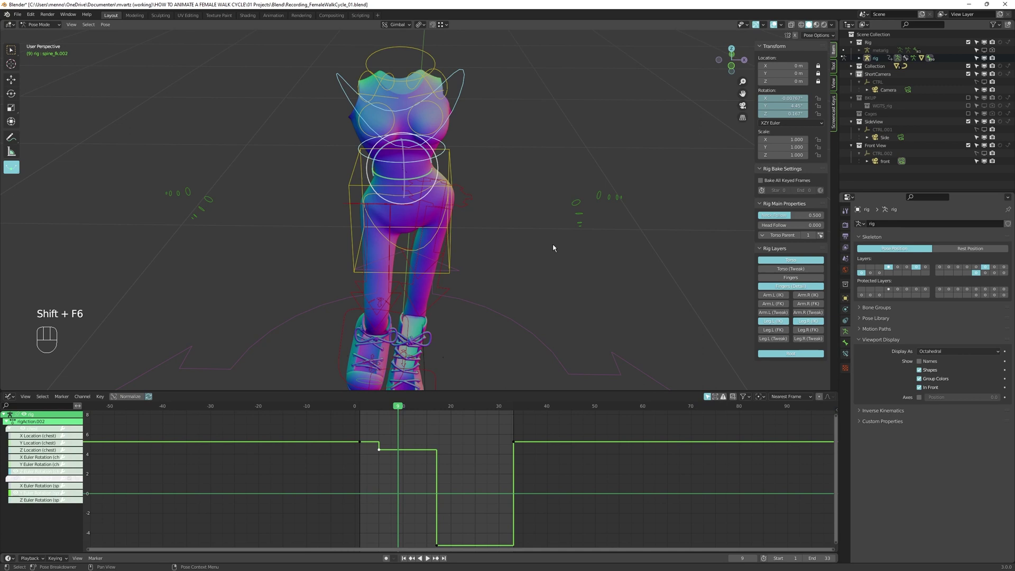
Key the pose and lower a selected spine key's value in the Graph Editor
key("i")
key("alt+a")
left_click(404, 451)
key("alt+a")
key("c")
key("g")
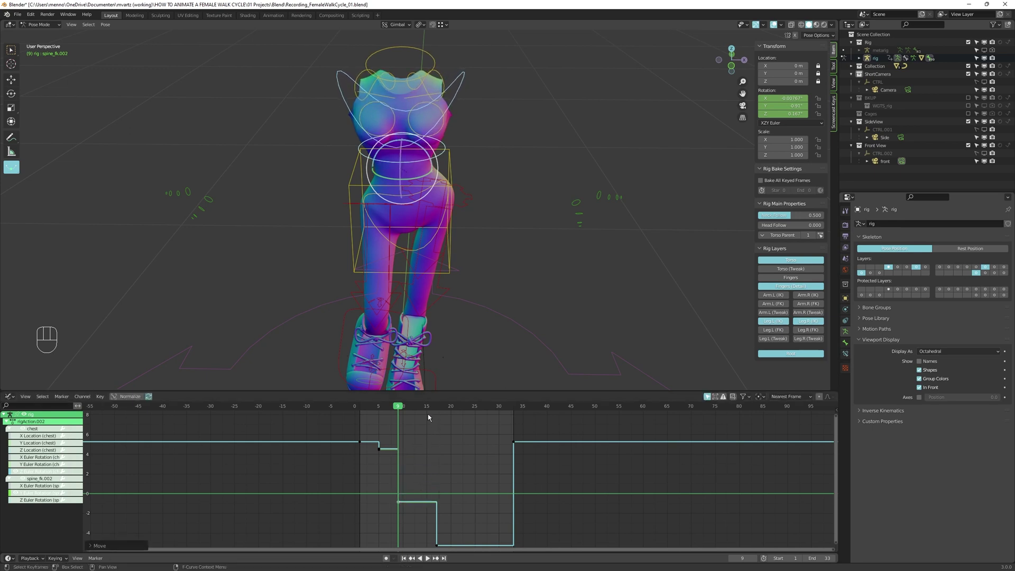
Give the chest extra Z-rotation keys around frames 13 and 21 and review the cycle
left_click(429, 407)
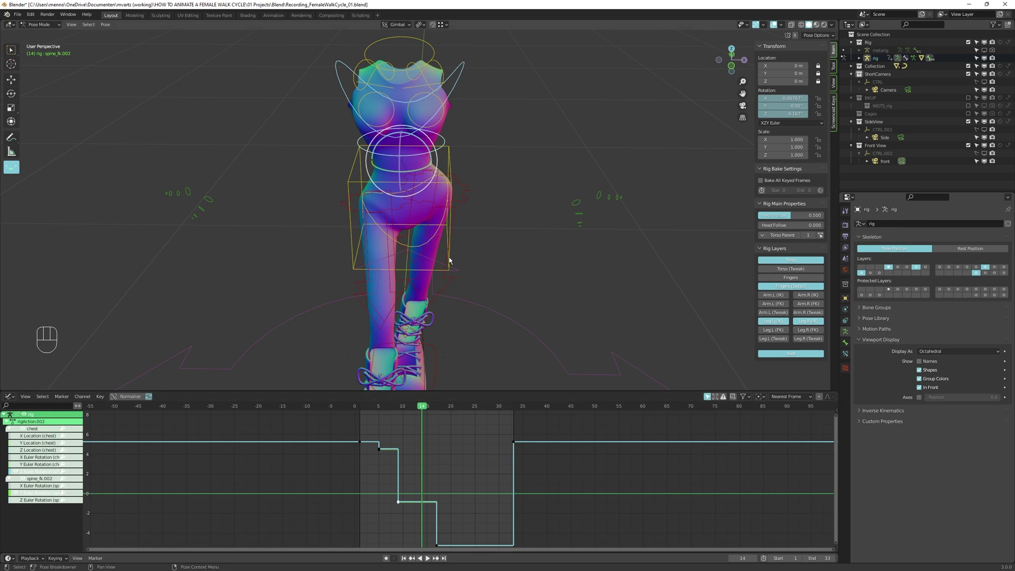
left_click(454, 274)
key("i")
key("i")
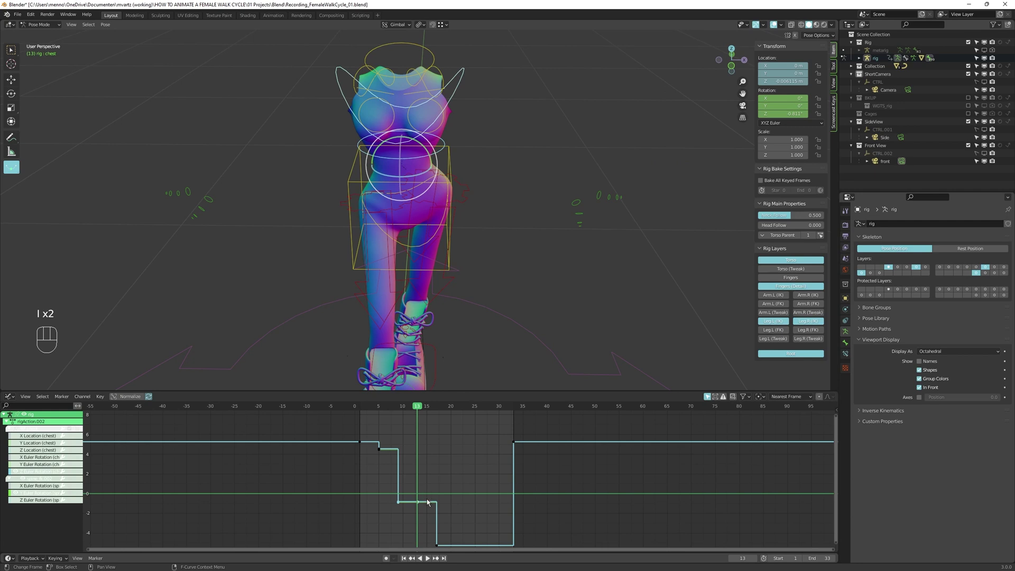
key("alt+a")
key("c")
key("g")
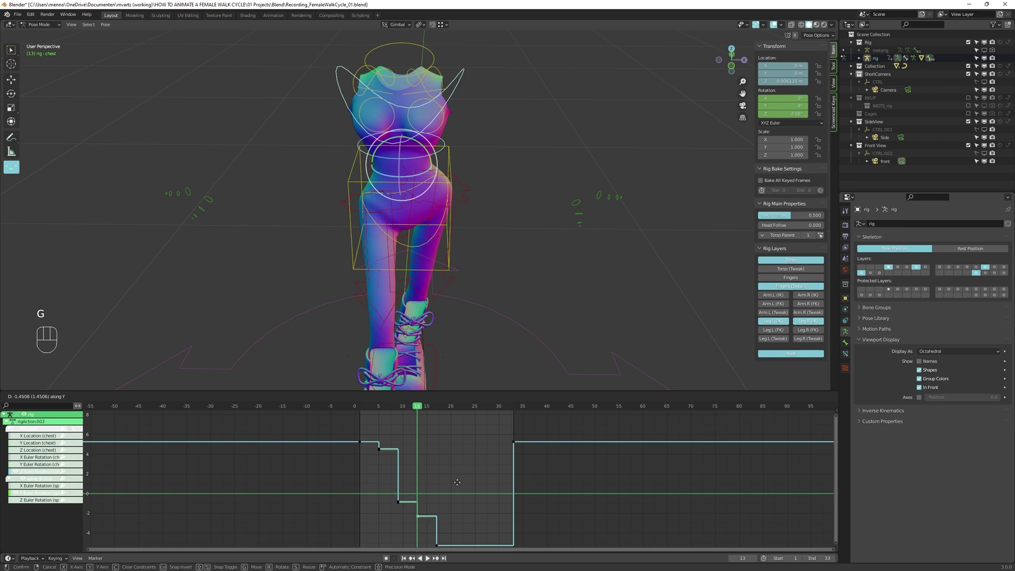
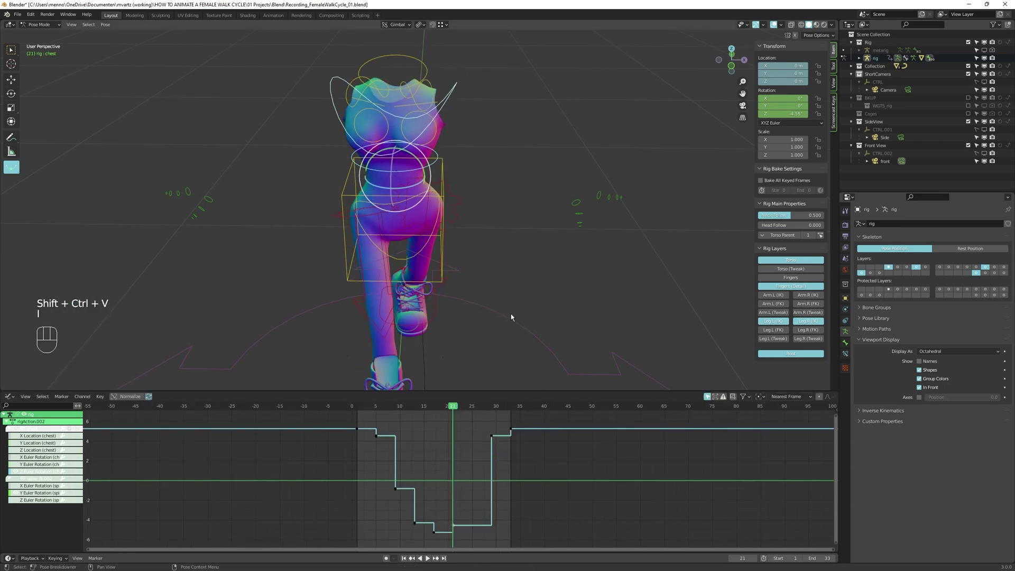
left_click_drag(411, 406, 512, 294)
Copy the chest pose and paste it mirrored at frame 25, keying it there
key("ctrl+c")
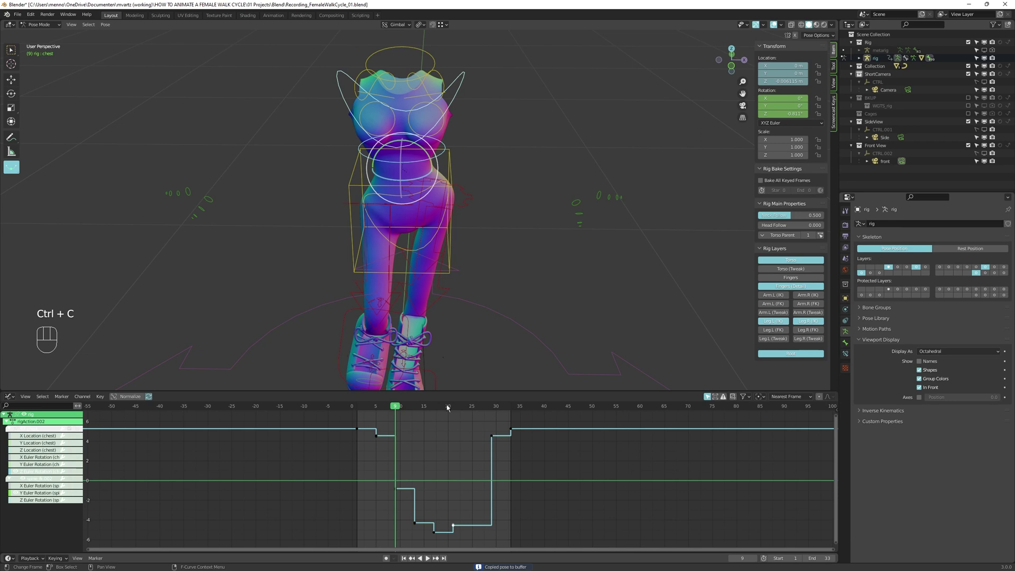
left_click_drag(452, 405, 524, 293)
key("ctrl+shift+v")
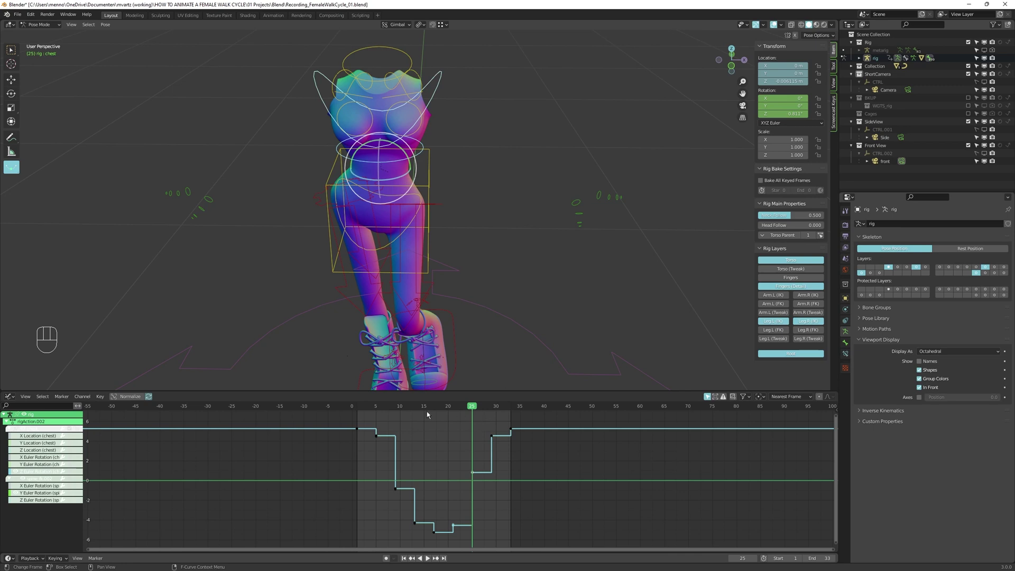
key("d")
Frame the rig and strengthen the chest rotation swing across its keys
key("KP_0")
key("KP_Decimal")
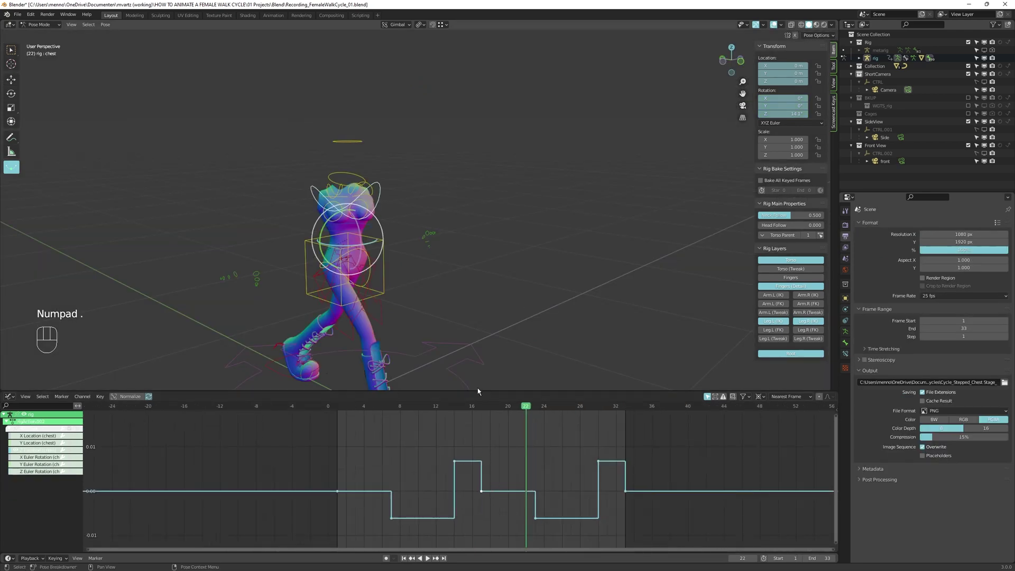
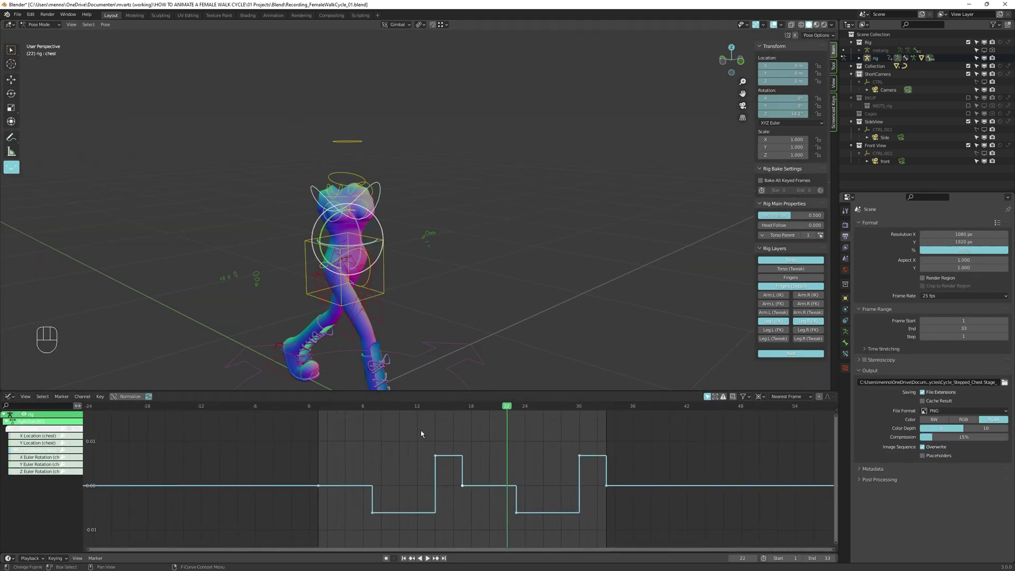
key("Down")
key("Down")
key("Down")
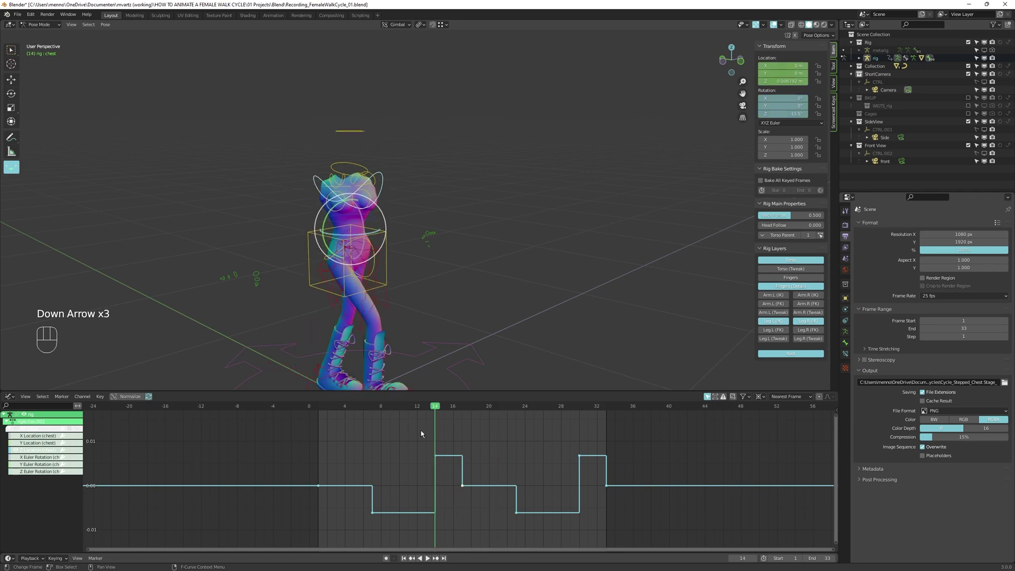
left_click(319, 486)
key("shift+s")
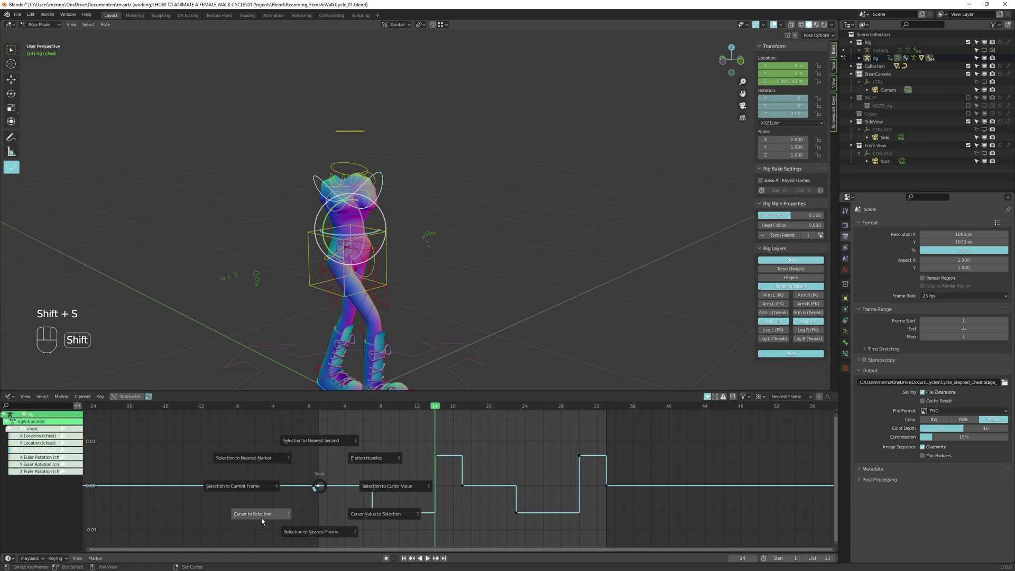
key("a")
key("s")
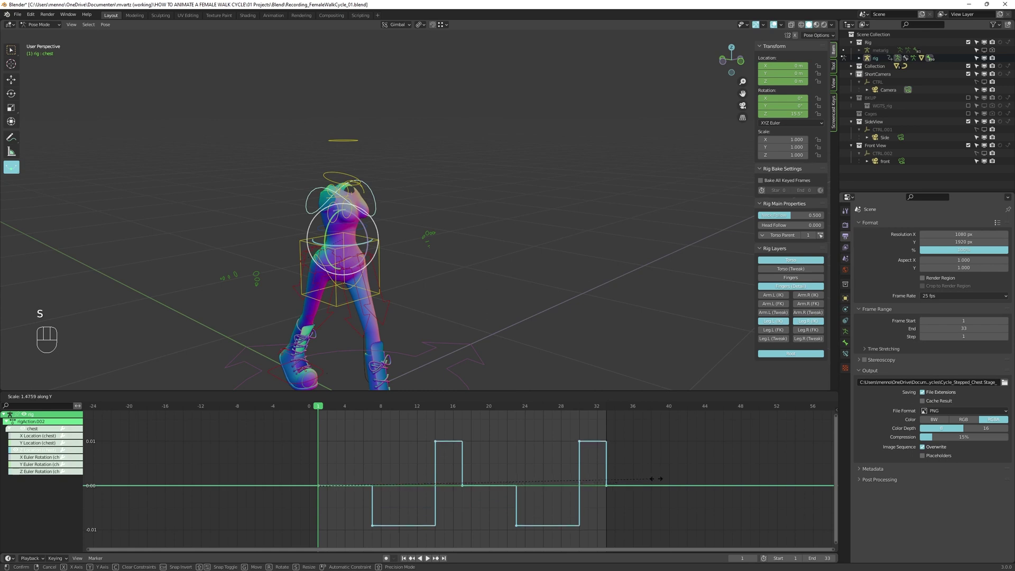
Hide the rig controls and play the walk cycle through the camera view
key("d")
key("space")
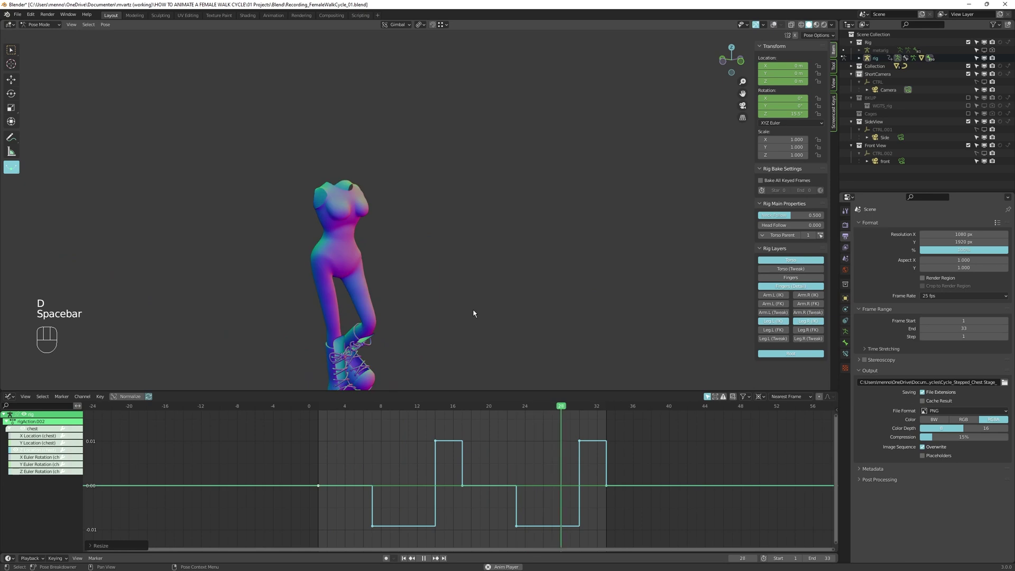
key("KP_0")
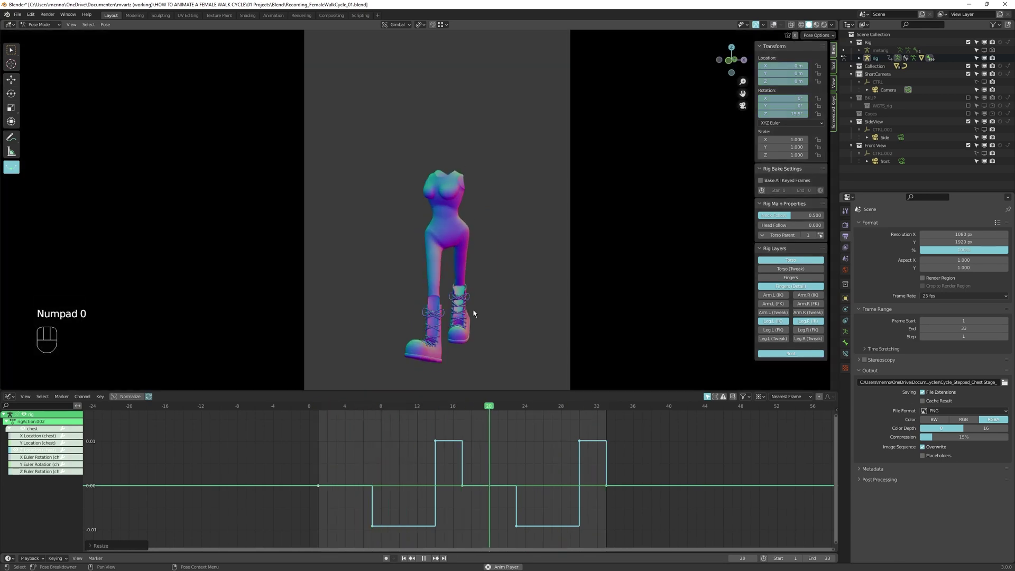
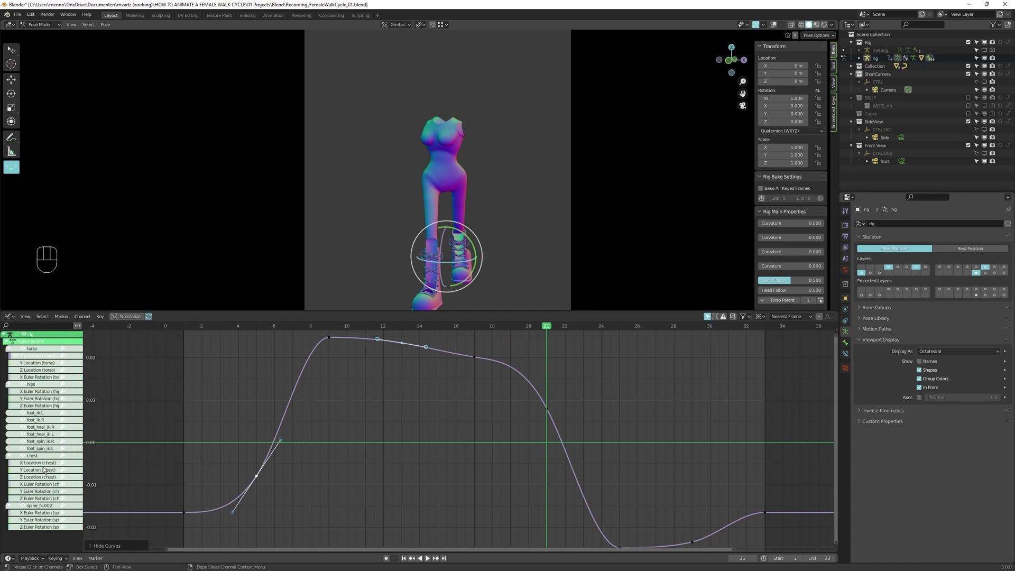
Bring the rig controls back and step through frames checking the torso bob
key("ctrl+z")
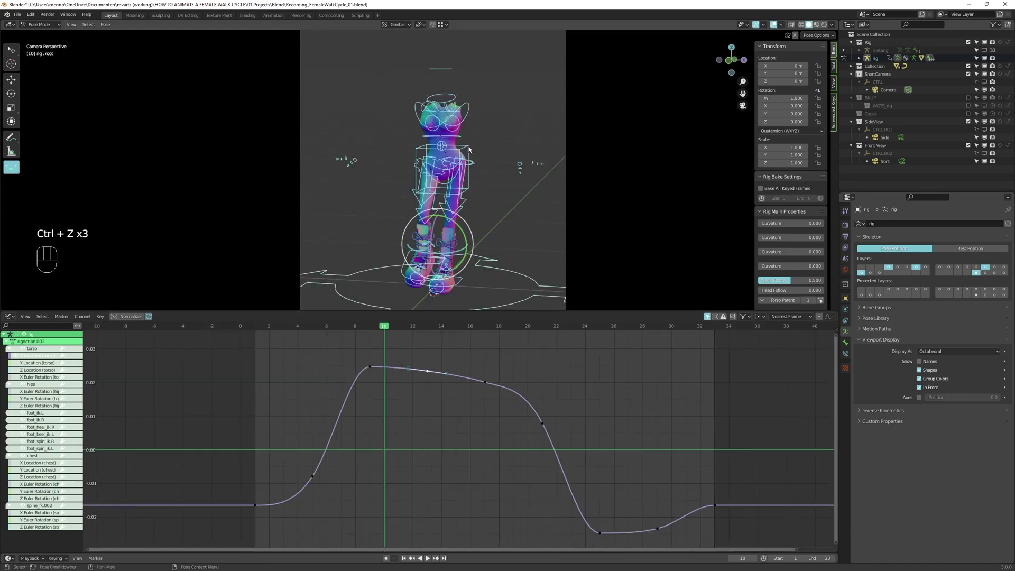
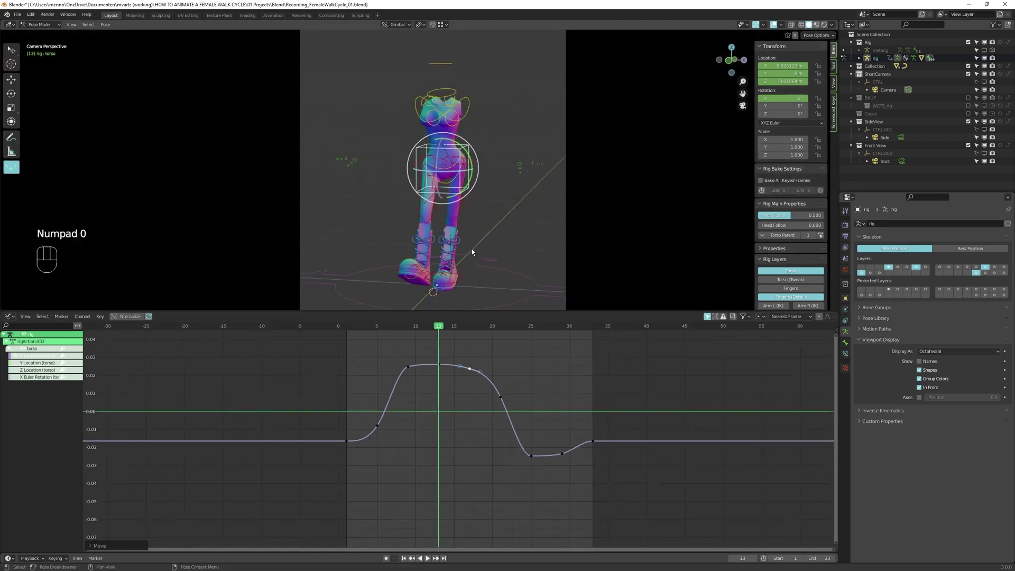
key("shift+Left")
key("d")
key("space")
key("space")
Reshape the torso curve's top into a rounded plateau around frames 9 to 18
key("alt+a")
key("g")
key("r")
left_click_drag(430, 364, 459, 355)
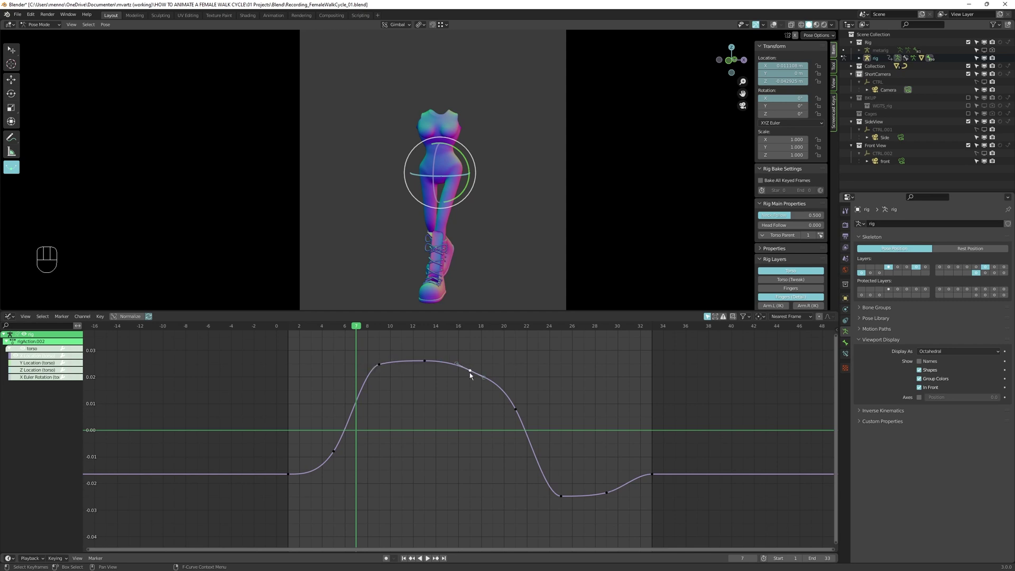
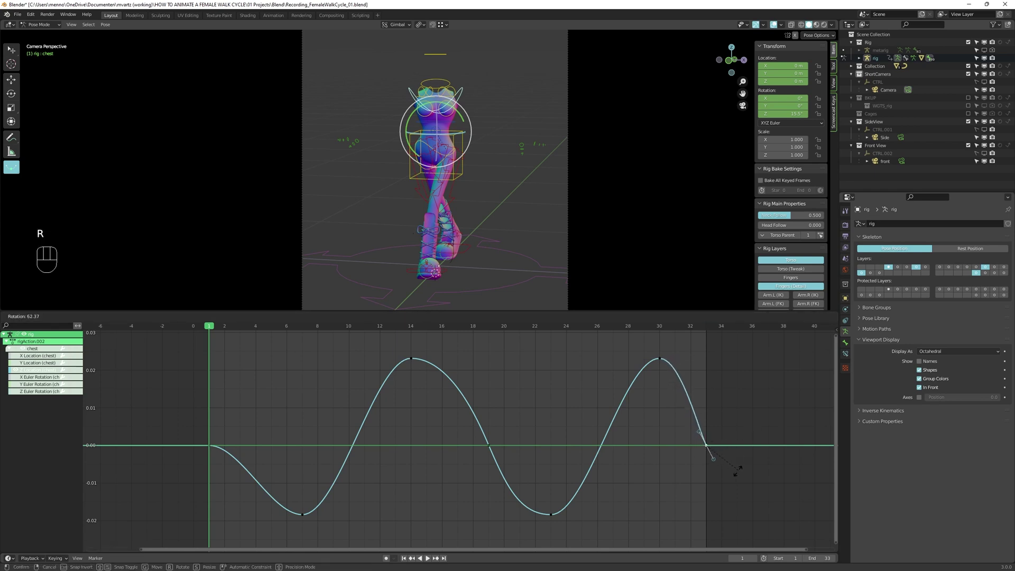
Ease the chest wave's start and end key handles, then play back to check the sway
key("r")
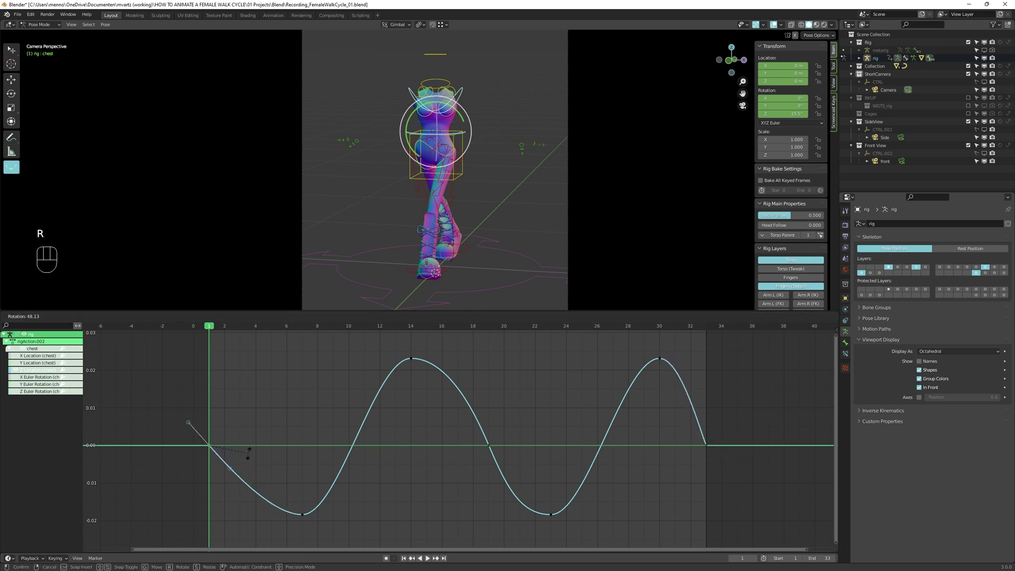
key("s")
key("s")
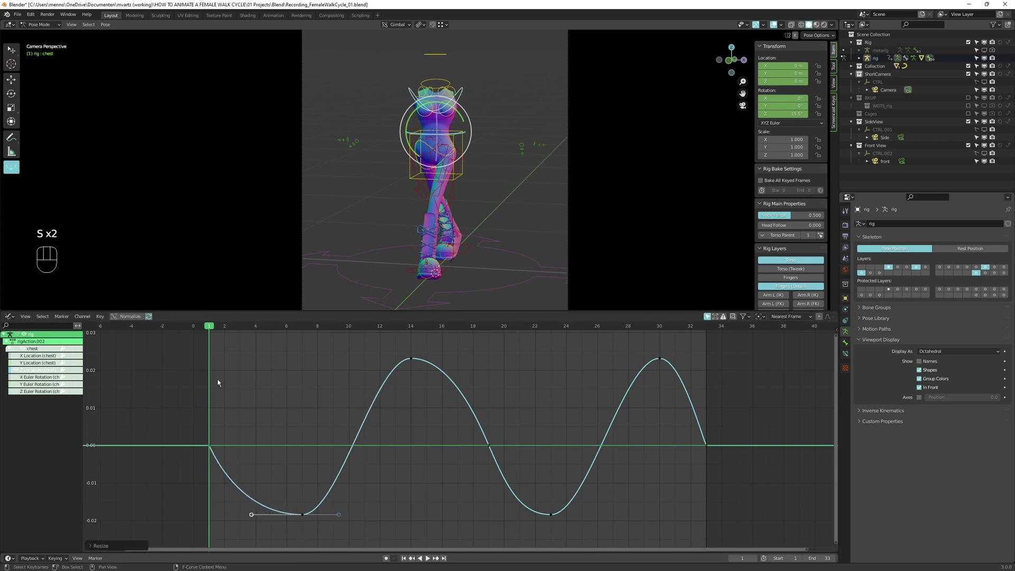
key("space")
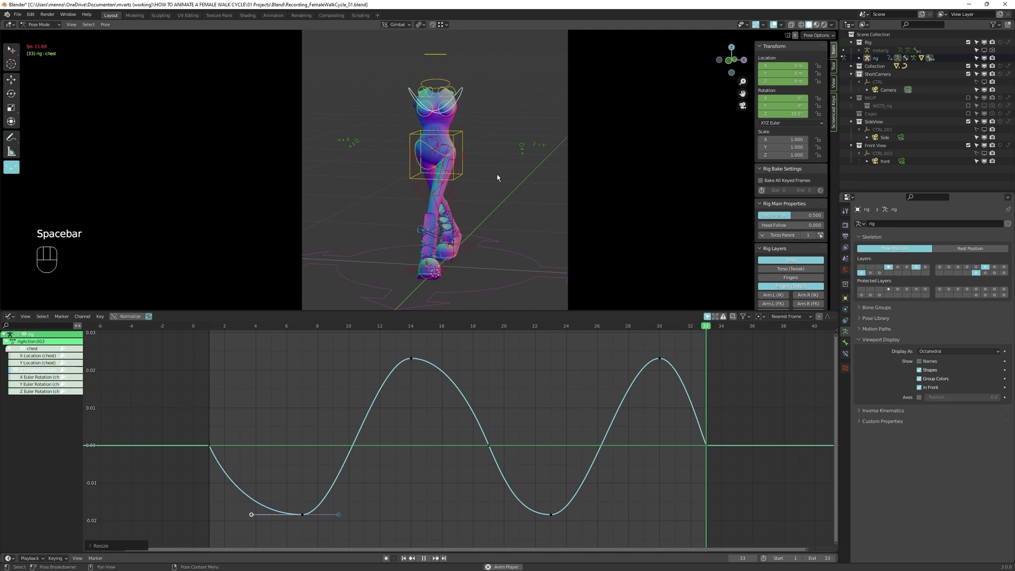
key("space")
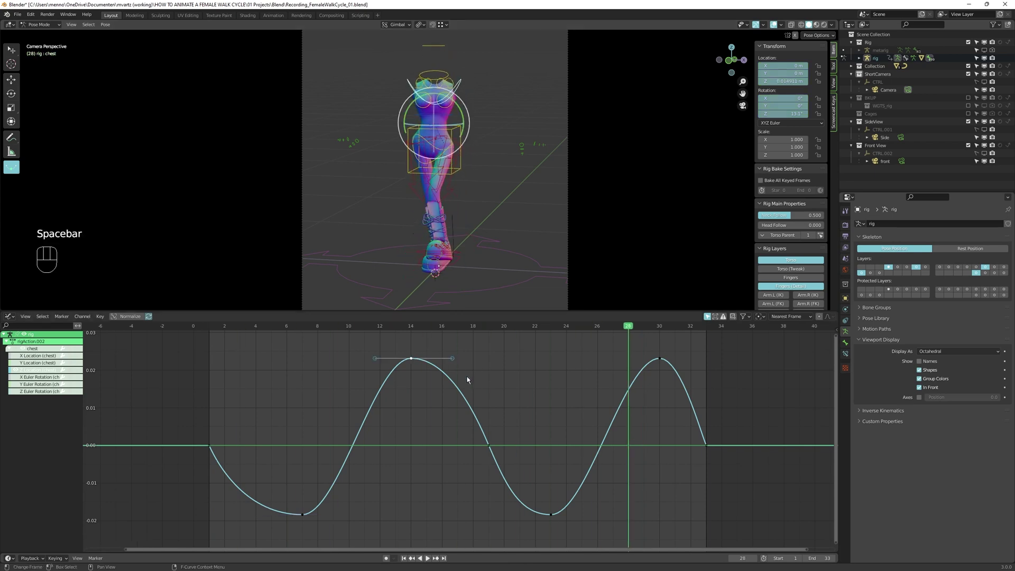
Refine the mid-slope key's handles and the low key at frame 7, undoing a misstep
left_click_drag(501, 327, 496, 417)
key("g")
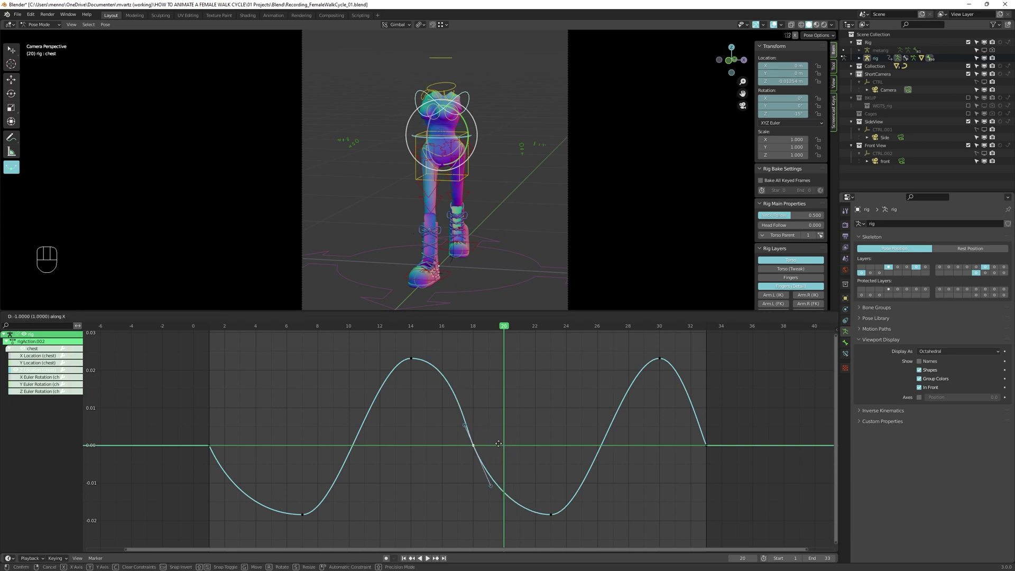
left_click(555, 517)
left_click(308, 511)
key("g")
key("shift+Down")
key("shift+Left")
key("ctrl+z")
key("ctrl+z")
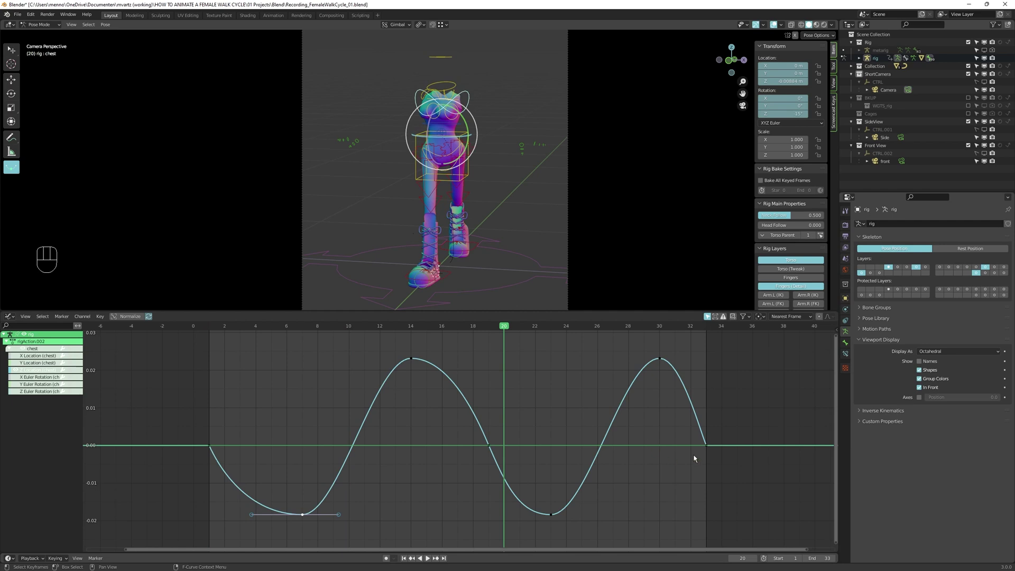
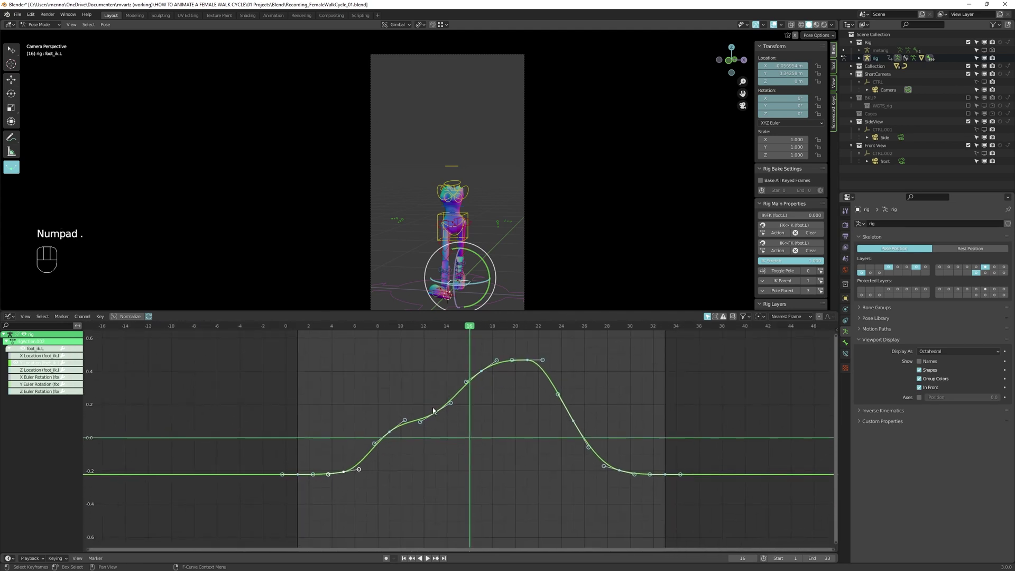
Orbit to a side view of the legs and step forward through the foot lift frames
left_click_drag(494, 277, 429, 277)
middle_click(394, 273)
middle_click(418, 229)
key("shift+Left")
middle_click(393, 201)
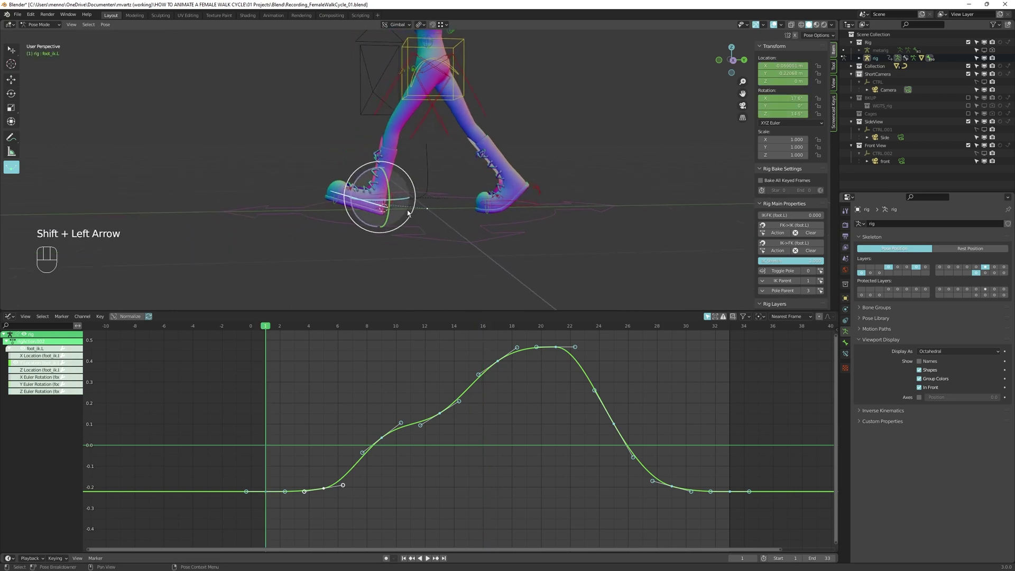
key("Right")
key("Right")
key("Right")
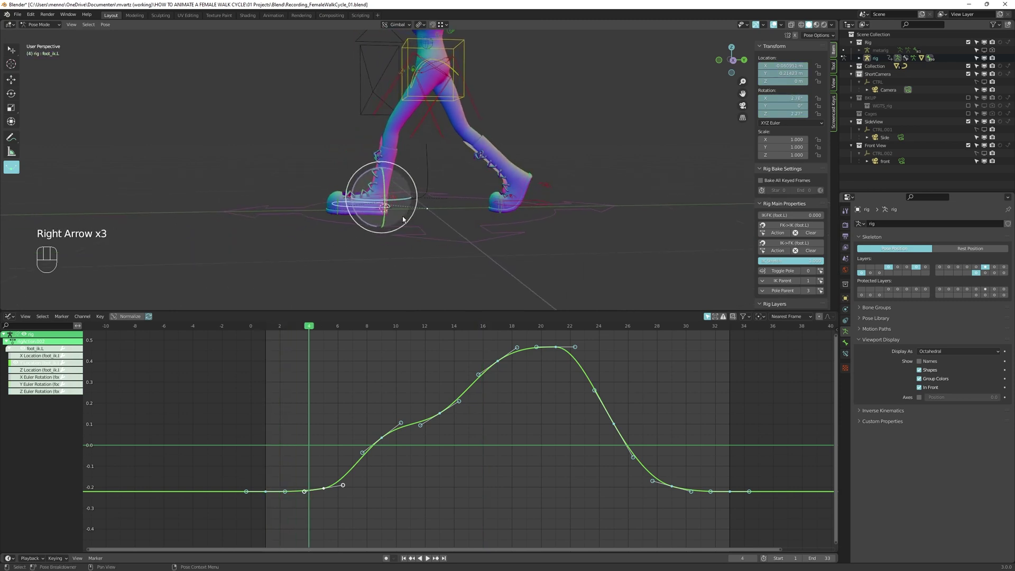
Make foot_ik.L keys linear and delete the in-between keys near frames 12 and 14
key("Right")
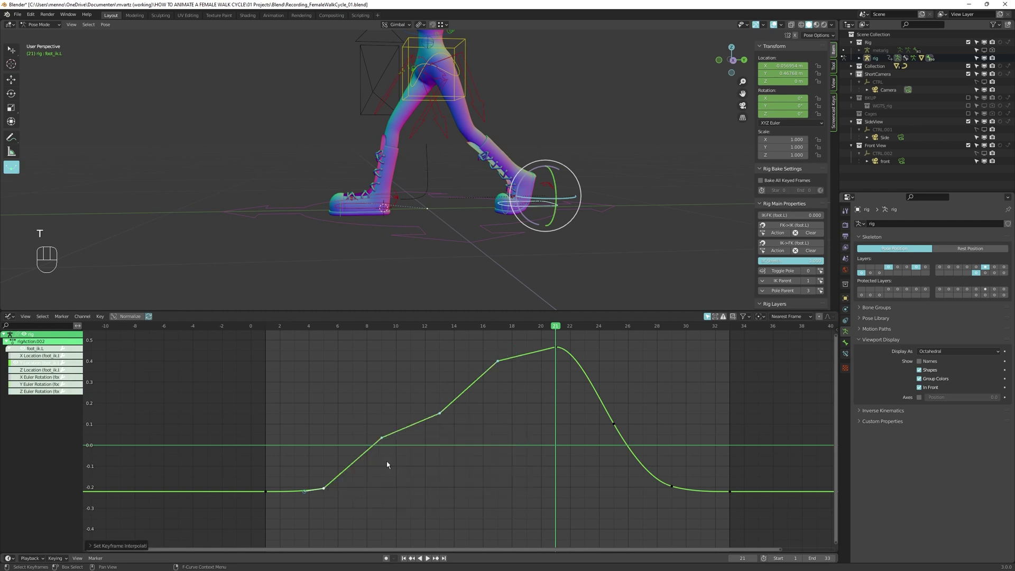
key("alt+a")
left_click(387, 437)
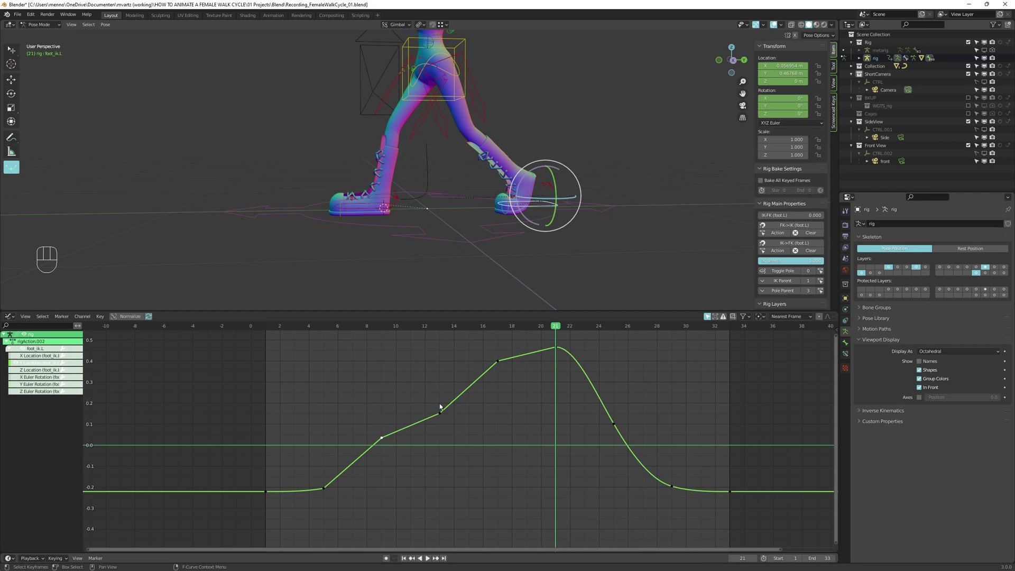
key("x")
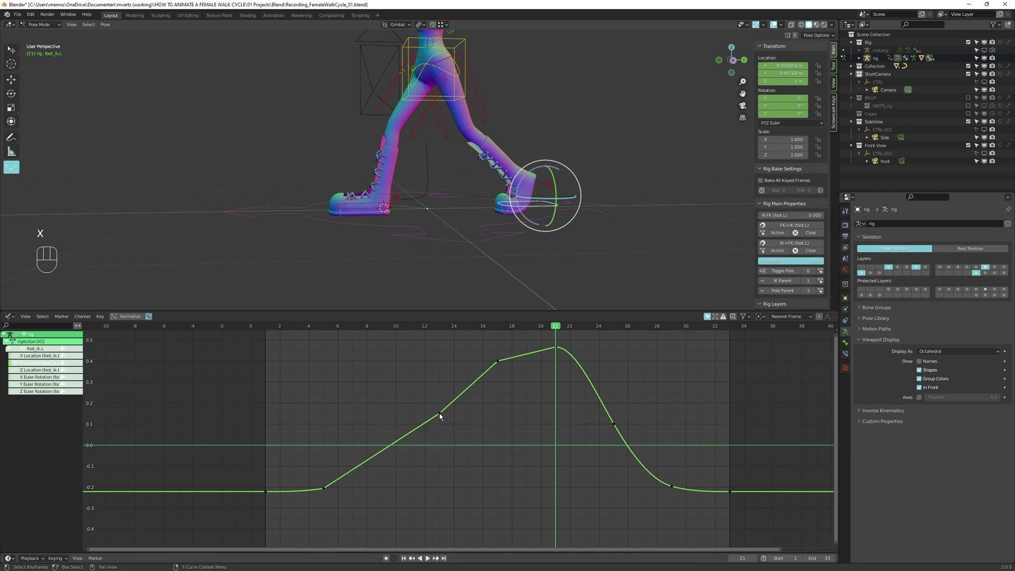
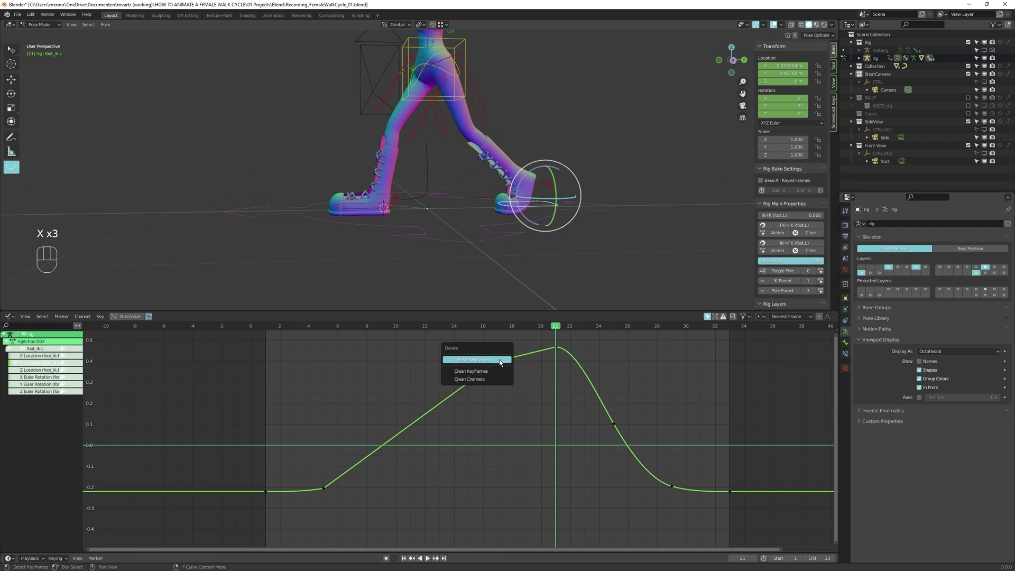
key("shift+Left")
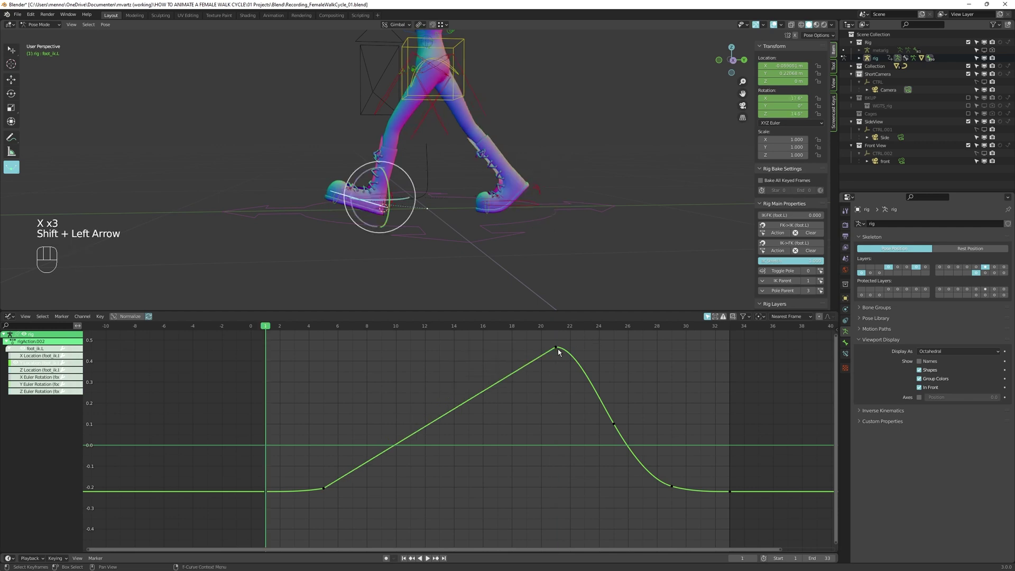
left_click(561, 349)
key("s")
key("alt+a")
Select foot_ik.R and set its rising keys from frame 22 to linear interpolation
left_click(560, 490)
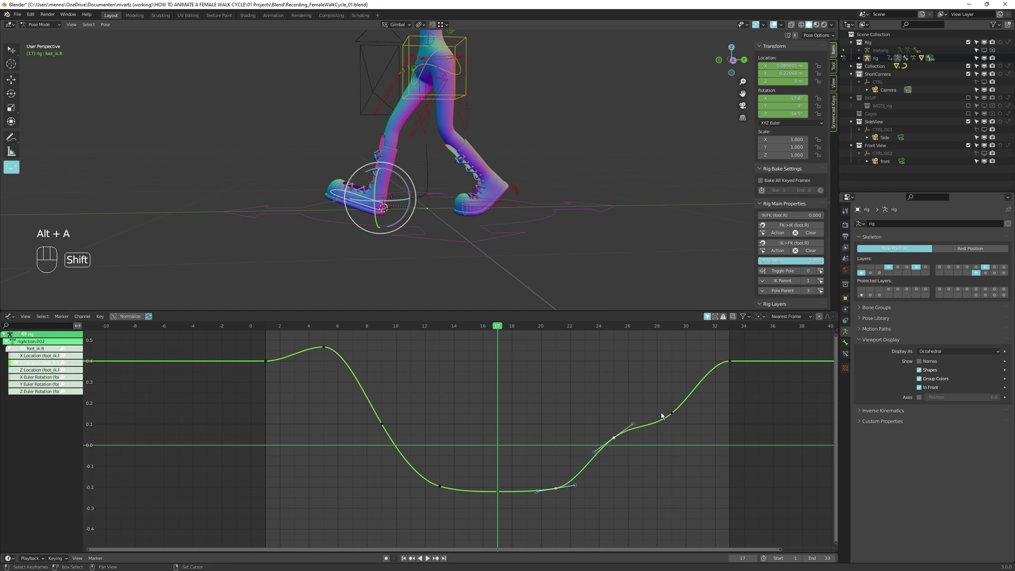
left_click(675, 414)
left_click(731, 362)
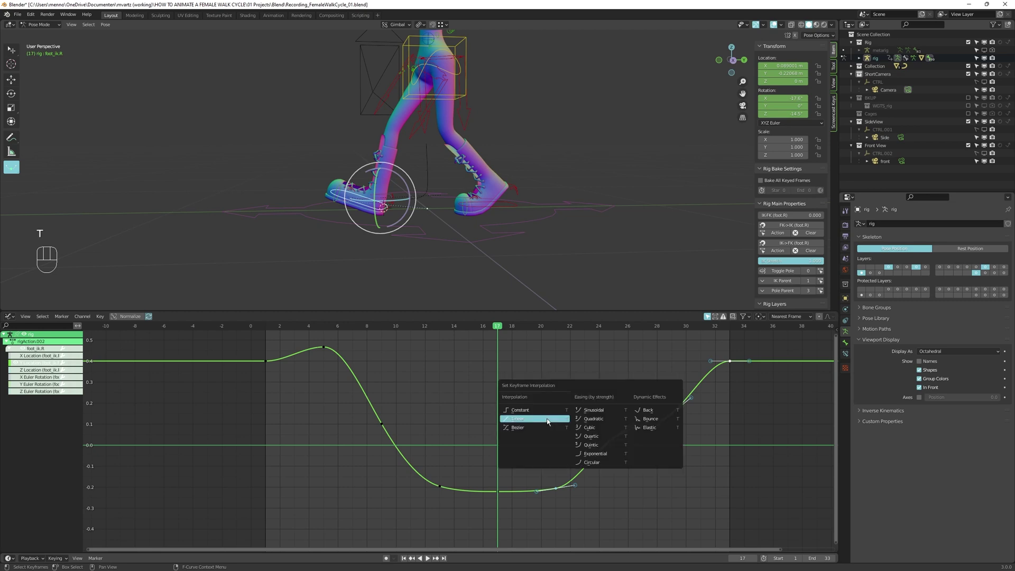
key("alt+a")
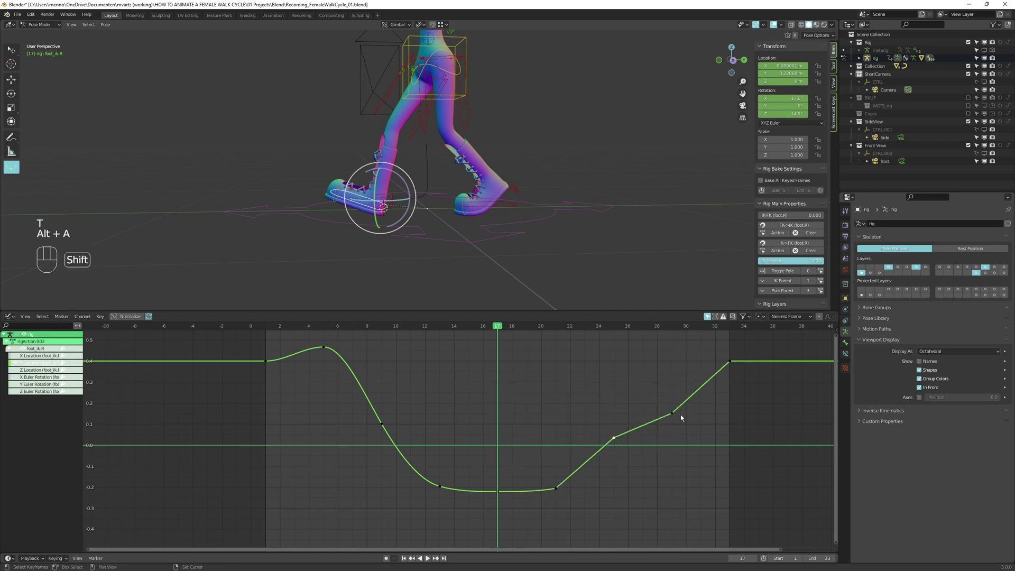
Delete the middle key near frame 30 and make the opening keys linear
key("x")
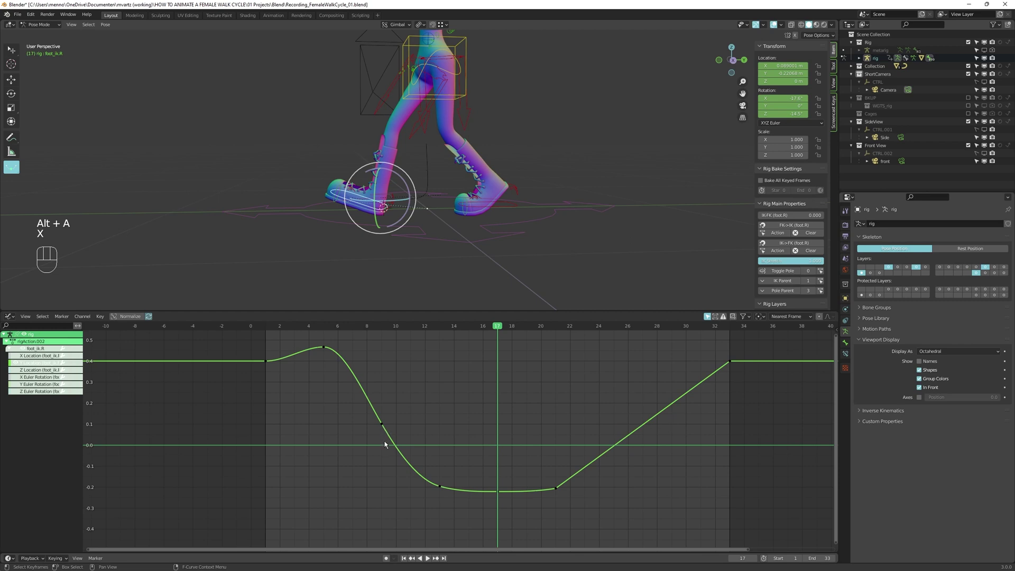
key("space")
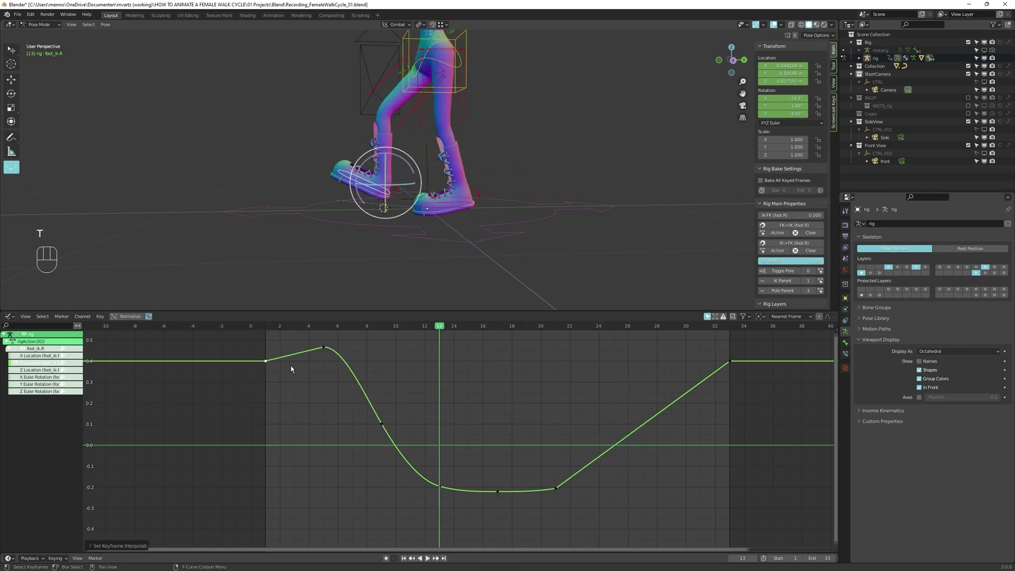
key("shift+Left")
key("space")
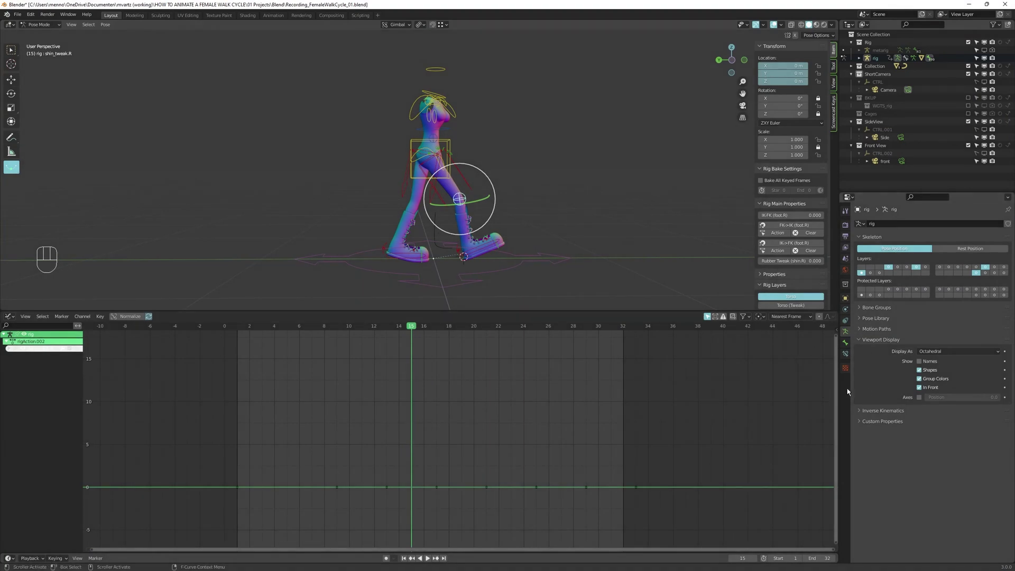
Calculate the motion path for shin_tweak.R and nudge the control at the cycle's first frame
left_click(877, 329)
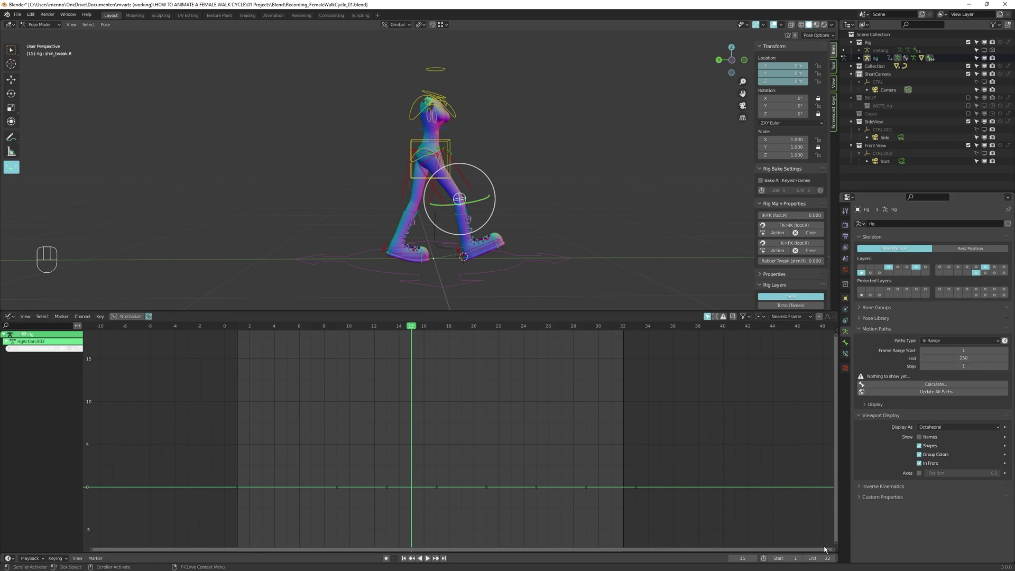
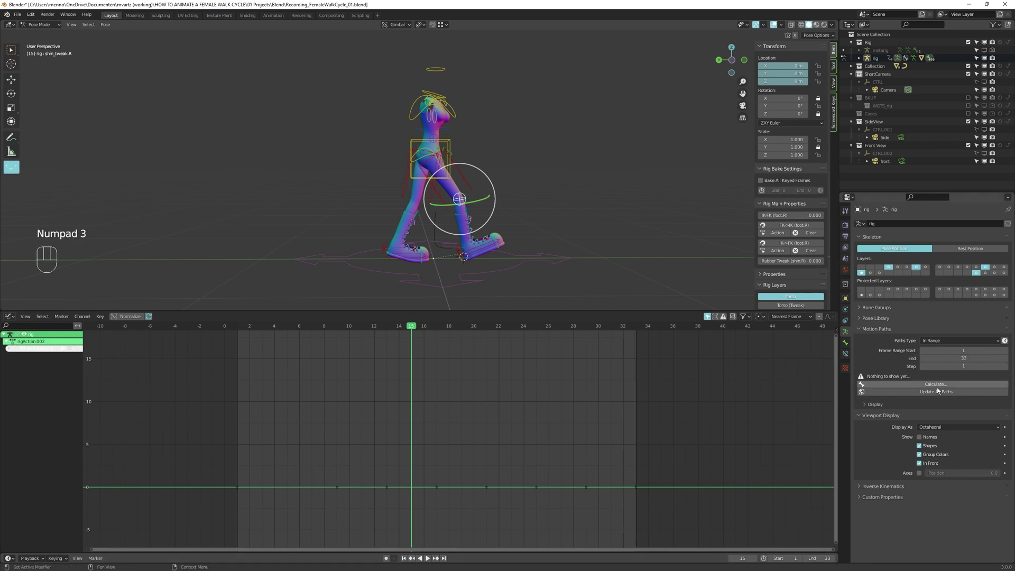
left_click_drag(938, 390, 932, 426)
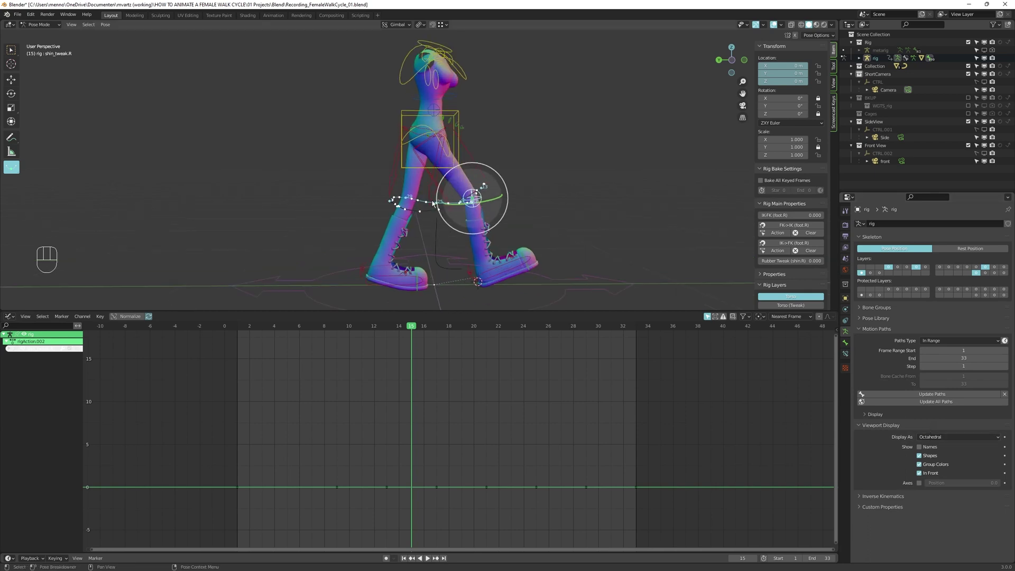
key("shift+Left")
key("d")
key("d")
left_click_drag(399, 212, 442, 194)
Step back and forth through frames and keyframes to inspect the knee's arc along the path
key("Right")
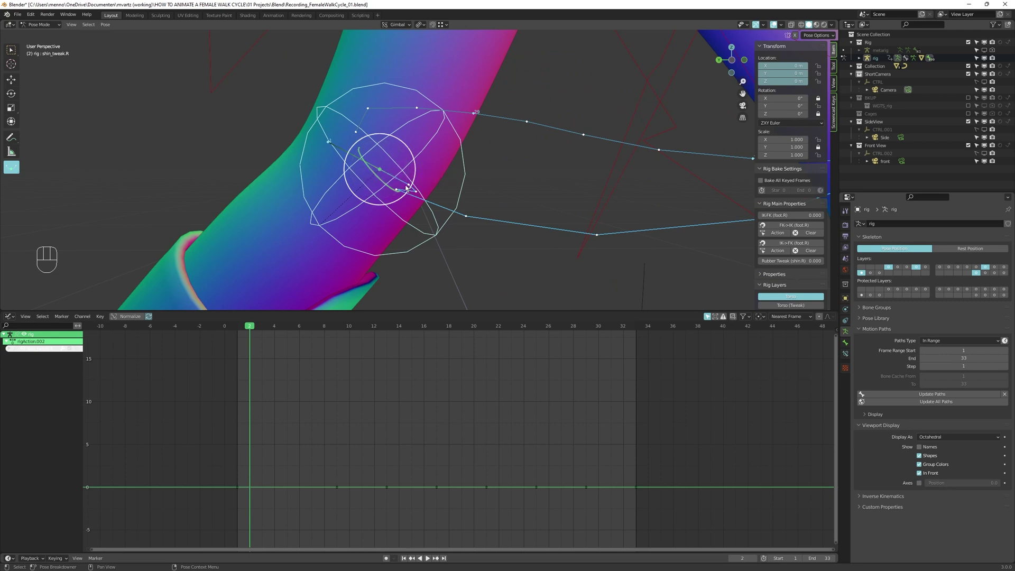
key("Up")
key("Down")
key("Right")
key("Right")
key("Right")
key("Right")
key("shift+F12")
key("Left")
key("Left")
key("Left")
key("Right")
Set cyclic extrapolation with Shift+E, maximize the viewport and reselect the shin control
key("shift+e")
key("g")
key("ctrl+space")
middle_click(398, 191)
double_click(336, 177)
left_click(344, 143)
left_click(331, 176)
left_click(322, 133)
left_click(325, 129)
left_click(310, 165)
Reposition and key the shin control on the early frames, undoing one misplaced move
key("Right")
key("Right")
key("g")
key("g")
key("g")
key("q")
key("shift+Left")
key("shift+Right")
key("Left")
left_click(413, 204)
key("Left")
key("Right")
key("g")
key("q")
key("ctrl+z")
key("ctrl+z")
From frame 1, move and key the shin control on successive keyframes to round the arc
left_click(738, 333)
left_click(417, 169)
key("shift+Left")
key("Right")
key("g")
key("g")
key("g")
key("Right")
key("g")
key("g")
key("q")
key("Up")
key("g")
key("g")
key("g")
key("q")
Continue adjusting and keying the shin control on the remaining keyframes of the cycle
key("Up")
key("g")
key("g")
key("g")
key("q")
key("Down")
key("g")
key("q")
key("Up")
key("g")
key("g")
key("g")
key("g")
key("Up")
key("g")
key("g")
key("g")
key("g")
key("q")
Refresh the motion path, key the last frame and review the smoothed arc at frames 4 and 31
key("d")
key("alt+a")
left_click(444, 226)
key("Up")
key("shift+Right")
key("q")
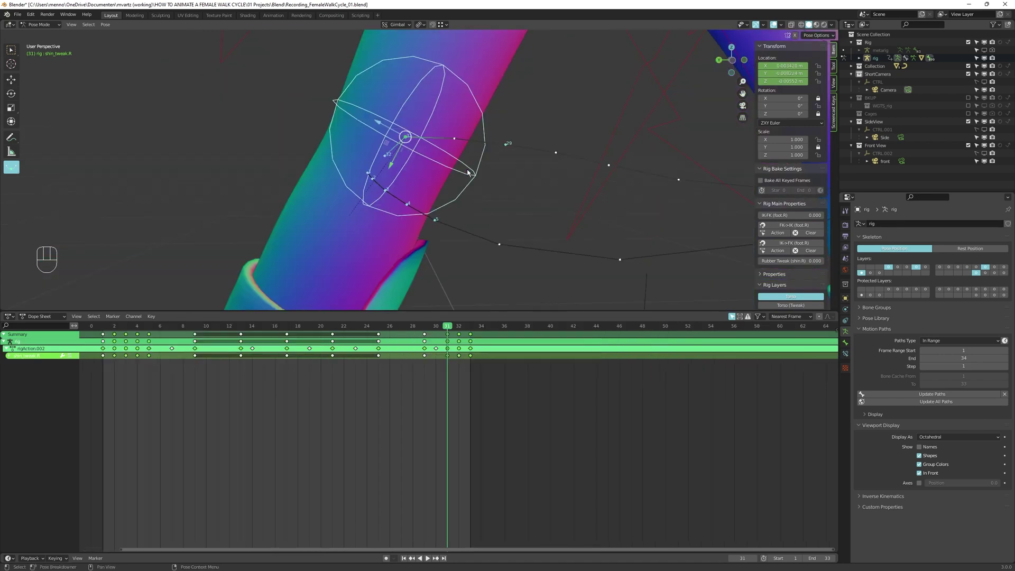
left_click(408, 358)
left_click_drag(419, 358, 518, 359)
left_click_drag(441, 342, 437, 325)
left_click_drag(412, 315, 456, 277)
Go to frame 3, flatten foot_ik.L's rotation against the ground and insert a keyframe
middle_click(450, 287)
key("Right")
key("Right")
key("Right")
key("Down")
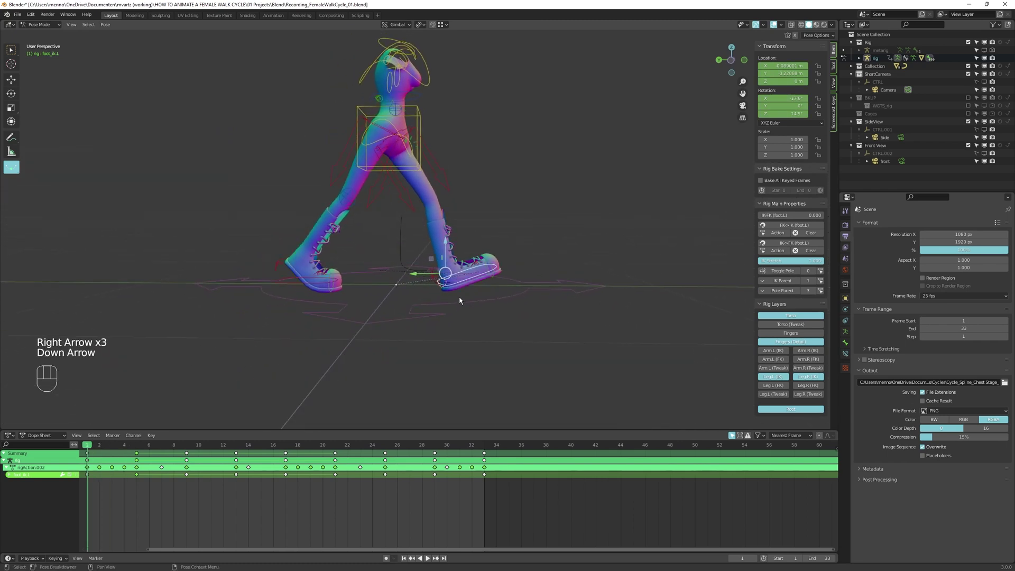
key("Right")
key("Right")
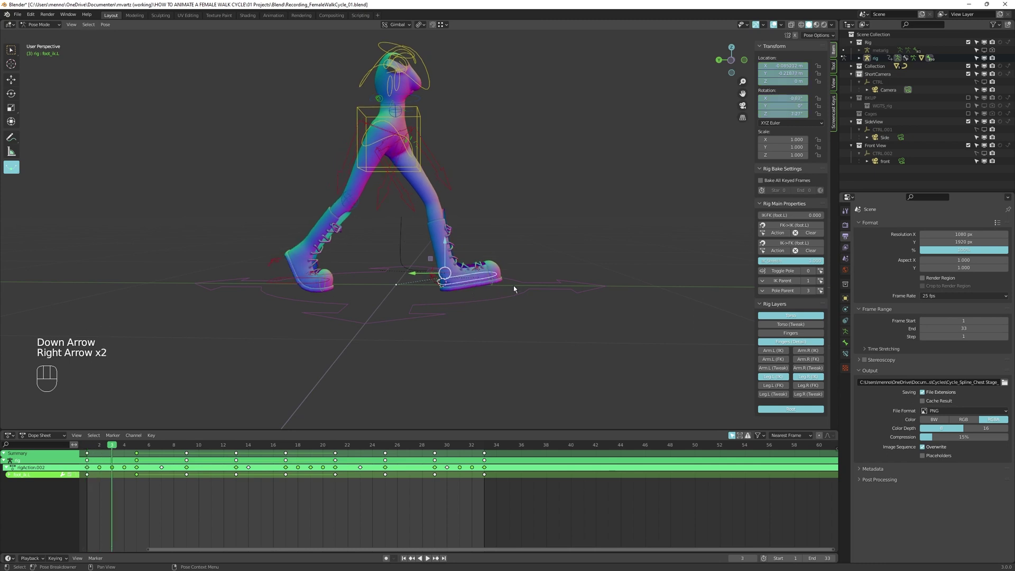
key("shift+e")
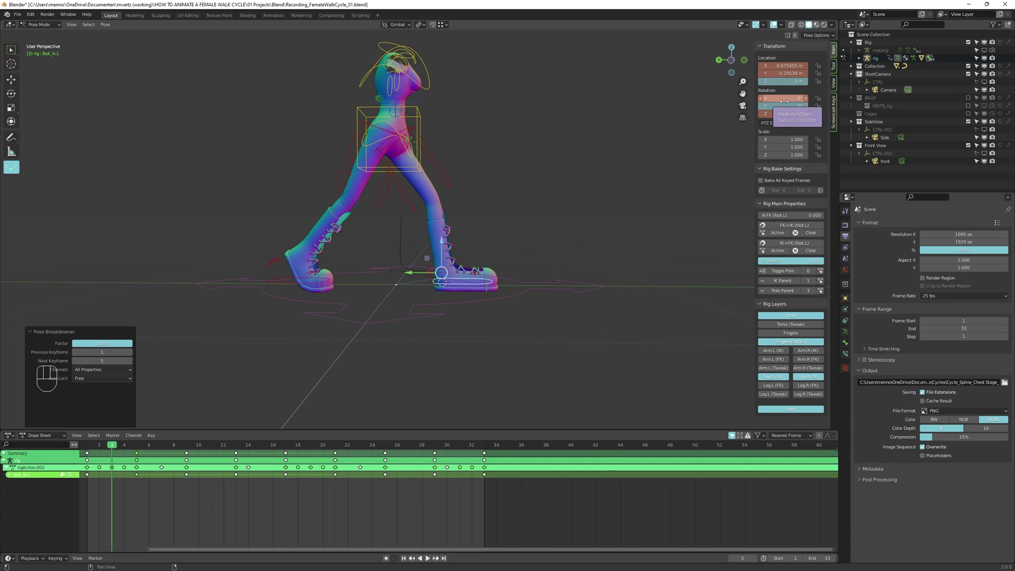
key("i")
Step forward through the following keyframes toward the right toe's pose
key("Down")
key("Right")
key("Right")
key("Right")
key("Down")
Key toe.R, jump to the cycle's last frame and key the upward toe bend at frame 9
key("i")
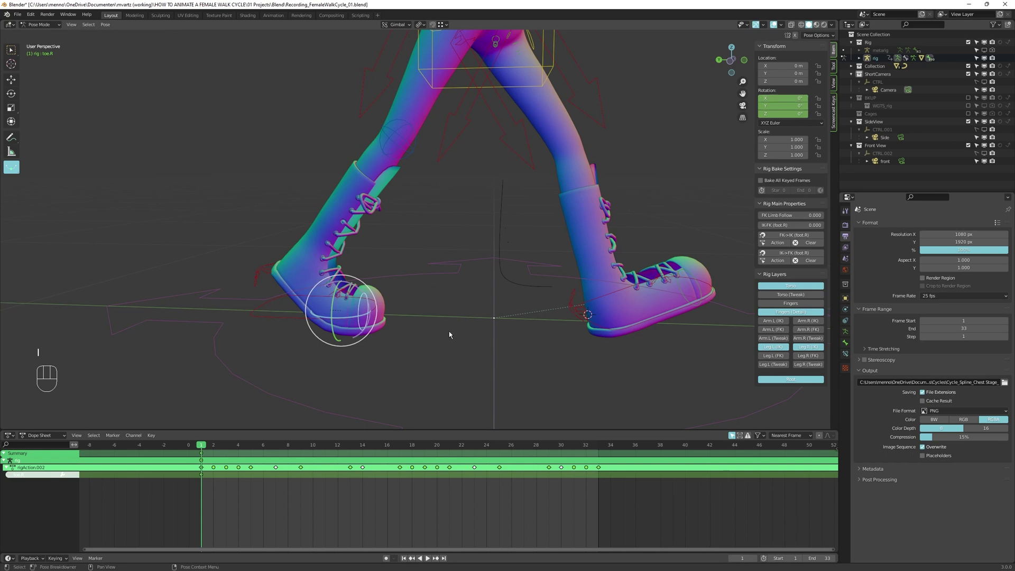
key("shift+Right")
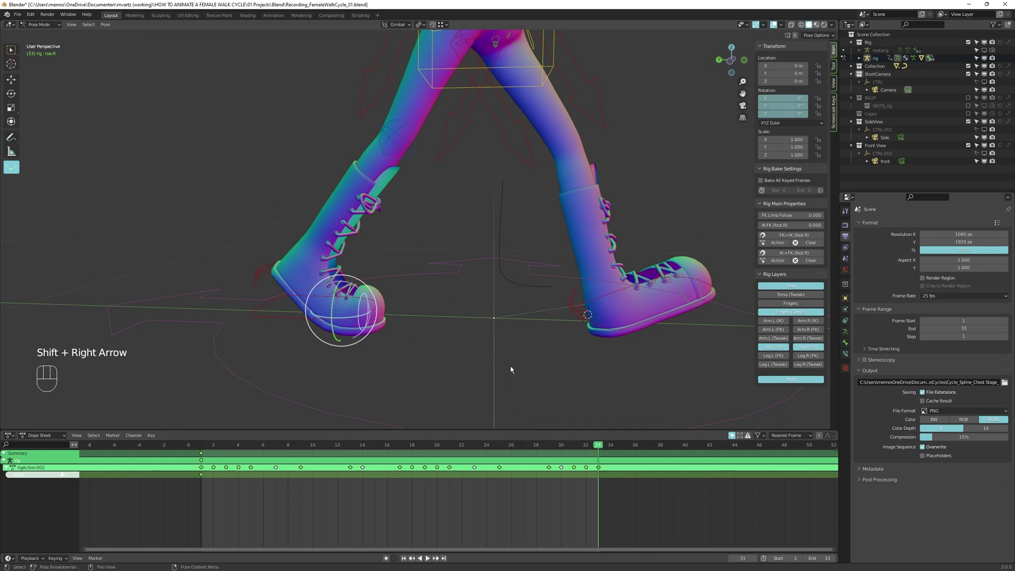
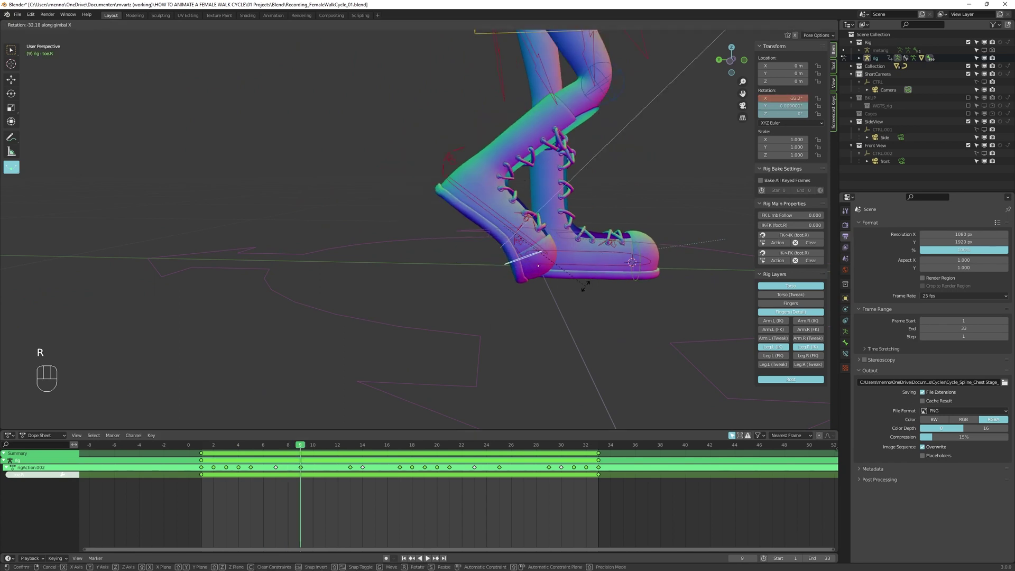
key("i")
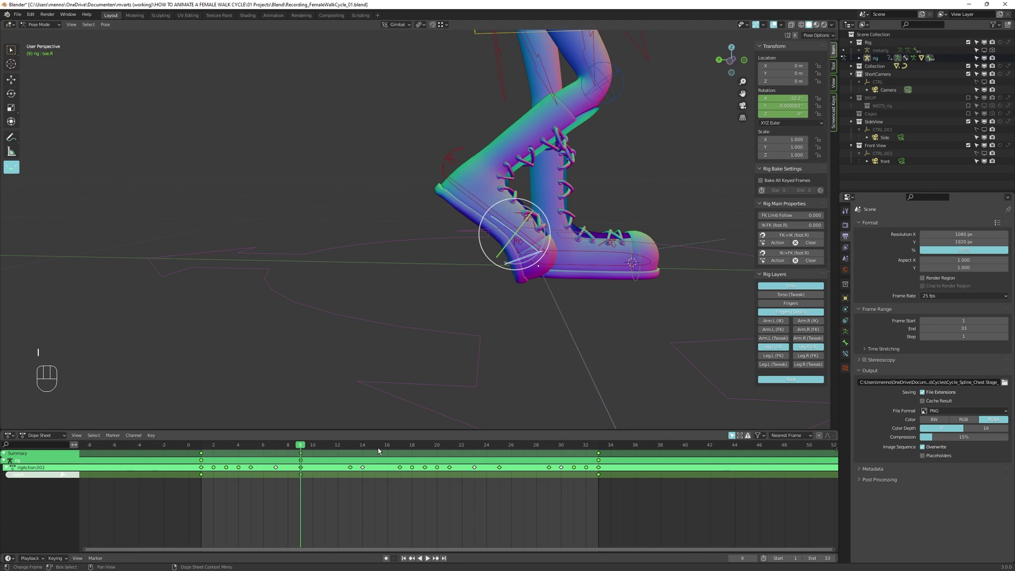
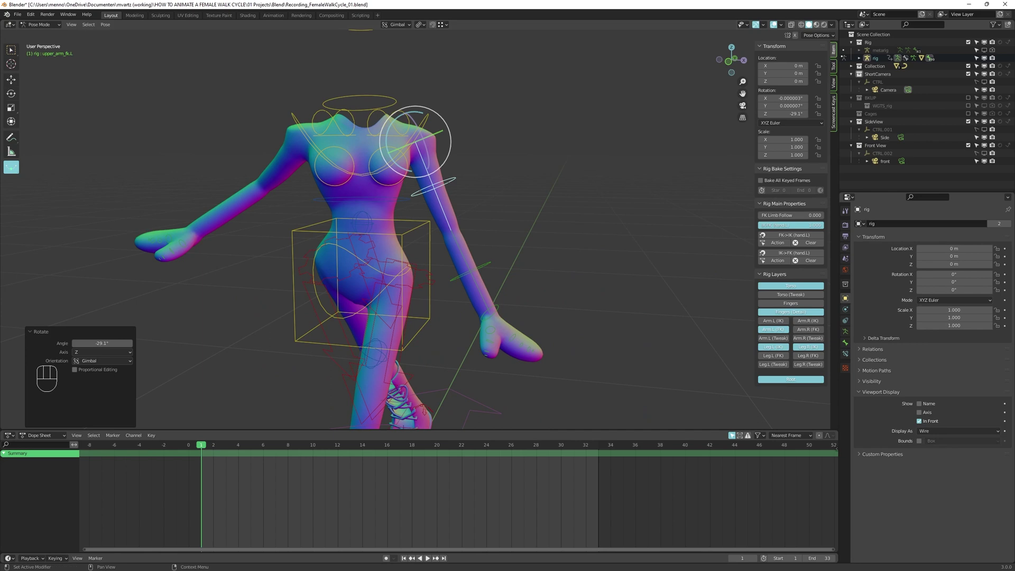
Rotate the left FK upper arm, forearm and hand into the frame-1 swing pose
left_click_drag(527, 262, 484, 255)
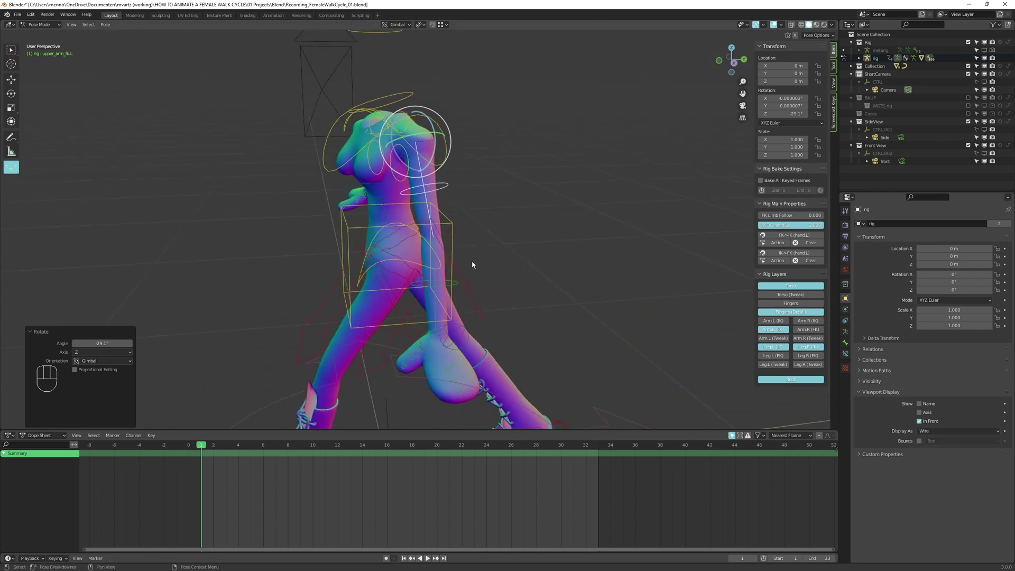
left_click_drag(491, 262, 445, 285)
key("r")
key("r")
left_click_drag(461, 250, 488, 297)
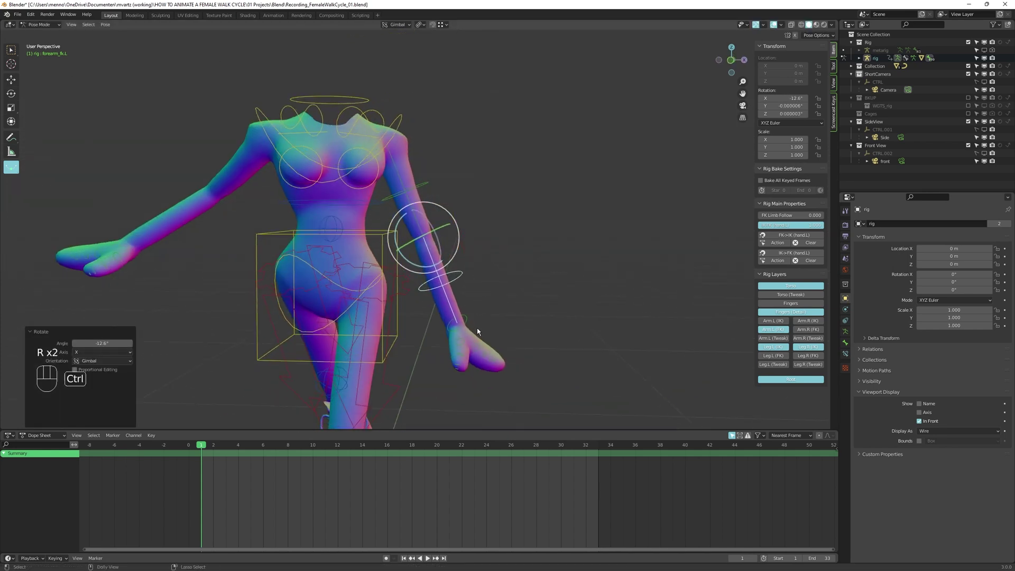
middle_click(474, 323)
left_click_drag(463, 320, 501, 299)
key("r")
left_click_drag(497, 332, 463, 303)
left_click_drag(455, 278, 435, 236)
Rotate the left shoulder, forearm and hand into the opposite swing at frame 17
middle_click(438, 267)
middle_click(452, 276)
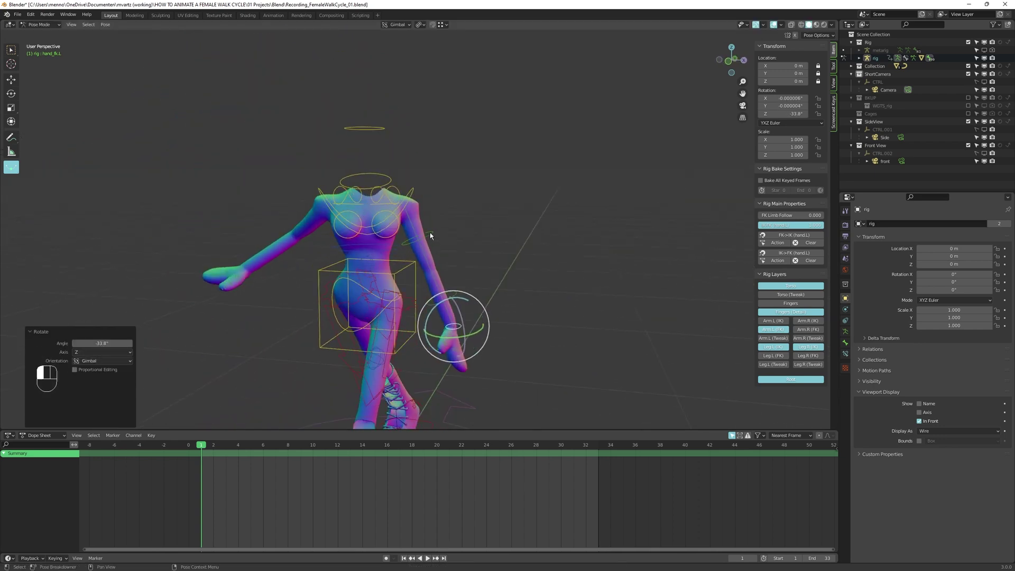
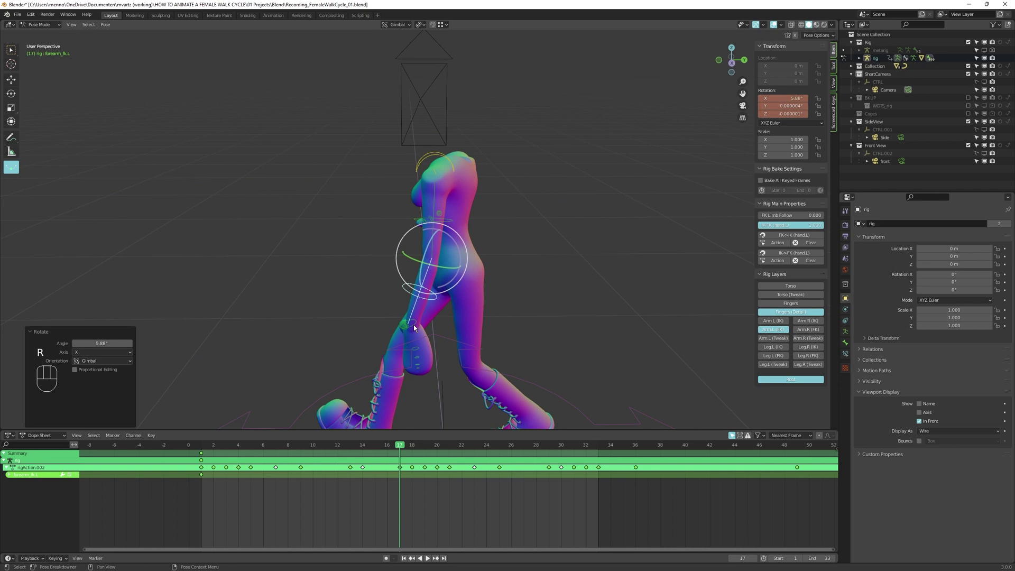
middle_click(455, 302)
left_click_drag(482, 301, 510, 291)
key("r")
left_click_drag(519, 287, 436, 290)
left_click_drag(494, 288, 489, 296)
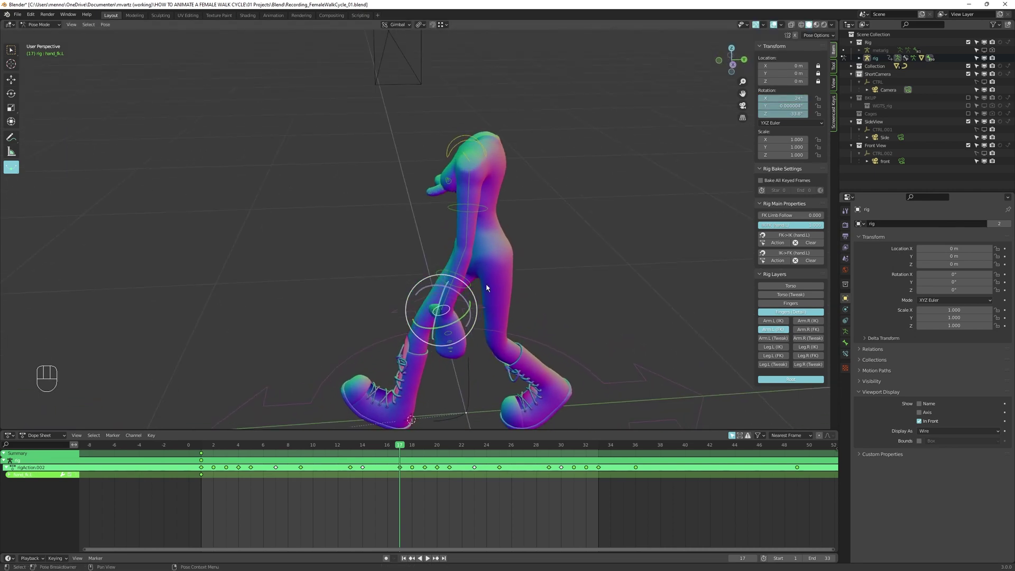
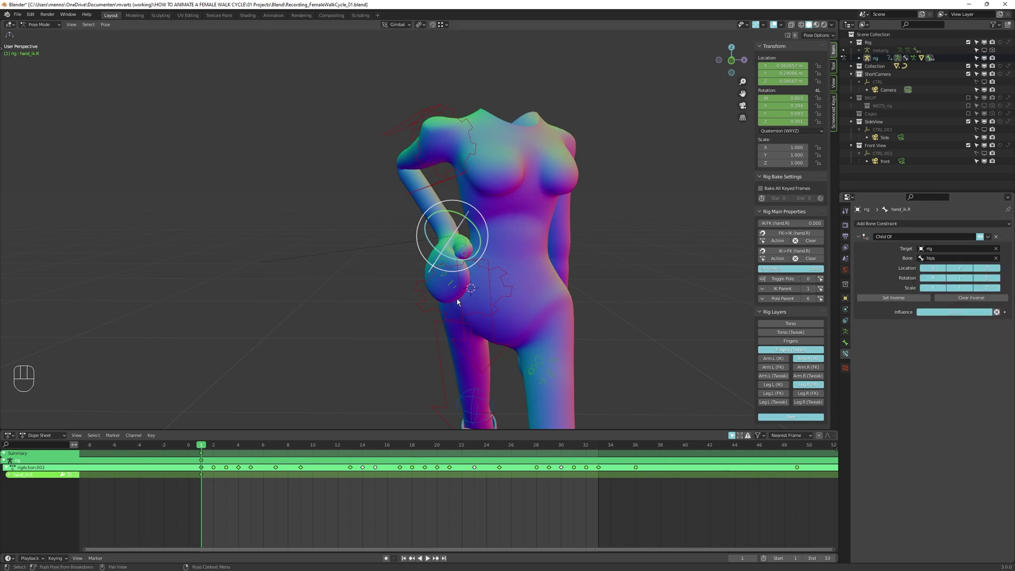
Play the walk to check the right hand resting on the hip
key("space")
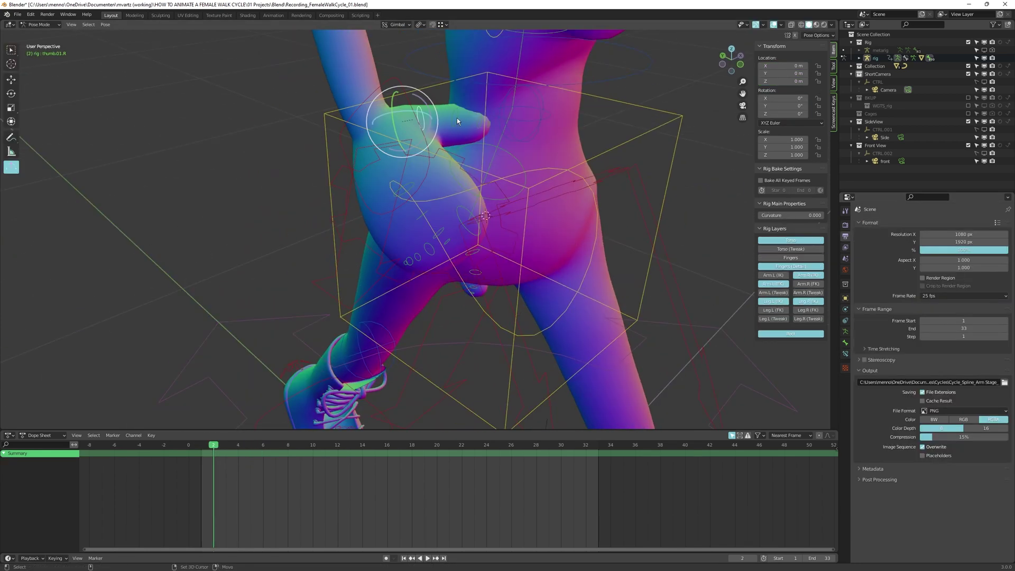
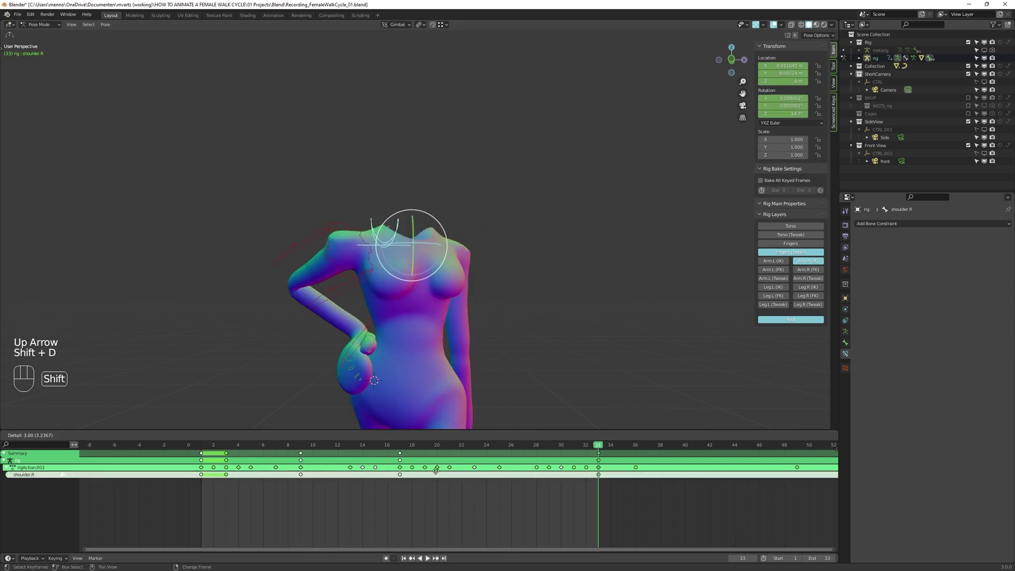
Frame the selection, switch to camera view, jump to frame 1 and play the walk cycle
key("s")
key("KP_Decimal")
key("KP_0")
key("shift+Left")
key("space")
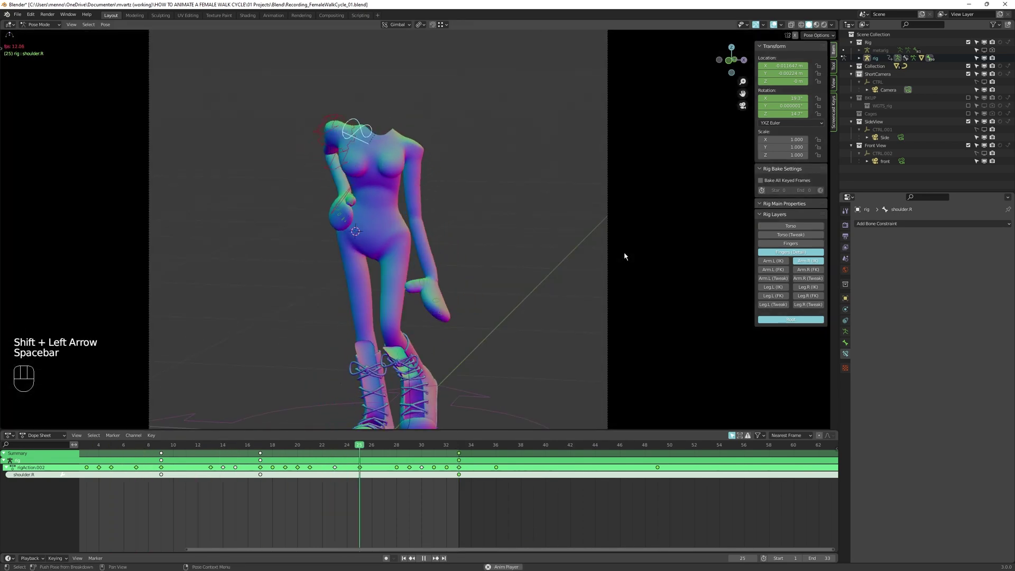
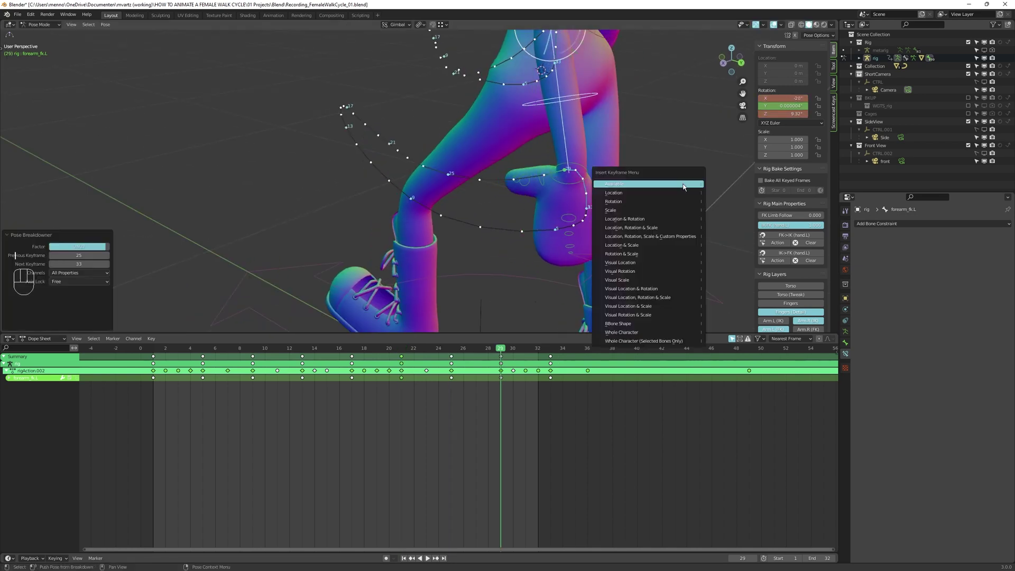
Rotate forearm_fk.L a couple of frames past 29 to refine the arc, then play back through the camera
key("q")
middle_click(643, 180)
left_click_drag(541, 217, 553, 239)
key("Right")
key("Right")
left_click_drag(537, 243, 619, 225)
key("KP_0")
key("d")
key("space")
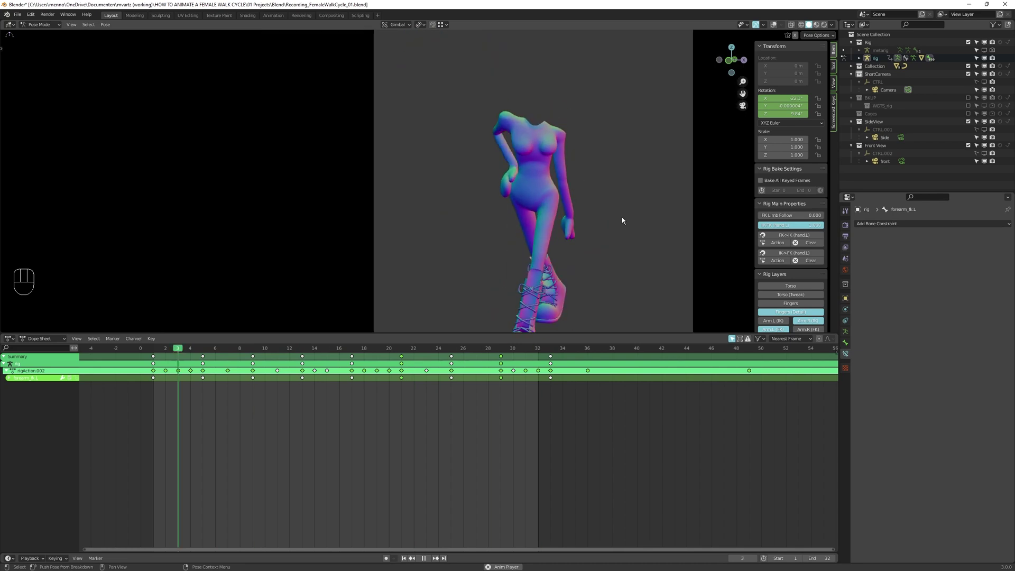
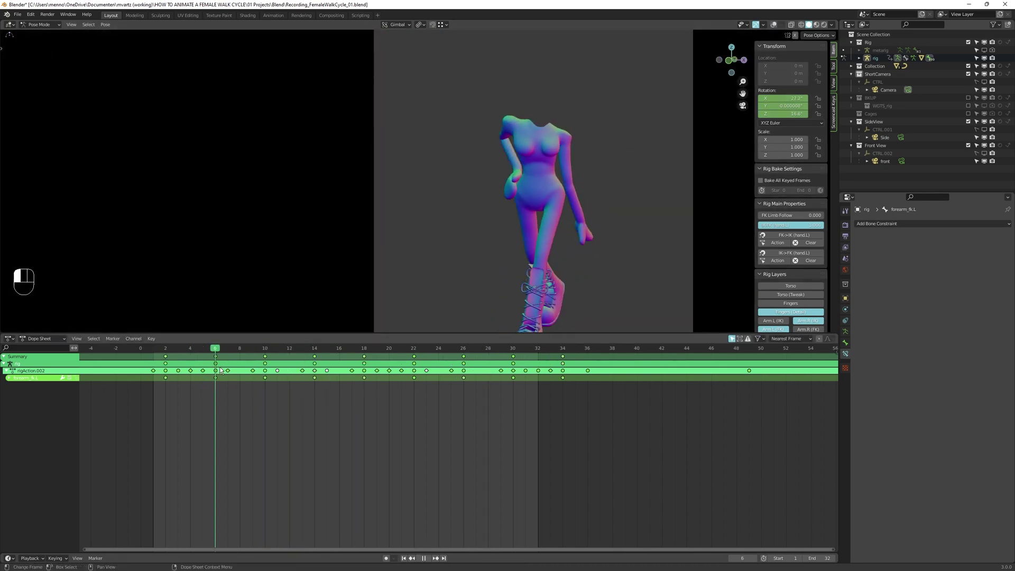
Rotate the left index finger bones and key their rotation, stepping back to the cycle start
key("d")
key("alt+a")
left_click(593, 219)
key("r")
key("i")
key("shift+Left")
key("Up")
key("x")
key("shift+Left")
key("d")
Play back repeatedly and orbit around the hand to check the finger curl and its motion paths
key("space")
key("space")
key("space")
key("space")
key("space")
key("d")
key("q")
middle_click(576, 231)
middle_click(519, 233)
key("alt+space")
middle_click(490, 227)
key("alt+space")
middle_click(565, 235)
left_click_drag(412, 254, 391, 240)
key("alt+a")
double_click(391, 240)
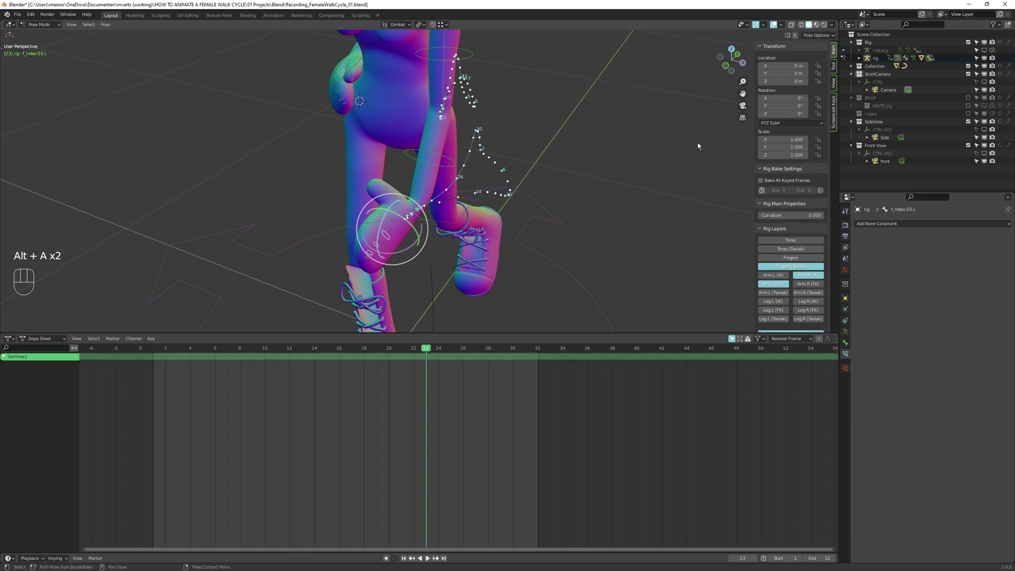
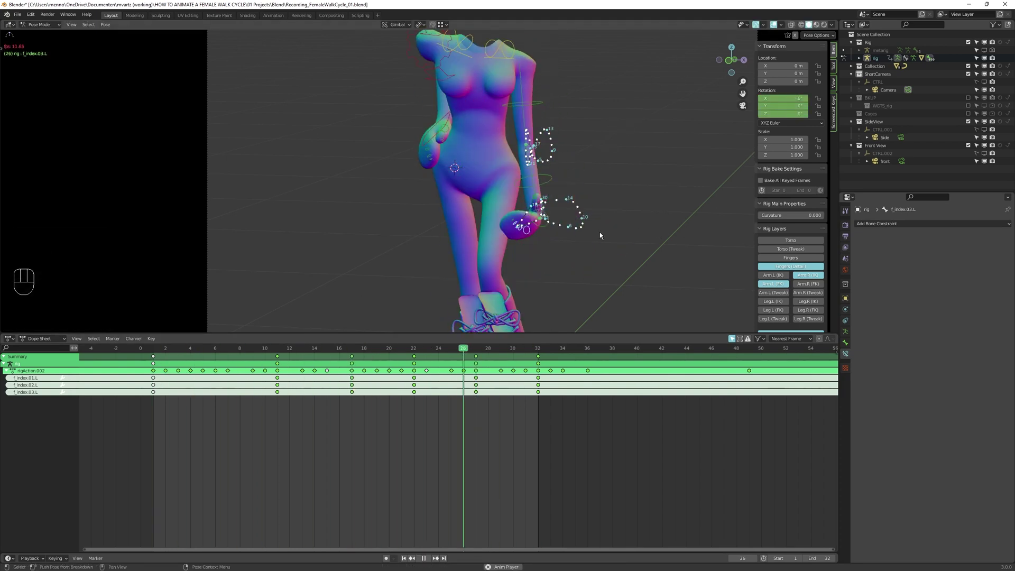
Scrub between neighbouring keyframes to compare the finger flex across the walk
key("space")
key("Down")
key("Left")
key("Left")
key("Right")
key("Down")
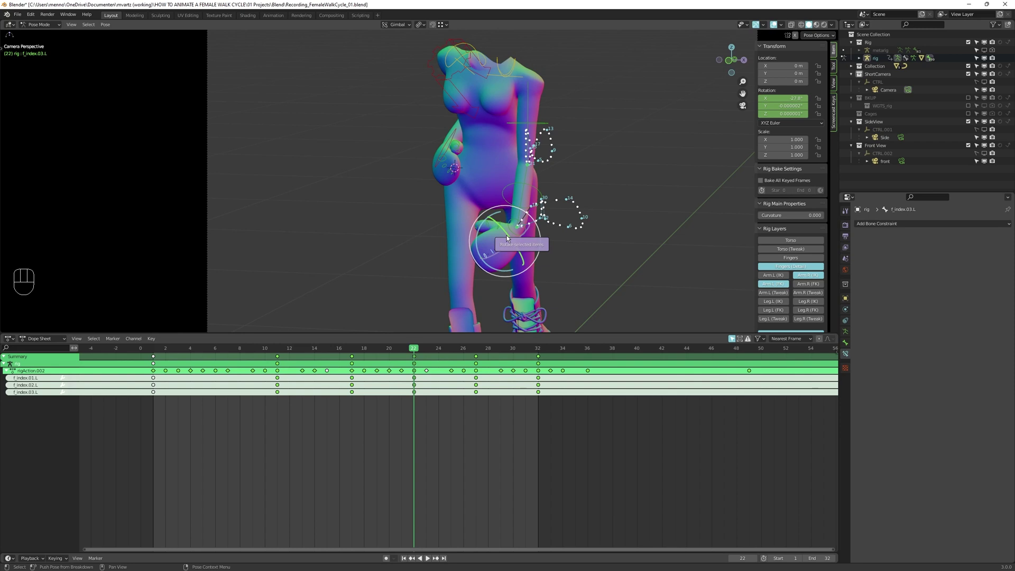
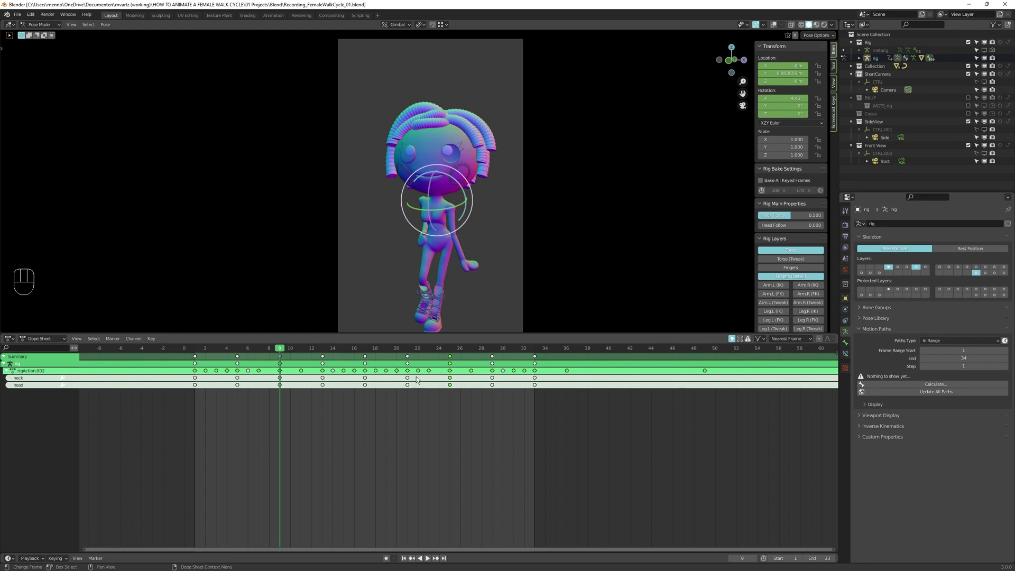
Unhide the head, frame the rig from the front and move the neck control into its pose
key("a")
key("d")
middle_click(476, 232)
key("KP_1")
middle_click(450, 197)
left_click_drag(209, 349, 249, 368)
key("g")
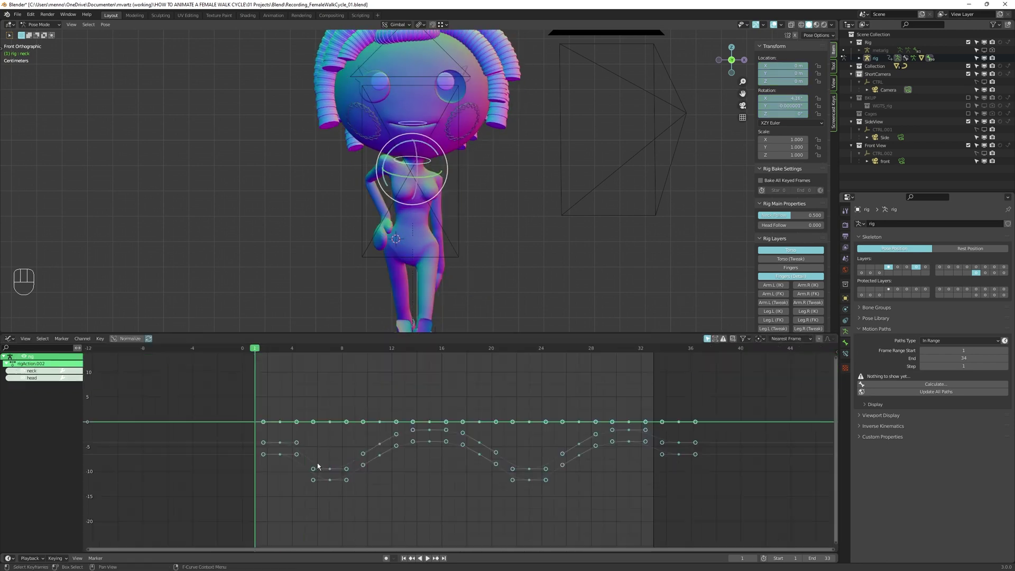
left_click_drag(653, 346, 650, 390)
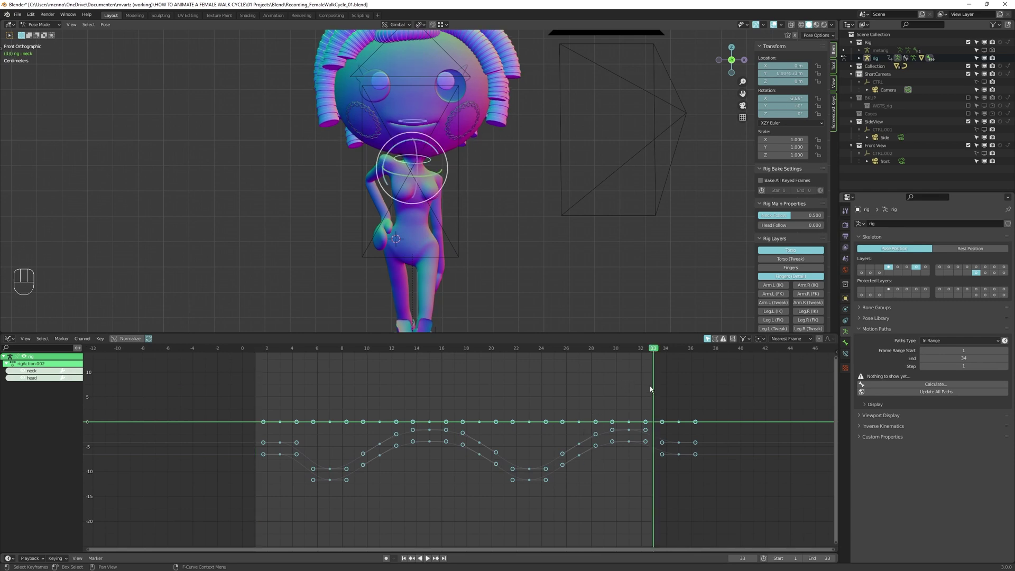
Key the neck rotation at frame 33 and smooth its Graph Editor curves into two-dip waves, undoing one overshoot
key("i")
key("alt+a")
left_click(657, 425)
key("c")
key("alt+a")
key("ctrl+z")
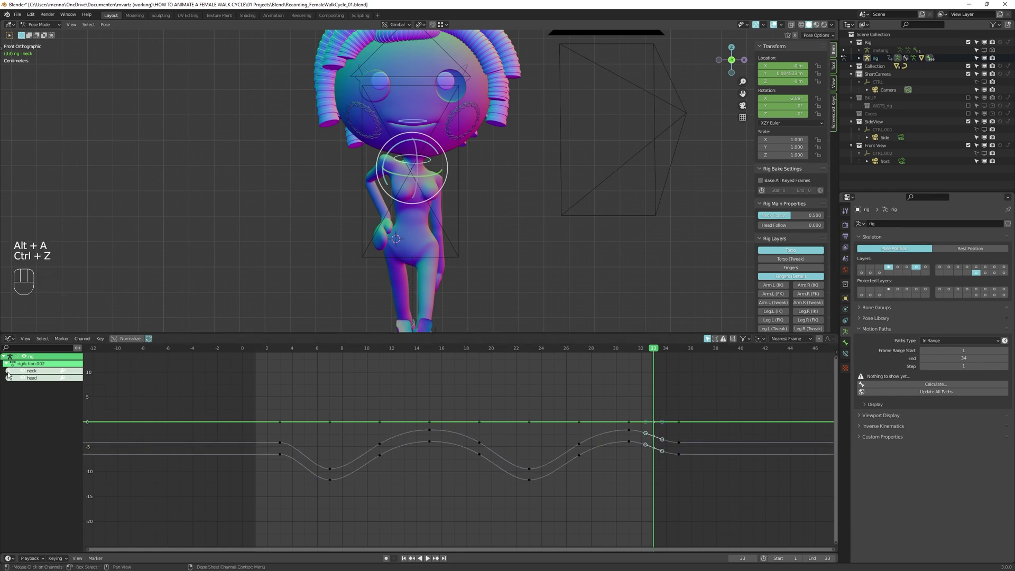